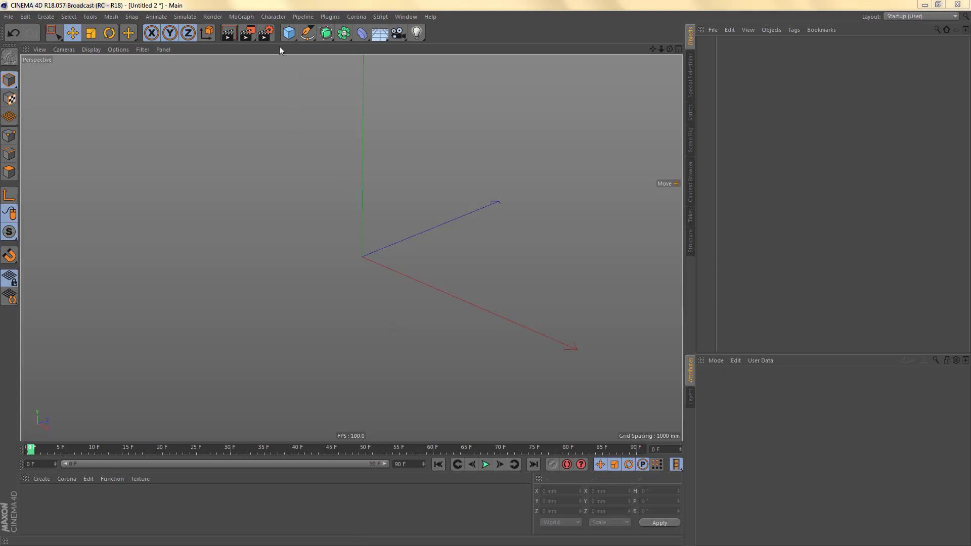
# Add a default 2000 mm cube and convert it to an editable polygon object with C.
pyautogui.click(291, 39)
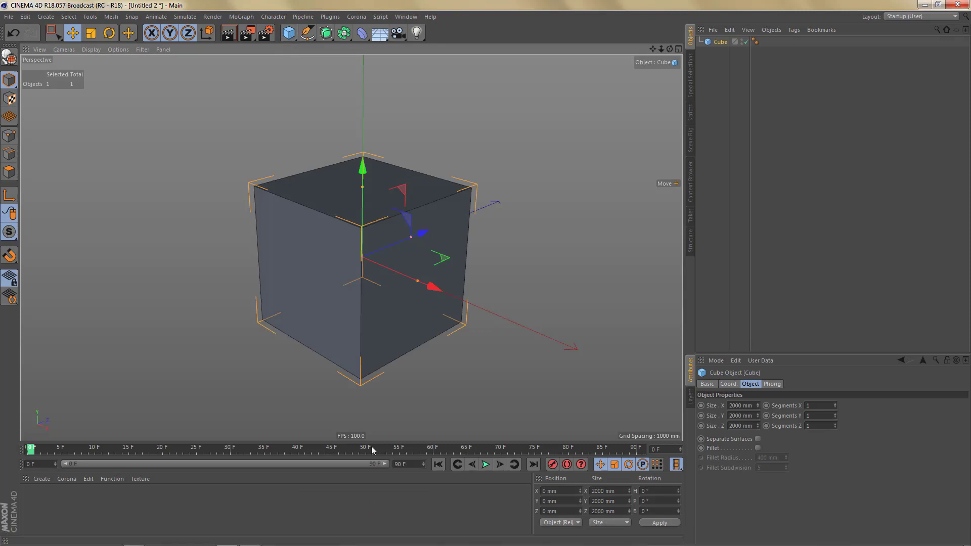
pyautogui.click(375, 291)
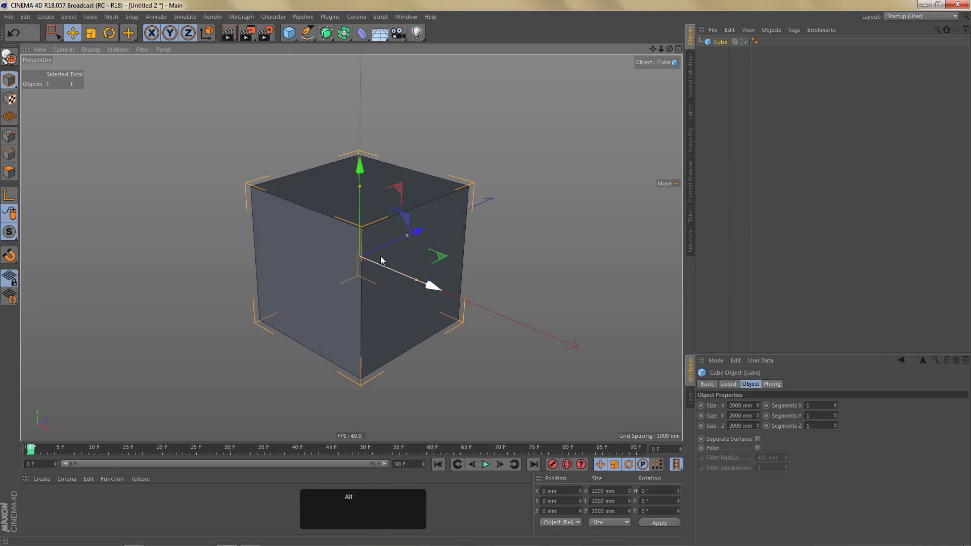
pyautogui.middleClick(384, 258)
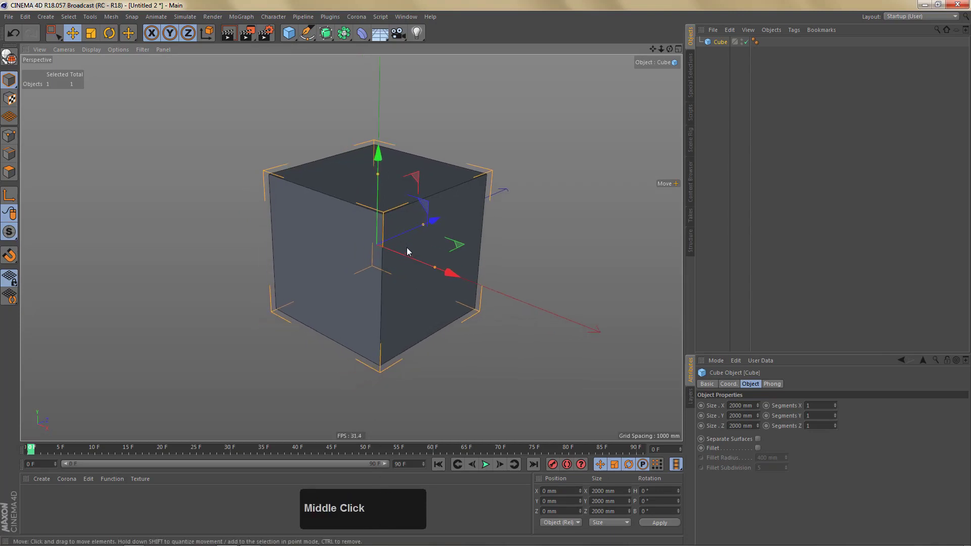
pyautogui.press('c')
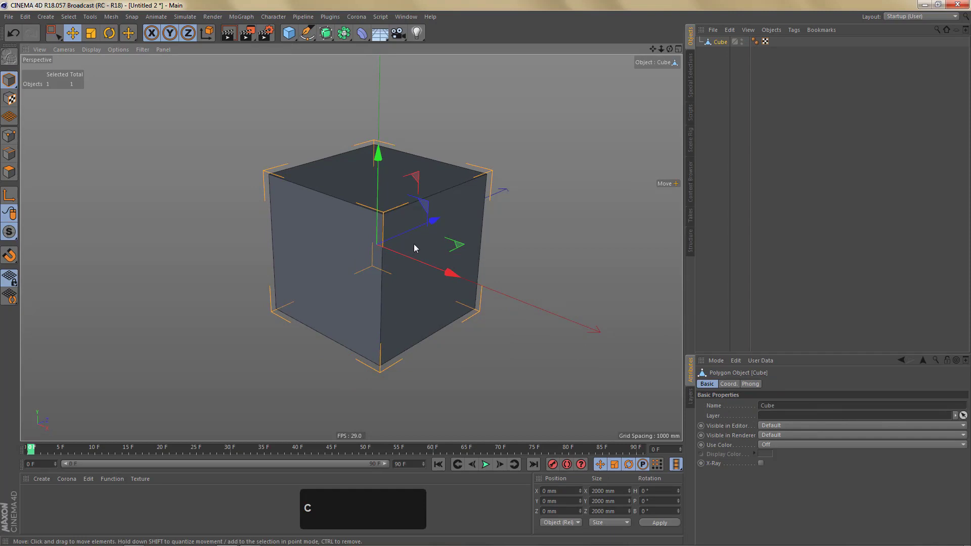
# Use Axis Center with Y at -100% to move the cube's pivot to its bottom face.
pyautogui.press('ä')
pyautogui.press('ä')
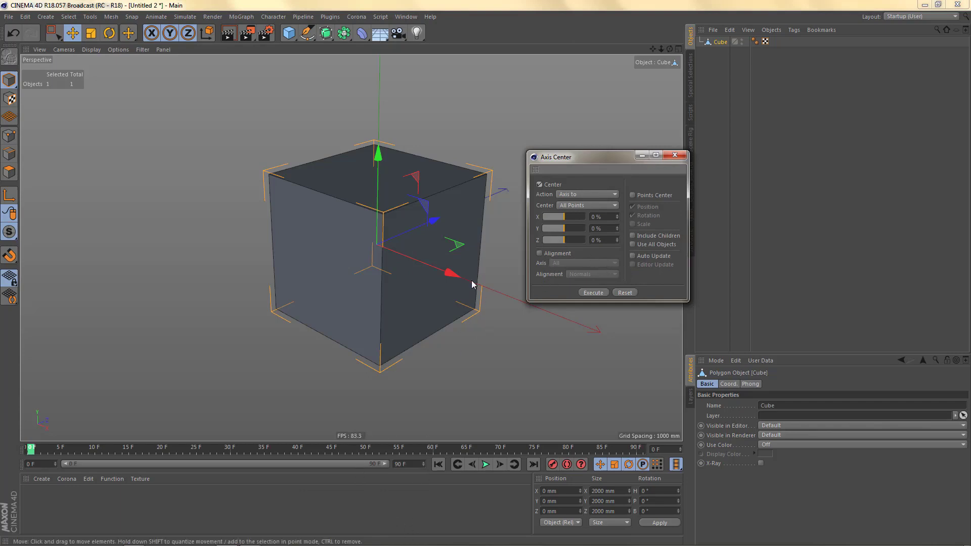
pyautogui.click(564, 233)
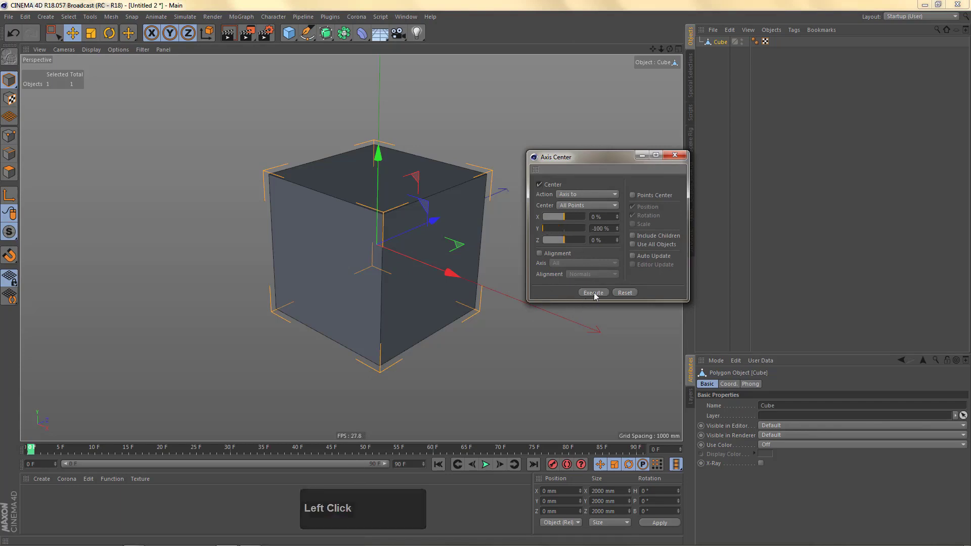
pyautogui.click(582, 265)
pyautogui.press('shift+w')
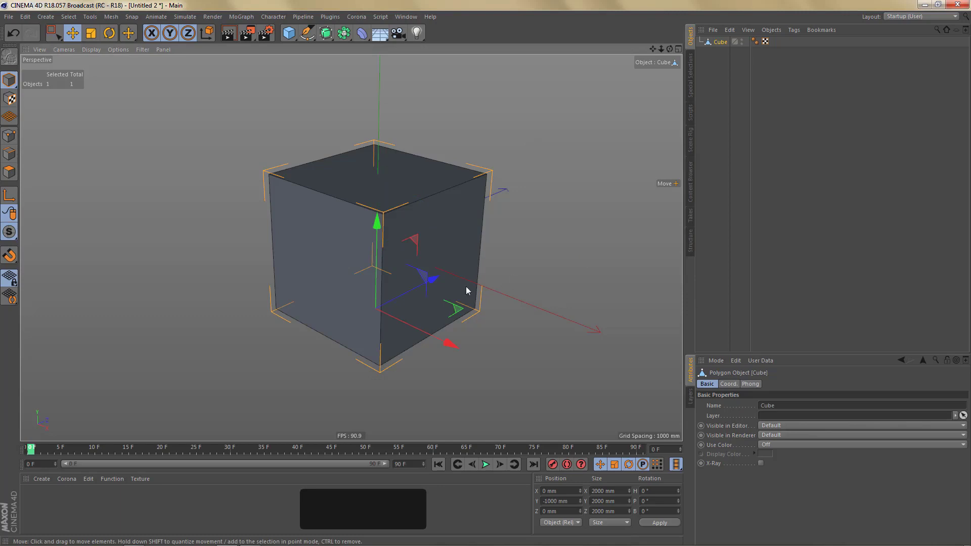
pyautogui.press('Tab')
pyautogui.press('1')
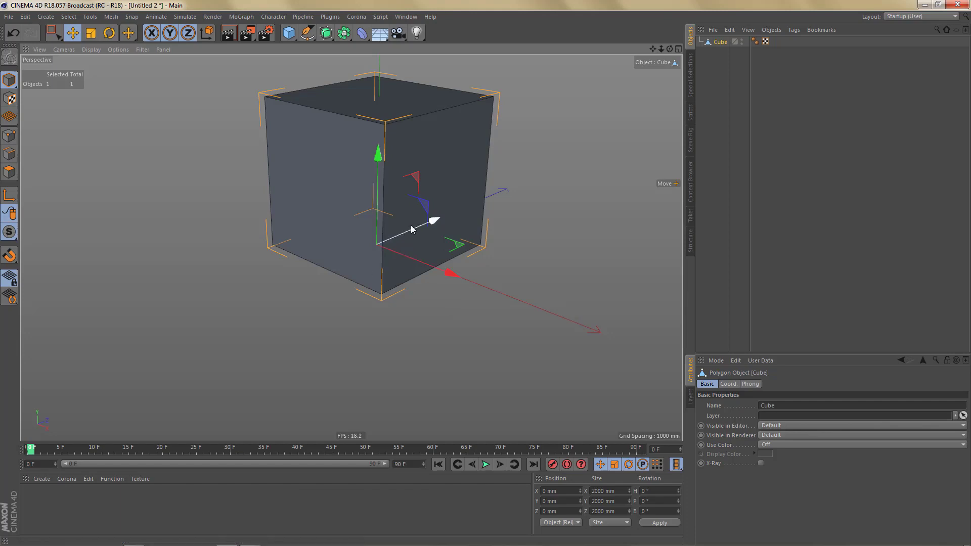
pyautogui.middleClick(406, 210)
pyautogui.click(399, 228)
pyautogui.middleClick(428, 229)
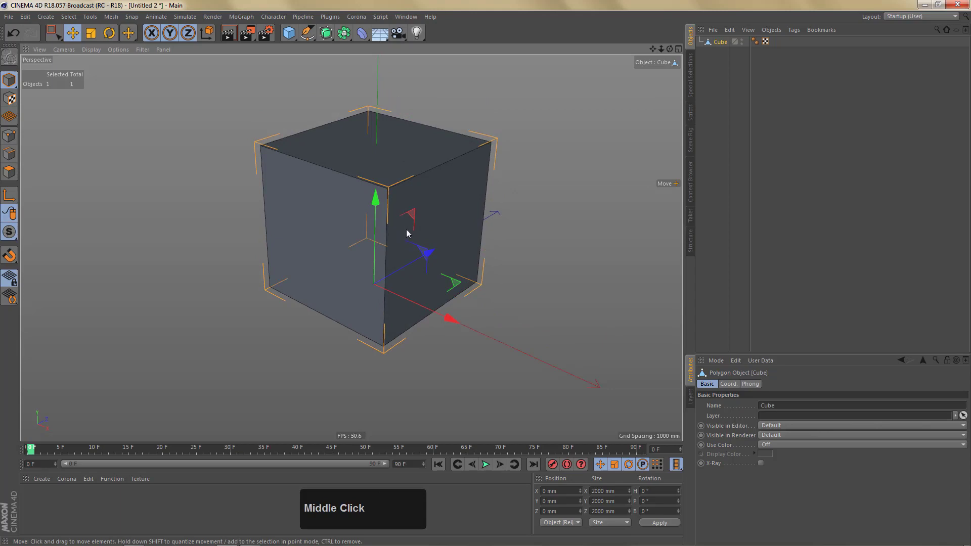
pyautogui.middleClick(407, 231)
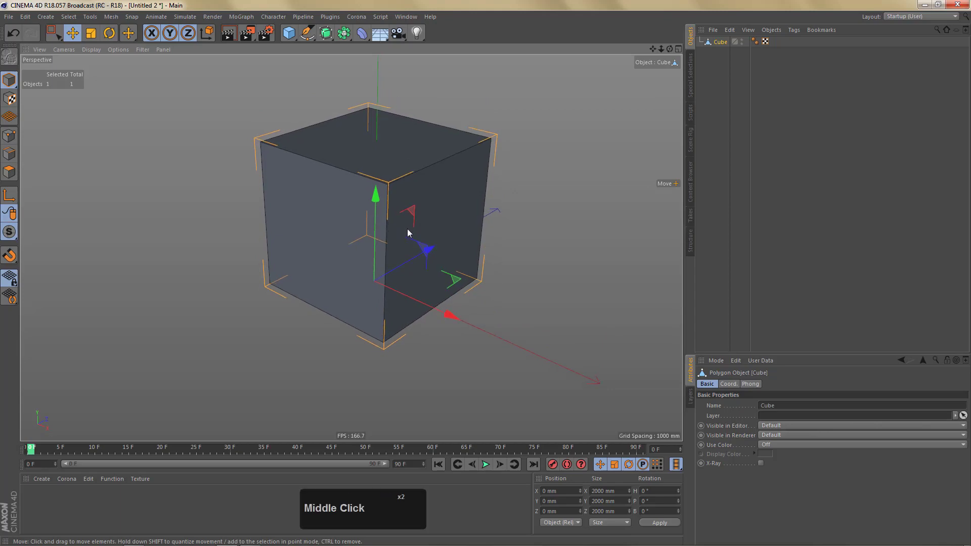
pyautogui.press('Tab')
pyautogui.press('w')
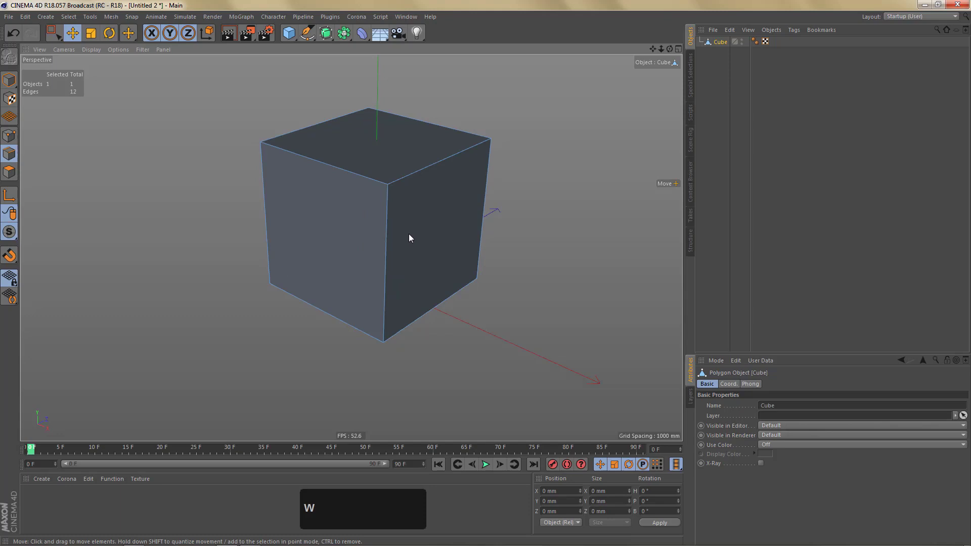
pyautogui.click(422, 173)
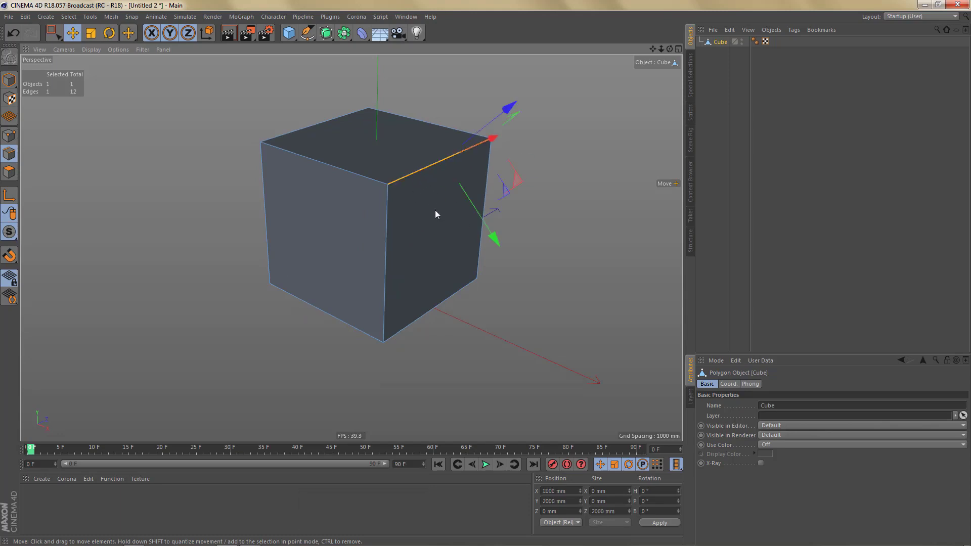
pyautogui.press('w')
pyautogui.click(452, 72)
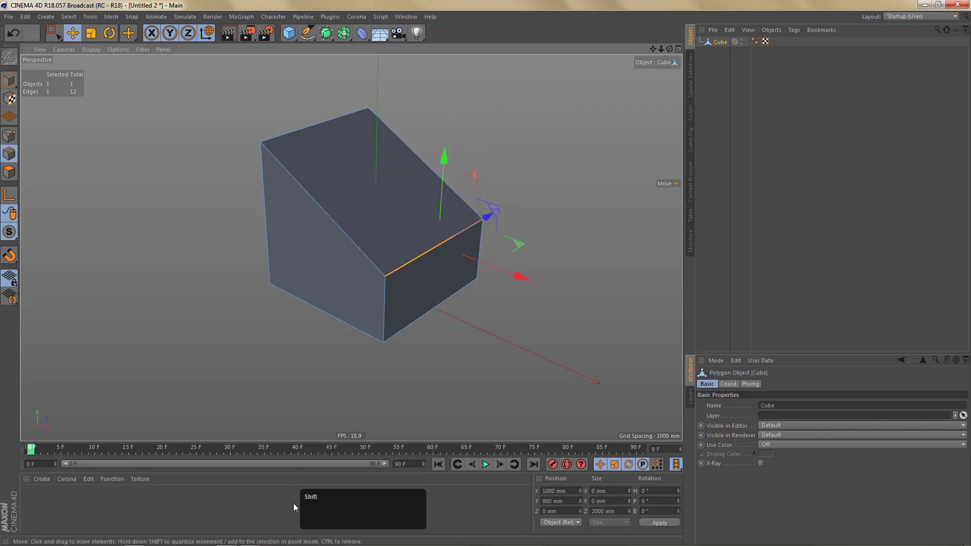
pyautogui.middleClick(348, 273)
pyautogui.click(385, 268)
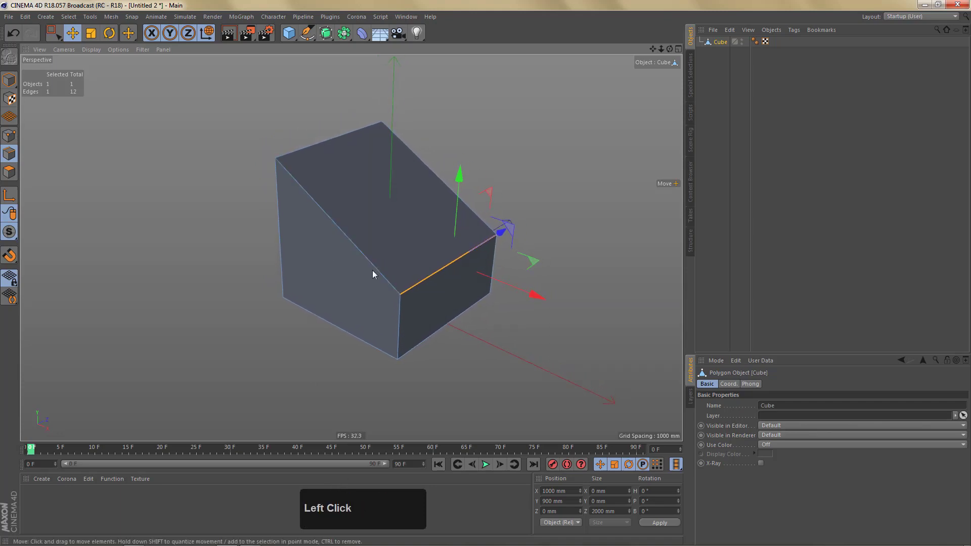
pyautogui.press('shift+e')
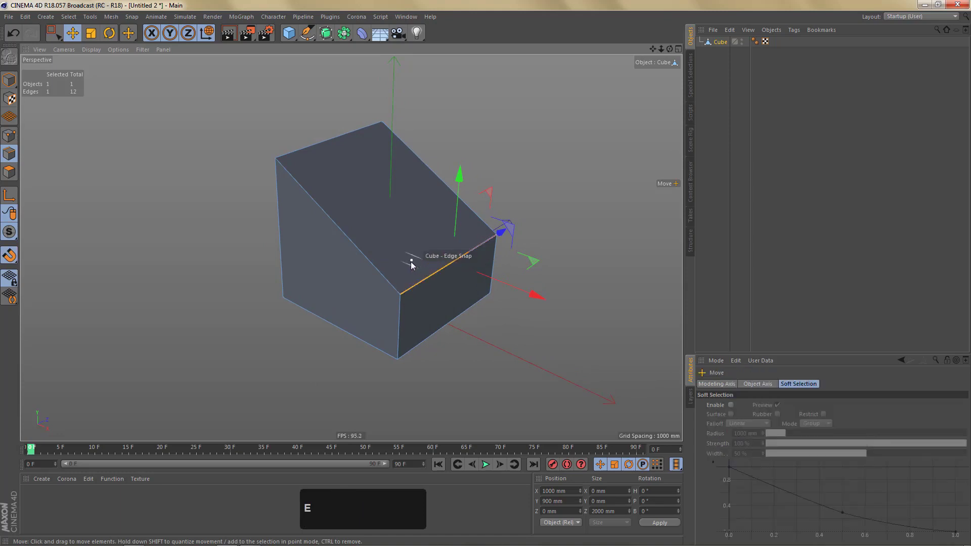
pyautogui.rightClick(464, 174)
pyautogui.moveTo(447, 261); pyautogui.dragTo(279, 164)
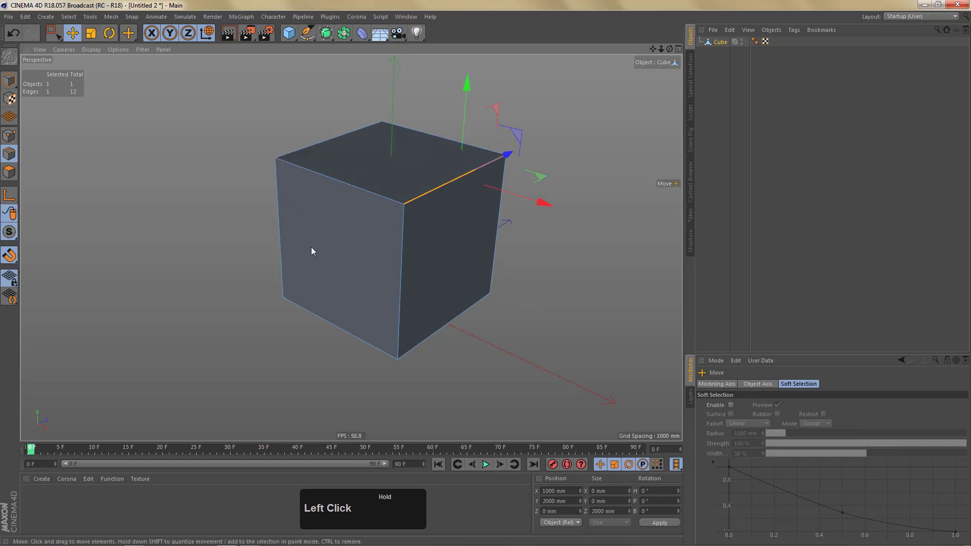
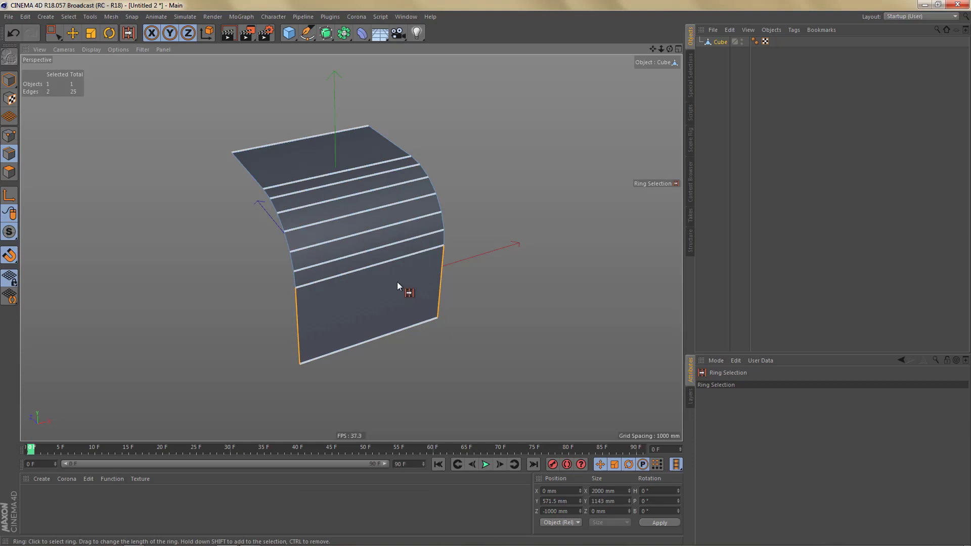
# Ring-select the edges across the flat top and edge-cut them into a finer quad grid.
pyautogui.write('öl')
pyautogui.click(394, 265)
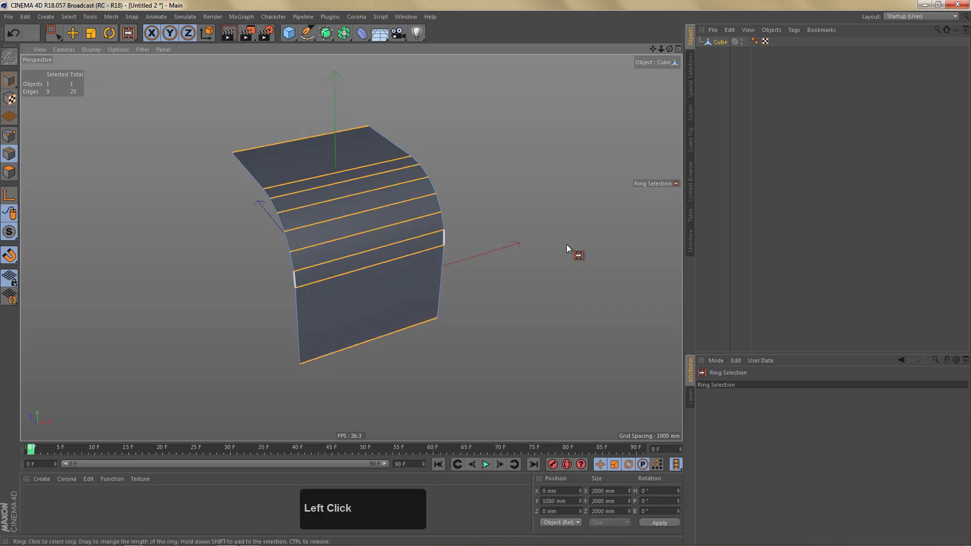
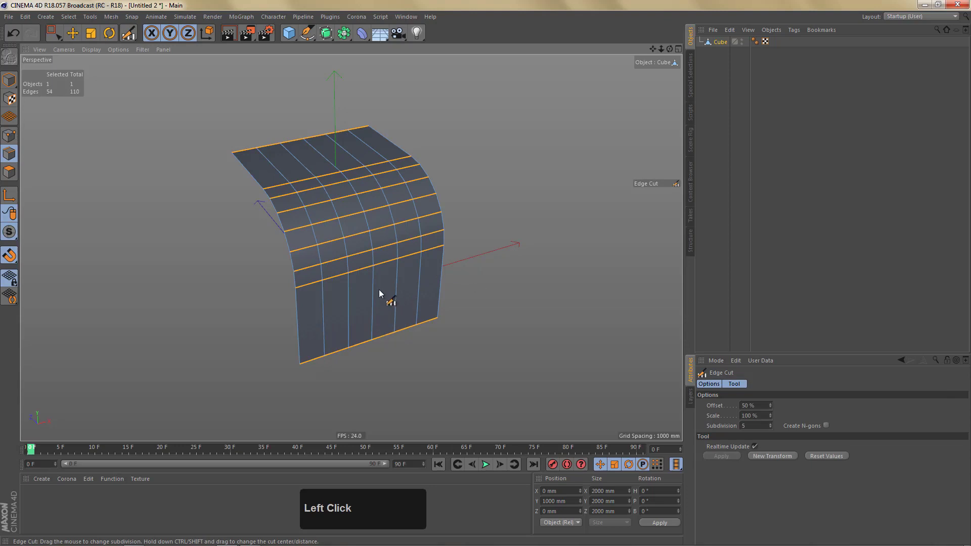
pyautogui.middleClick(397, 282)
pyautogui.click(378, 287)
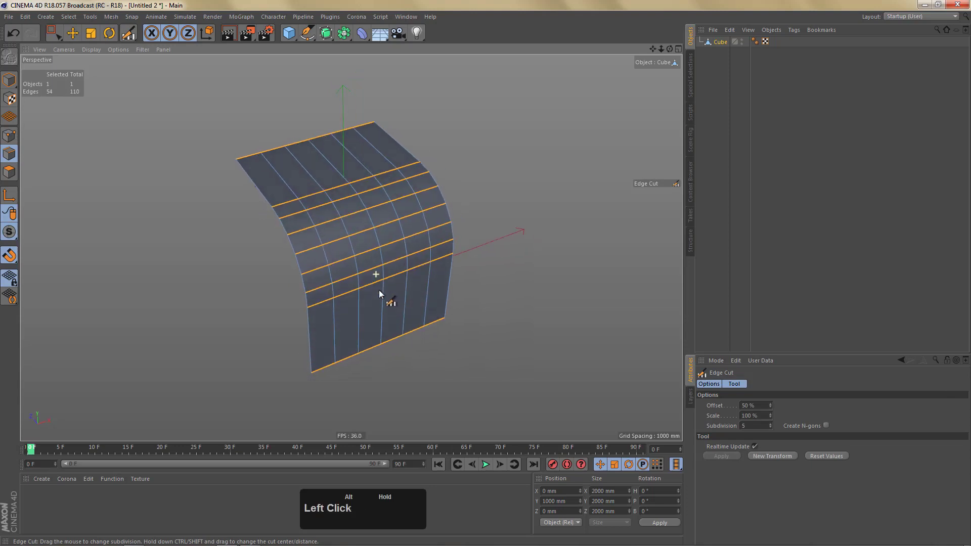
pyautogui.middleClick(412, 271)
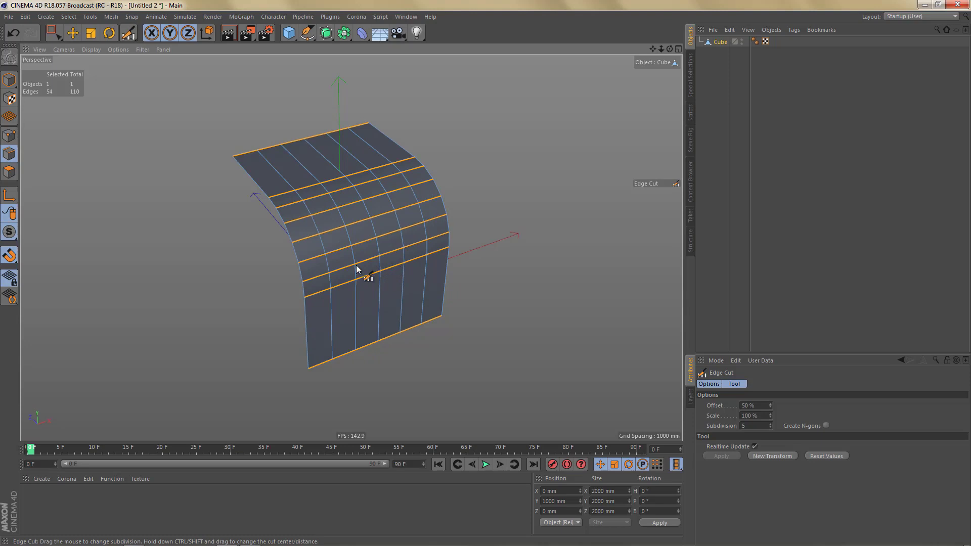
pyautogui.write('öl')
pyautogui.click(294, 169)
pyautogui.write('mn')
pyautogui.moveTo(469, 180); pyautogui.dragTo(398, 343)
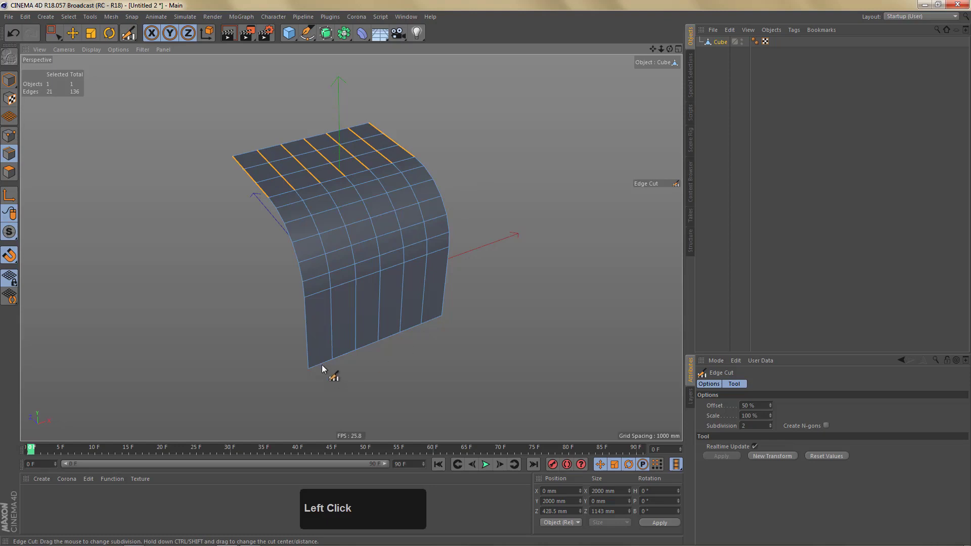
# Ring-select the vertical front's edges and edge-cut them into a matching finer grid.
pyautogui.write('öl')
pyautogui.click(343, 334)
pyautogui.write('öl')
pyautogui.click(481, 322)
pyautogui.press('m')
pyautogui.moveTo(457, 320); pyautogui.dragTo(378, 271)
pyautogui.middleClick(403, 251)
pyautogui.click(384, 266)
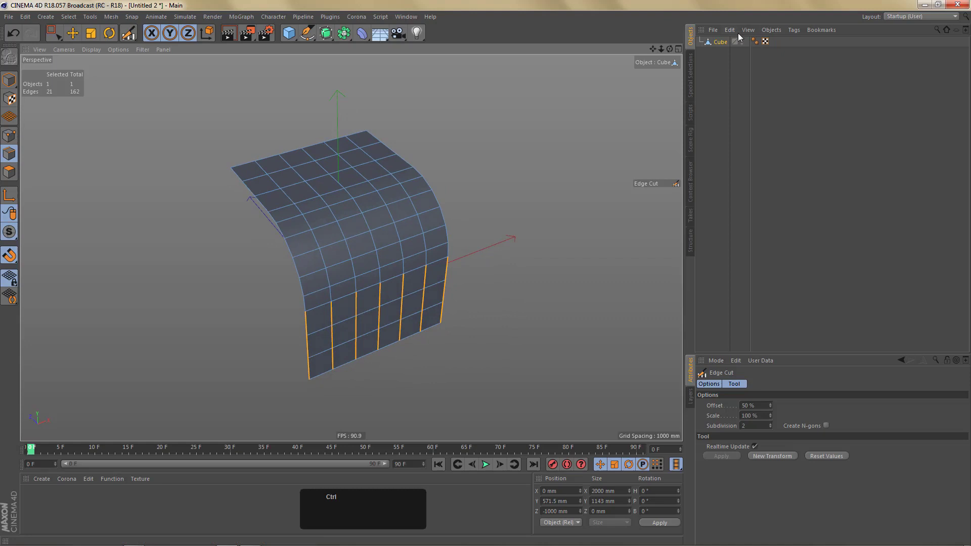
# On the original sheet, add Loop/Path Cut (K~L) loops close to its top, side and bottom borders.
pyautogui.click(721, 49)
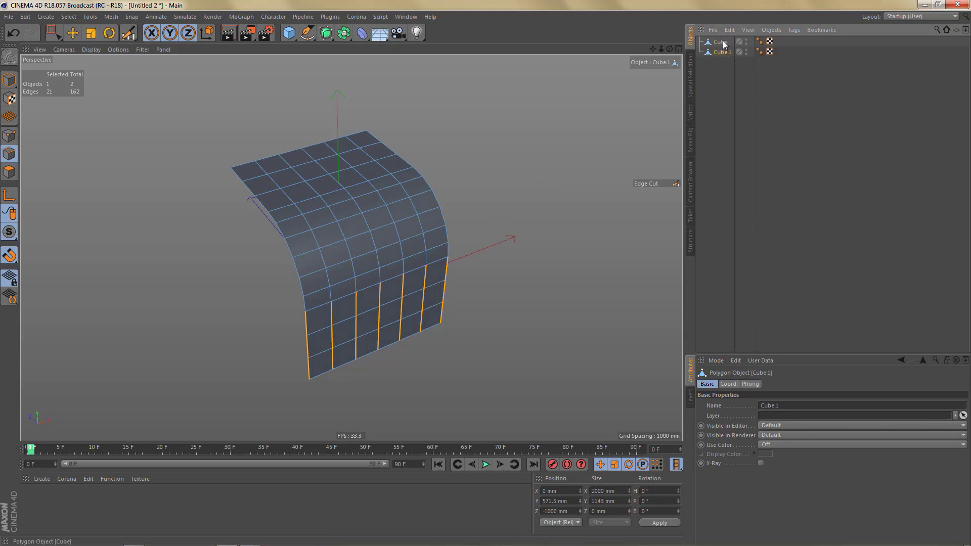
pyautogui.click(725, 47)
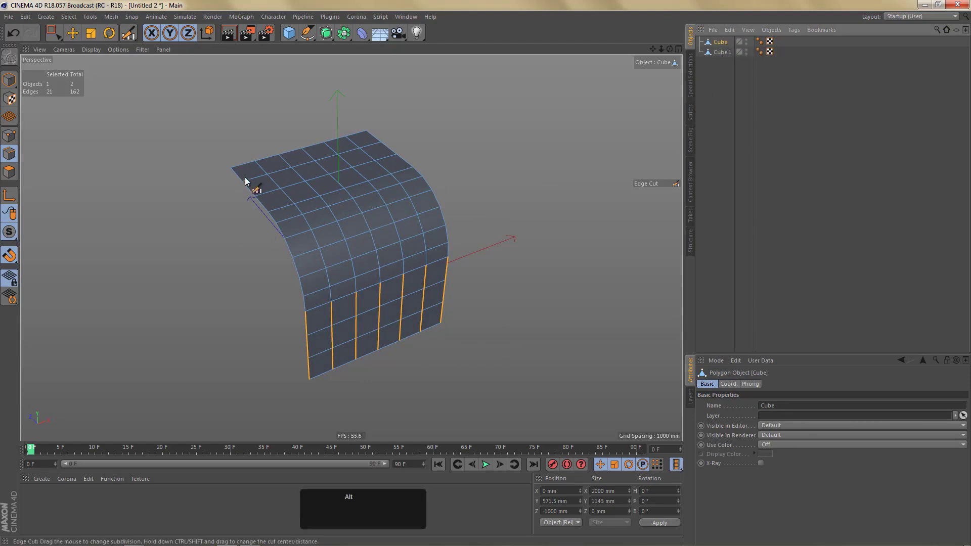
pyautogui.rightClick(254, 174)
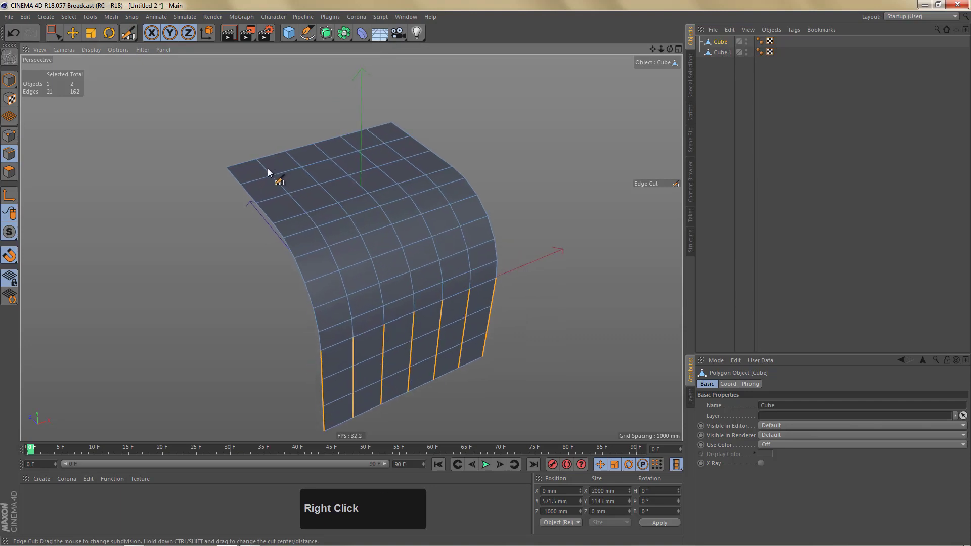
pyautogui.write('kl')
pyautogui.click(234, 176)
pyautogui.click(263, 171)
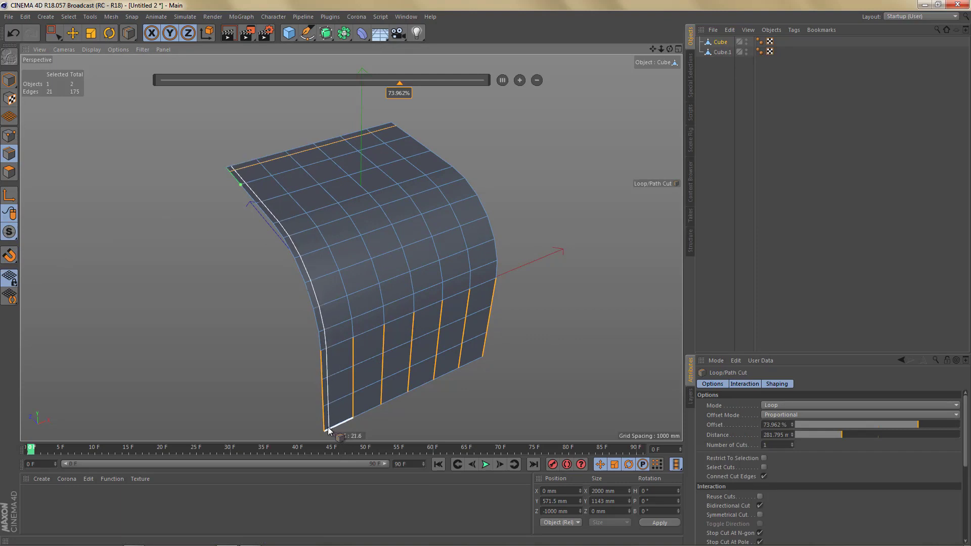
pyautogui.click(333, 428)
pyautogui.click(450, 339)
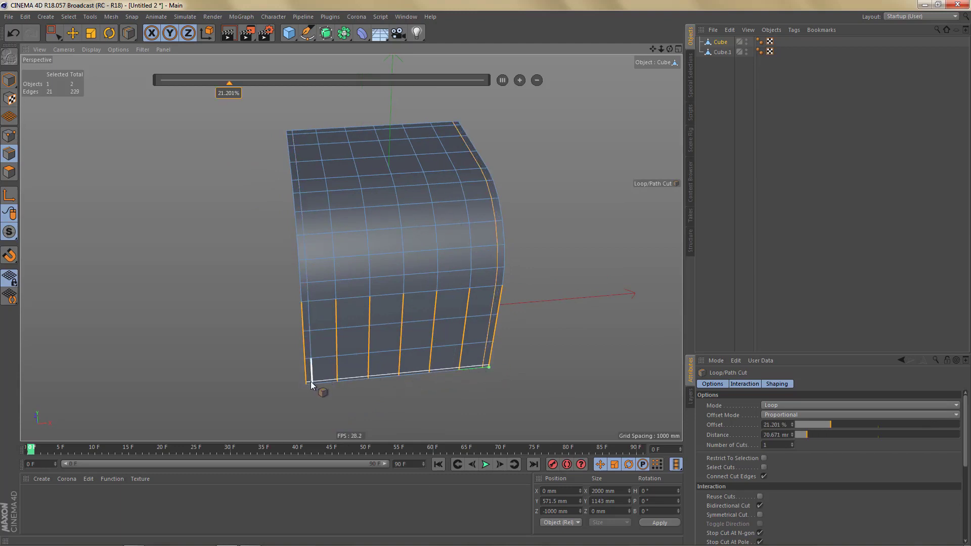
pyautogui.click(308, 382)
pyautogui.click(387, 333)
pyautogui.rightClick(364, 337)
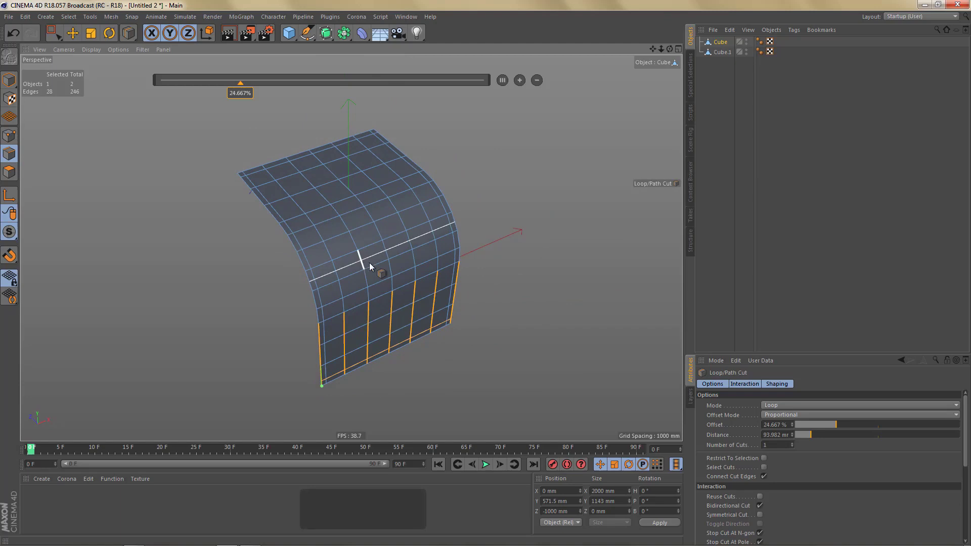
# Put the sheet under a Subdivision Surface, hide the copy, and rename the generator 'target'.
pyautogui.click(326, 37)
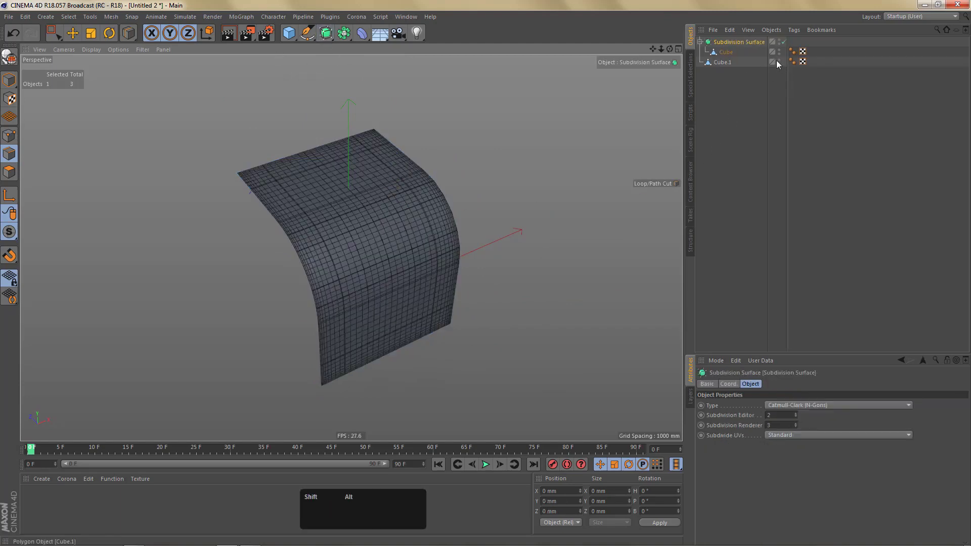
pyautogui.click(780, 68)
pyautogui.doubleClick(723, 51)
pyautogui.write('target')
pyautogui.press('Return')
# Select the target subdivision surface and hide it from the viewport.
pyautogui.click(726, 49)
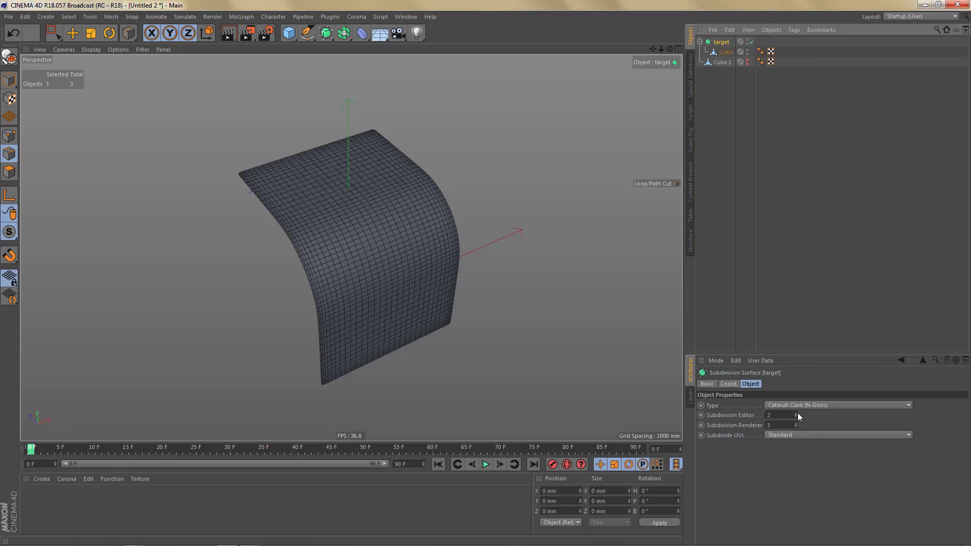
pyautogui.click(799, 420)
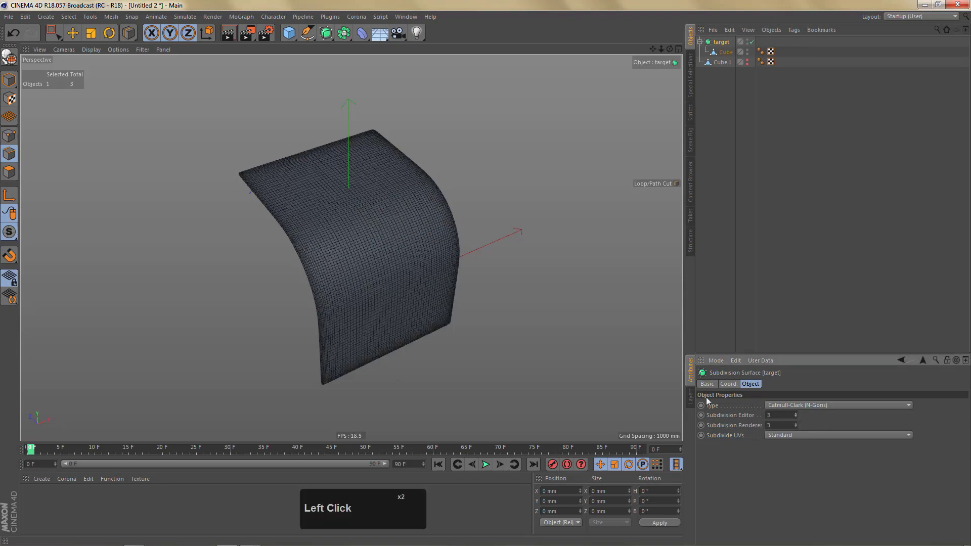
pyautogui.moveTo(470, 258); pyautogui.dragTo(389, 269)
pyautogui.middleClick(427, 267)
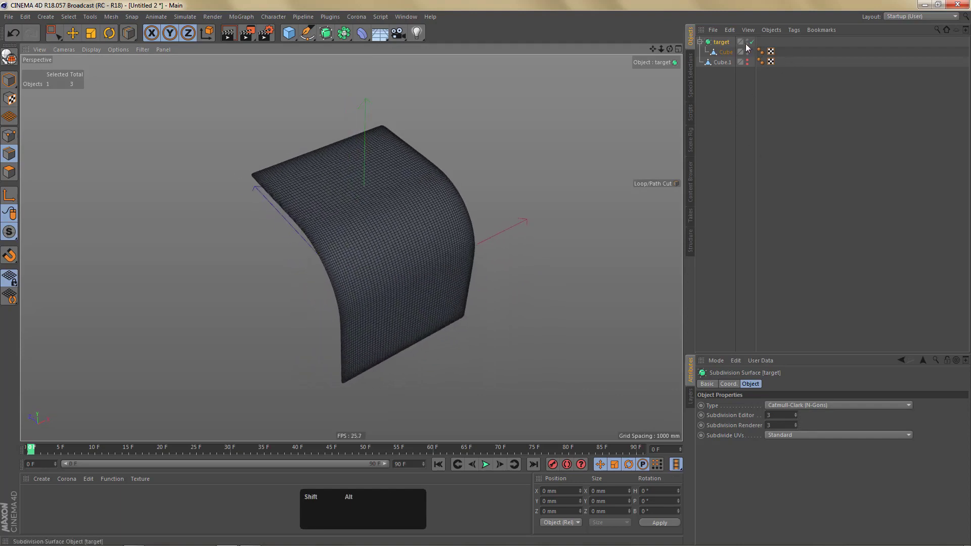
pyautogui.click(749, 47)
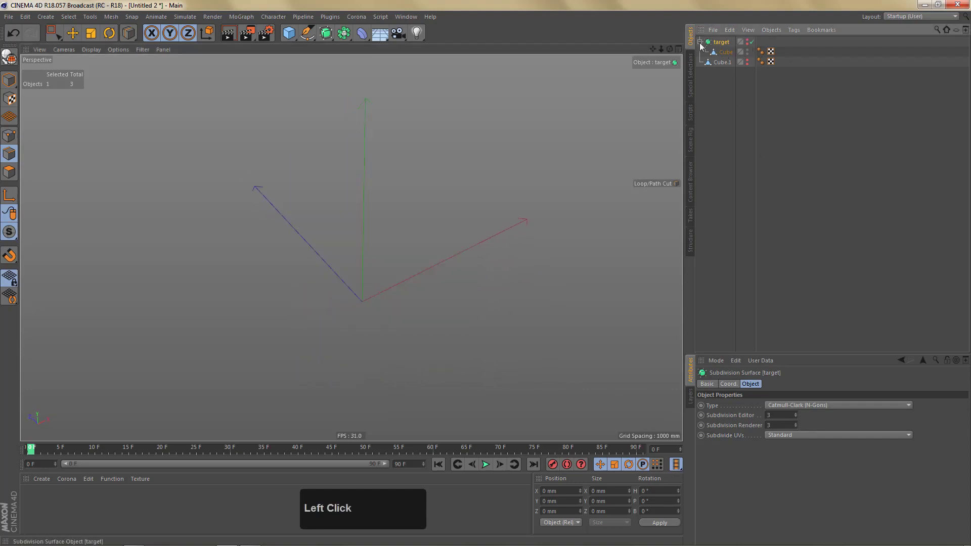
# Unhide the plain polygon sheet, switch to polygon mode and select four faces near its centre.
pyautogui.click(748, 56)
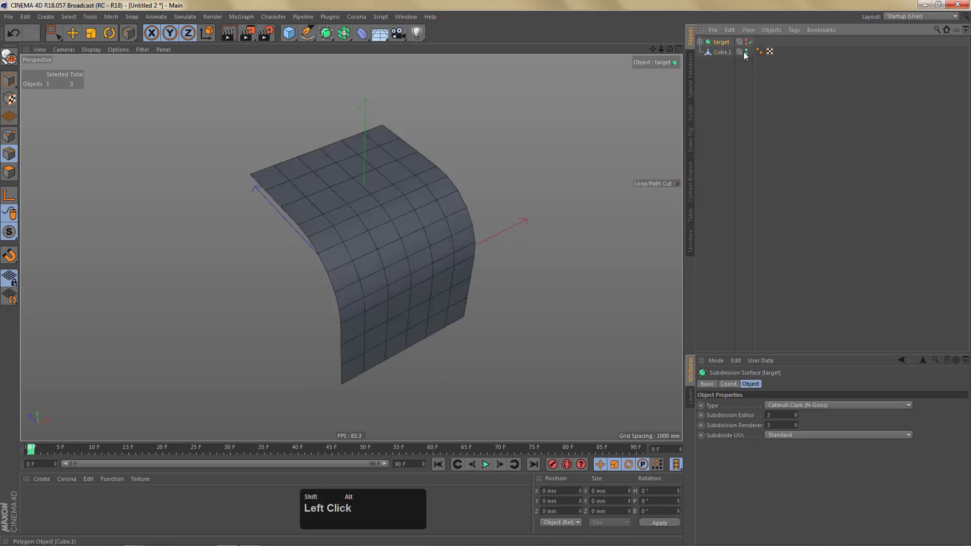
pyautogui.click(747, 55)
pyautogui.rightClick(359, 266)
pyautogui.click(378, 254)
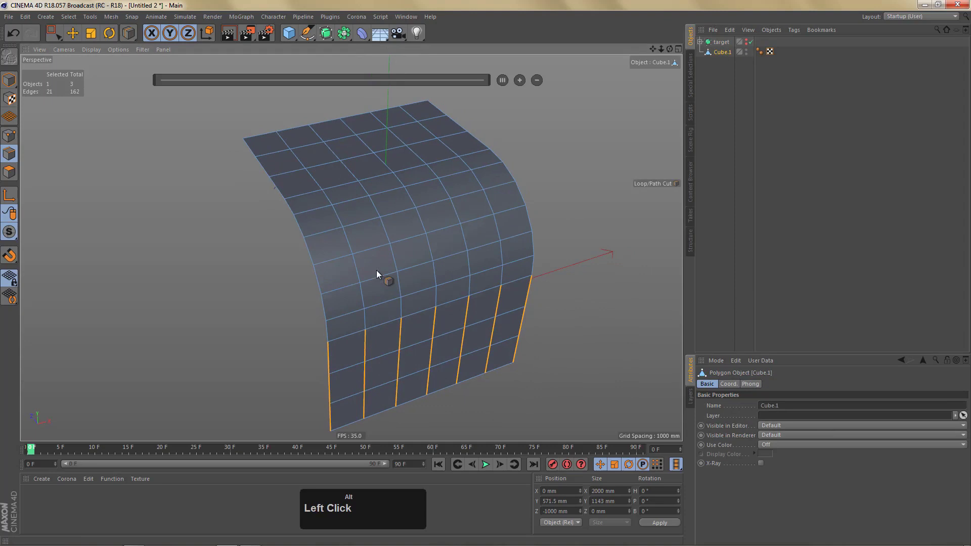
pyautogui.write('qll')
pyautogui.click(410, 225)
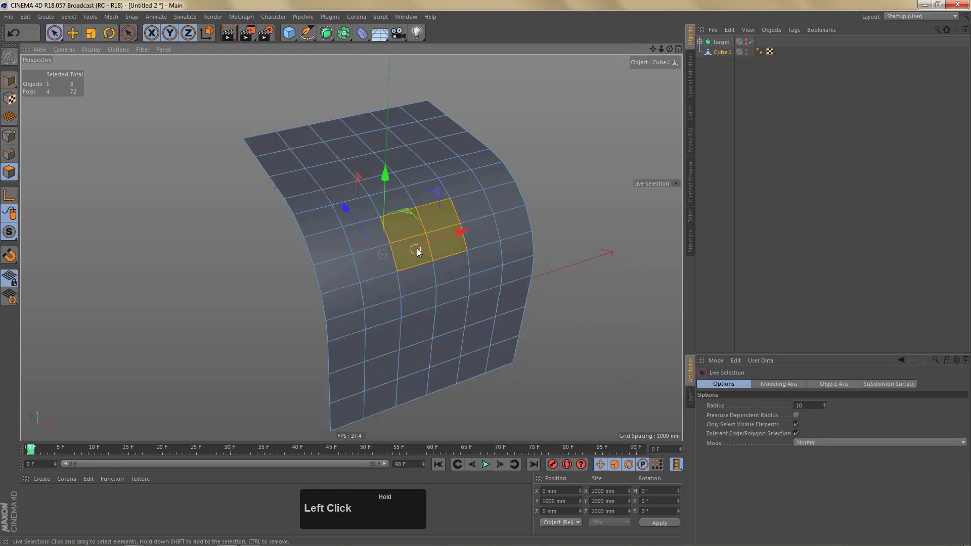
pyautogui.click(461, 290)
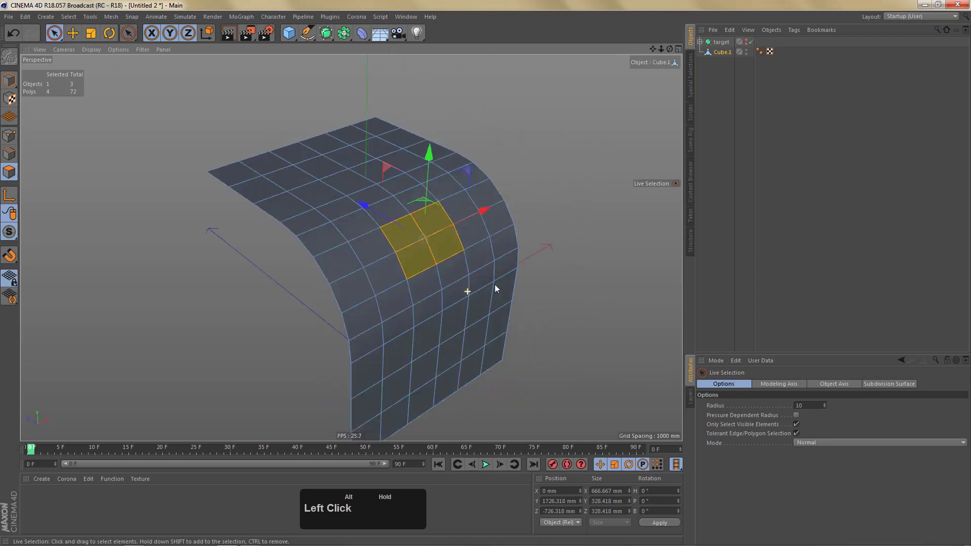
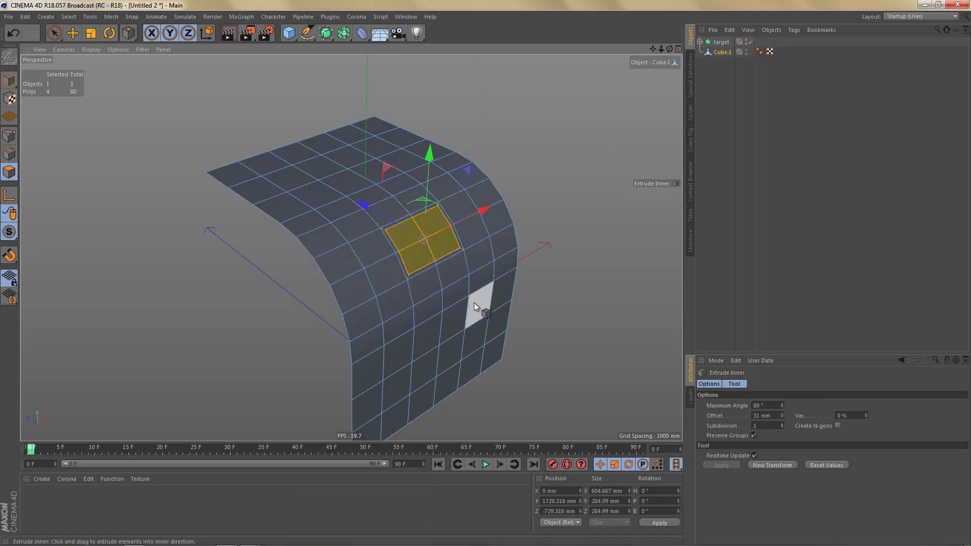
# Delete the selected faces to open a rectangular hole and inspect the opening up close.
pyautogui.press('Delete')
pyautogui.press('n')
pyautogui.press('n')
pyautogui.rightClick(440, 308)
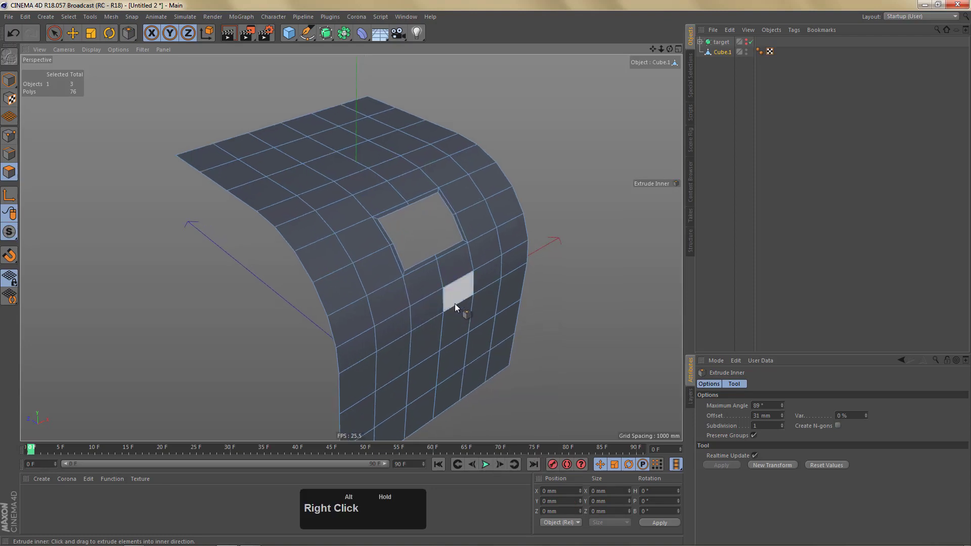
pyautogui.click(464, 298)
pyautogui.rightClick(464, 261)
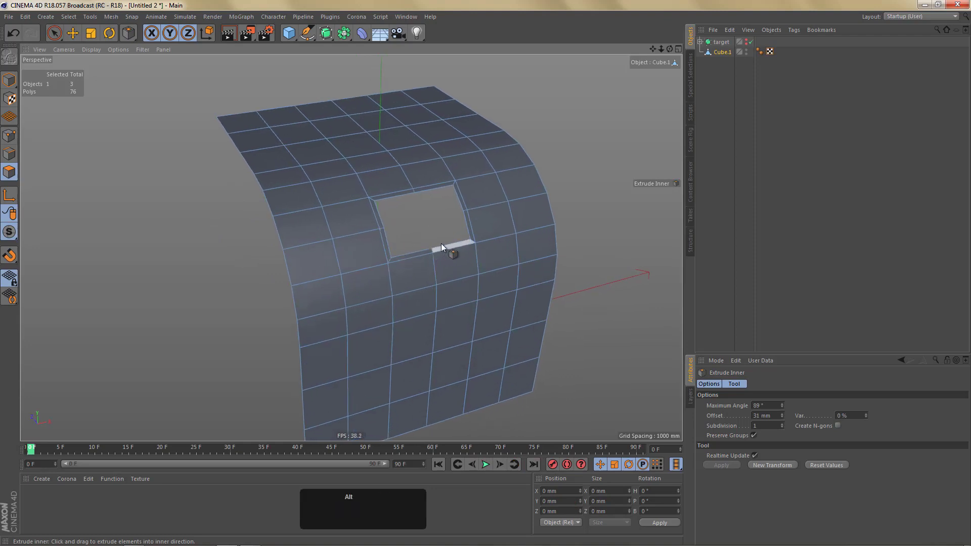
pyautogui.middleClick(443, 280)
pyautogui.rightClick(386, 216)
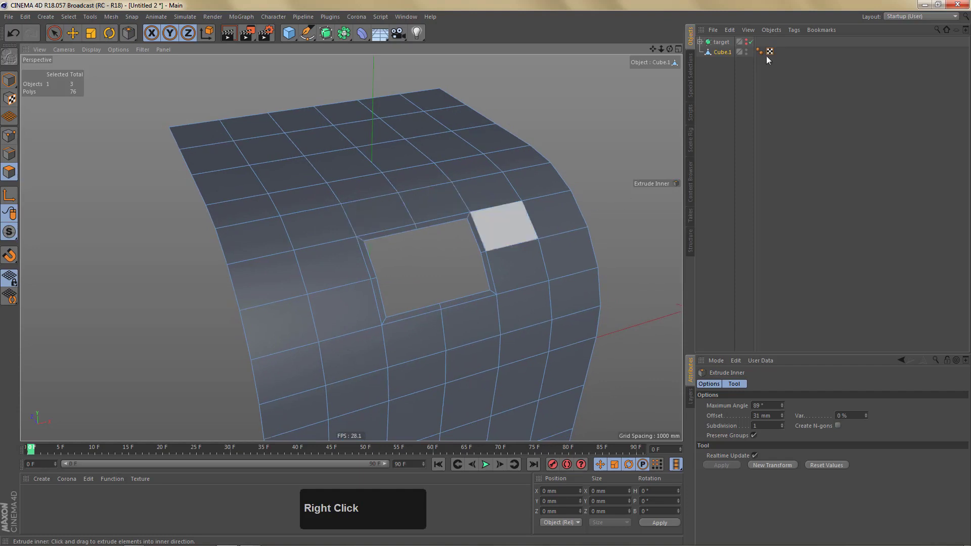
# Duplicate the holed sheet and add K~L loop cuts hugging the opening's top and side edges.
pyautogui.click(723, 63)
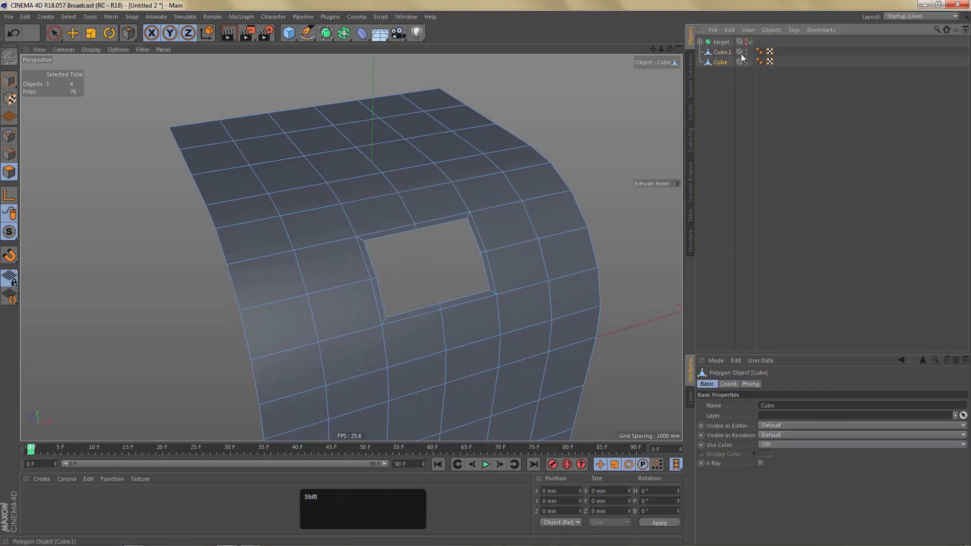
pyautogui.click(747, 58)
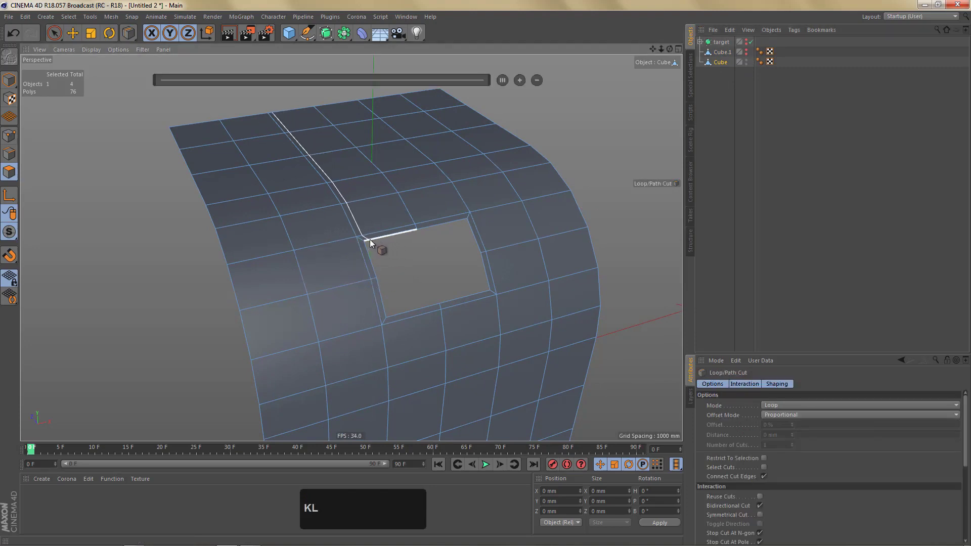
pyautogui.write('kl')
pyautogui.click(373, 242)
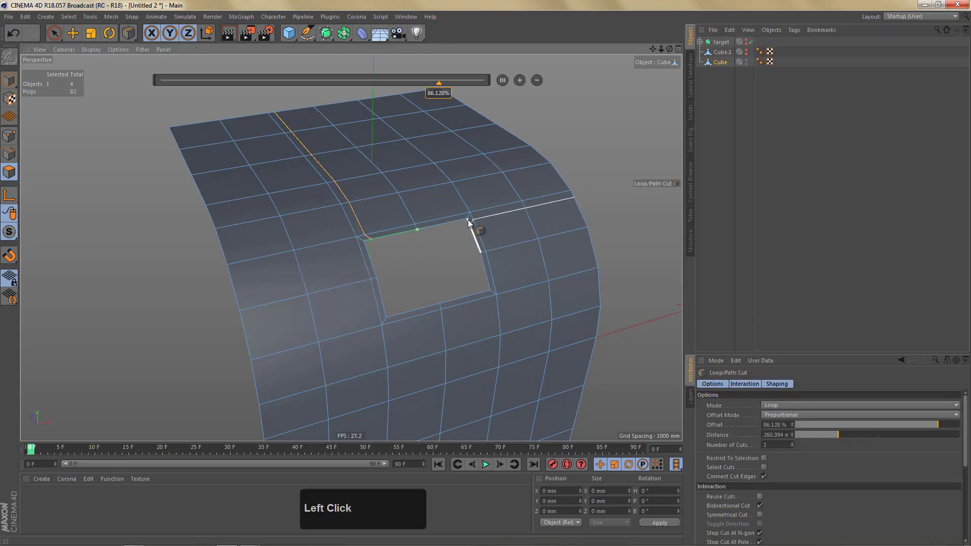
pyautogui.click(462, 223)
pyautogui.click(472, 226)
pyautogui.click(368, 252)
pyautogui.click(410, 314)
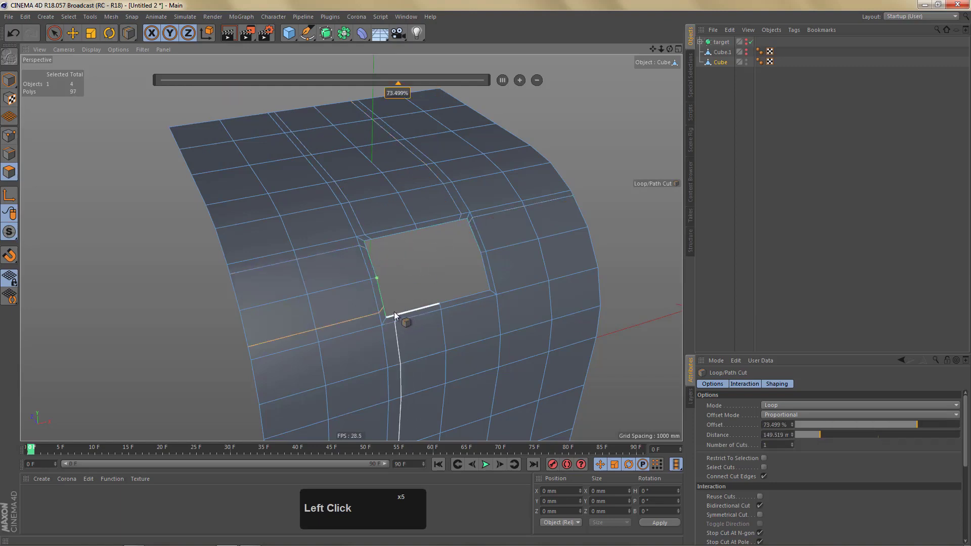
# Add further supporting loops along the opening's bottom and right edges, reaching 112 polygons.
pyautogui.click(398, 315)
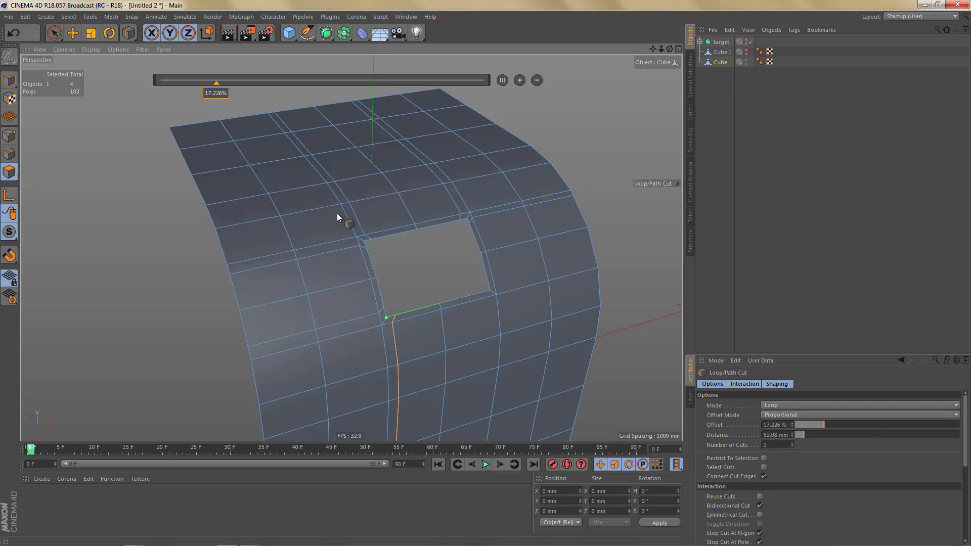
pyautogui.click(363, 275)
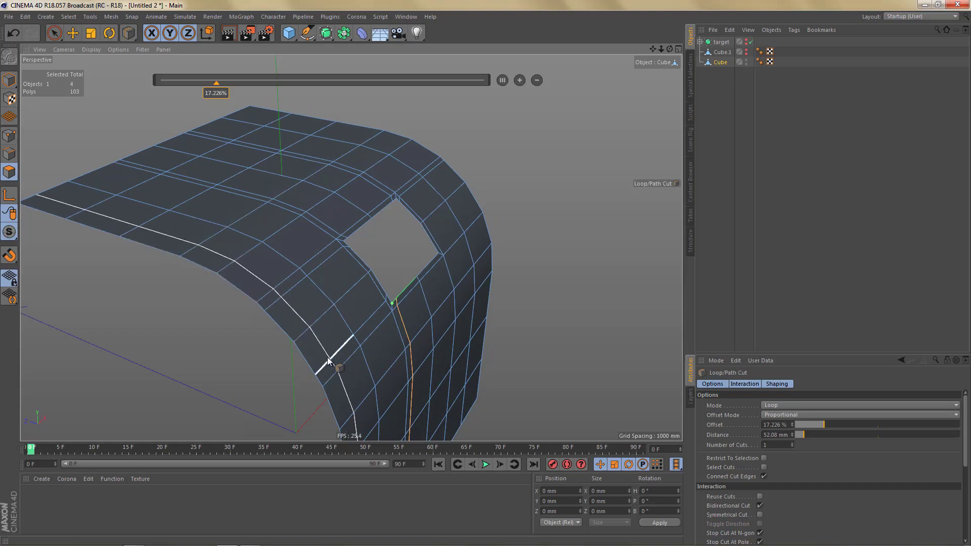
pyautogui.moveTo(315, 324); pyautogui.dragTo(515, 248)
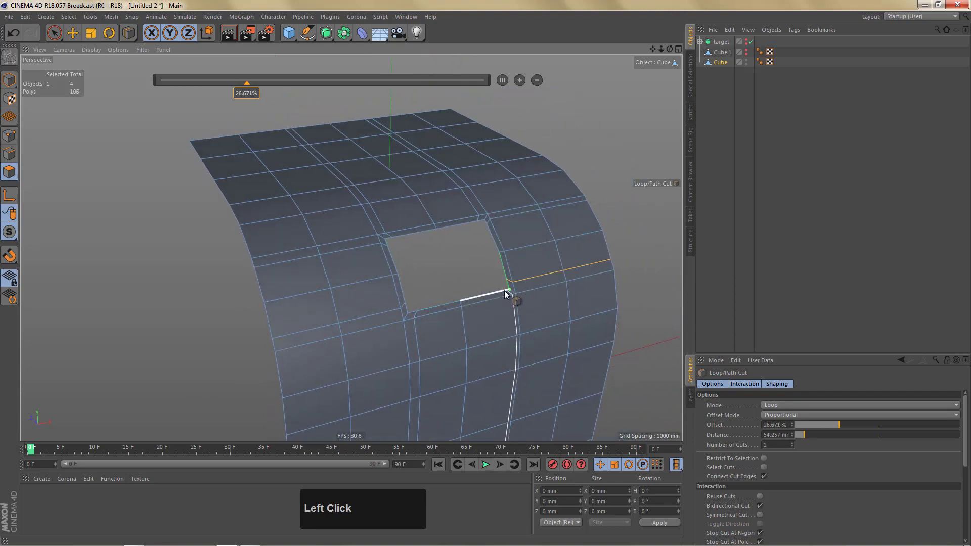
pyautogui.click(508, 296)
pyautogui.rightClick(355, 274)
pyautogui.click(355, 295)
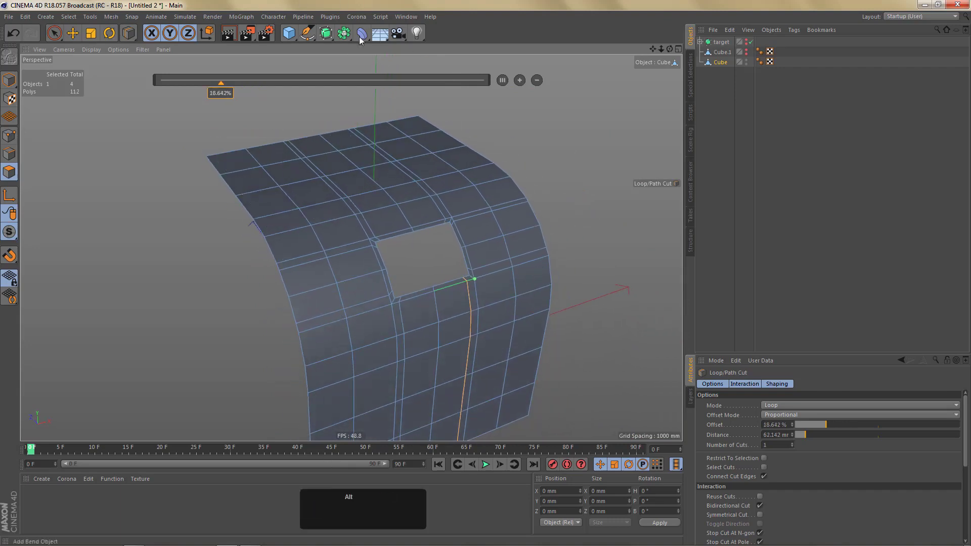
# Wrap the holed sheet in a Subdivision Surface, render a preview of the rounded opening, then disable the smoothing and select the Cube.
pyautogui.click(328, 33)
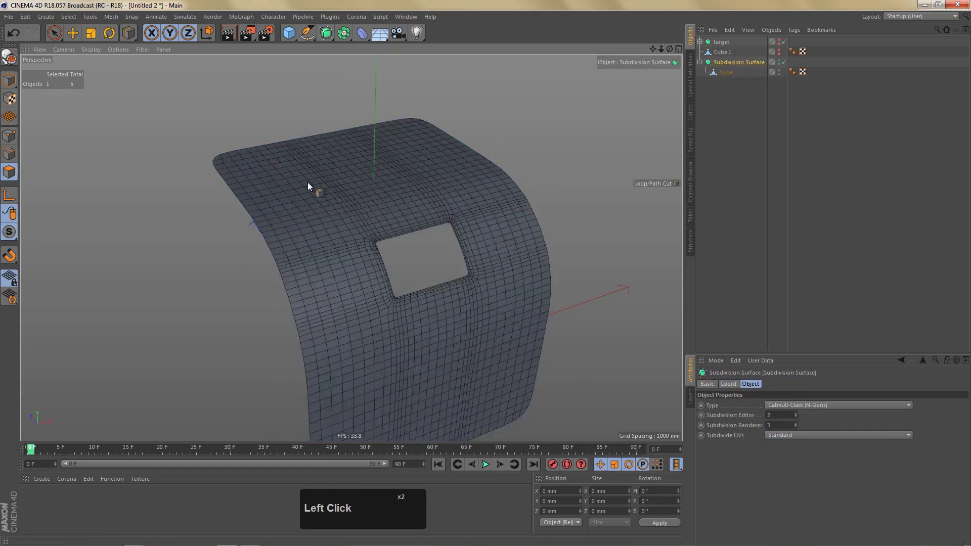
pyautogui.press('ctrl+r')
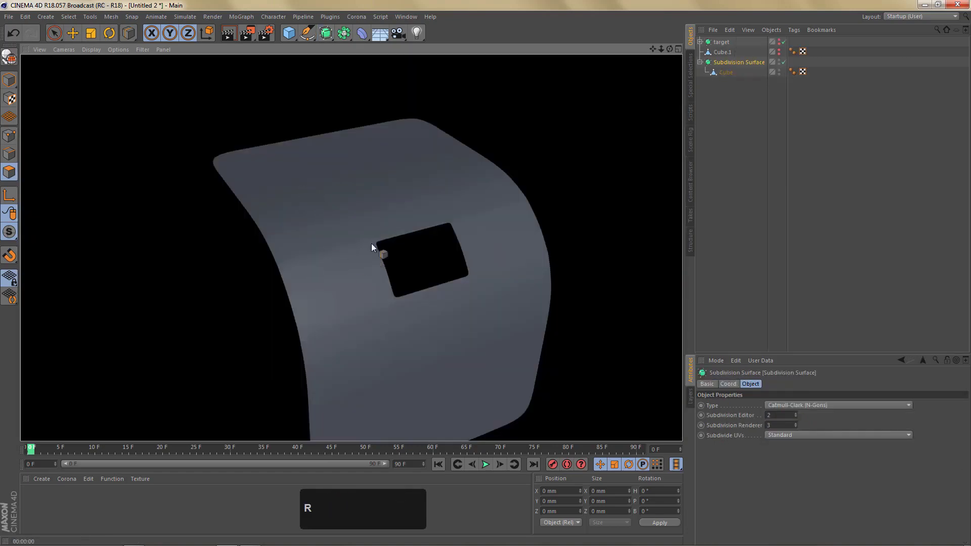
pyautogui.scroll(3)
pyautogui.click(364, 268)
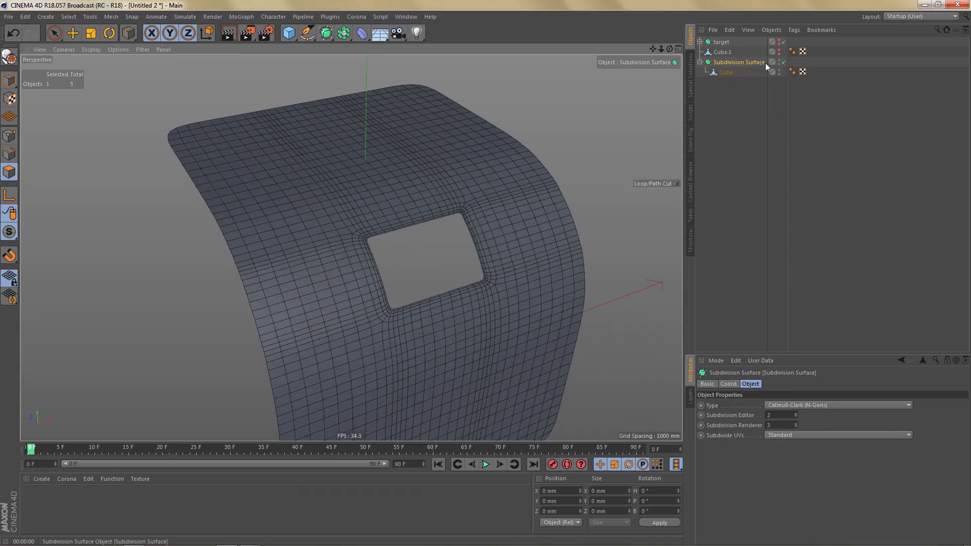
pyautogui.click(786, 64)
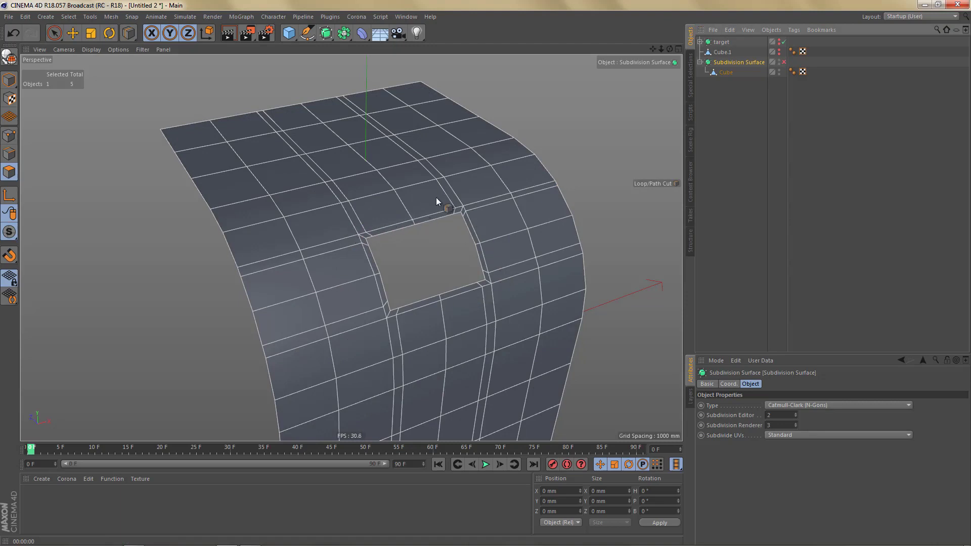
pyautogui.middleClick(420, 193)
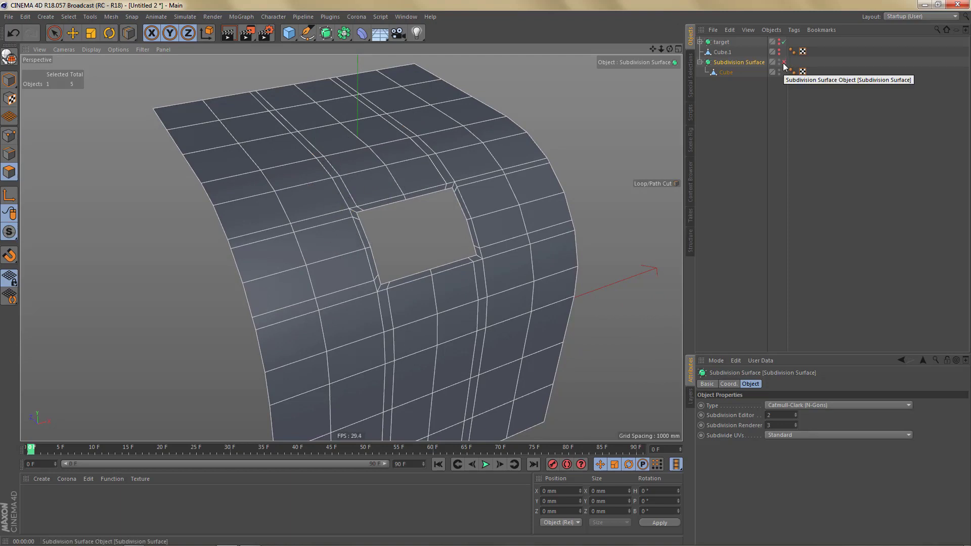
pyautogui.click(719, 102)
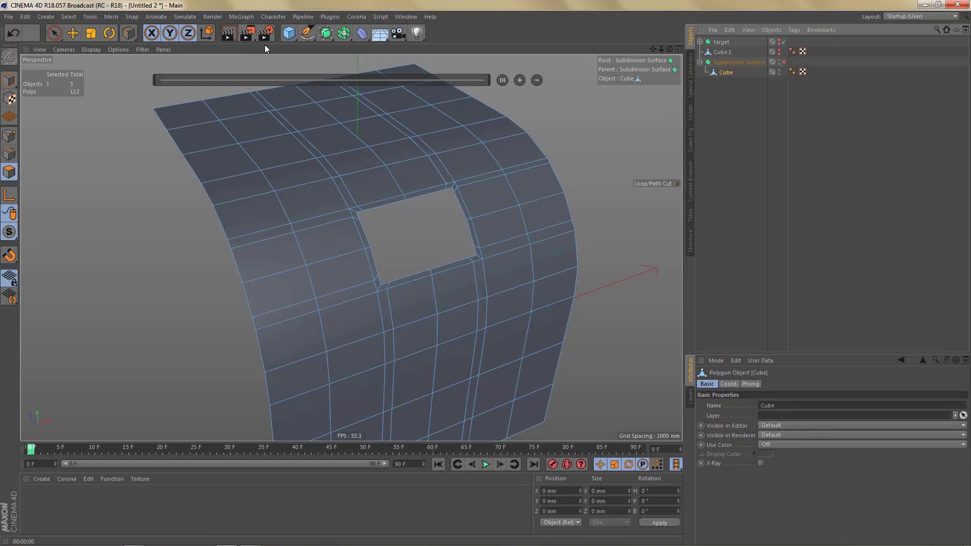
# Add a Shrink Wrap deformer under the sheet with 'target' as its Target Object.
pyautogui.press('e')
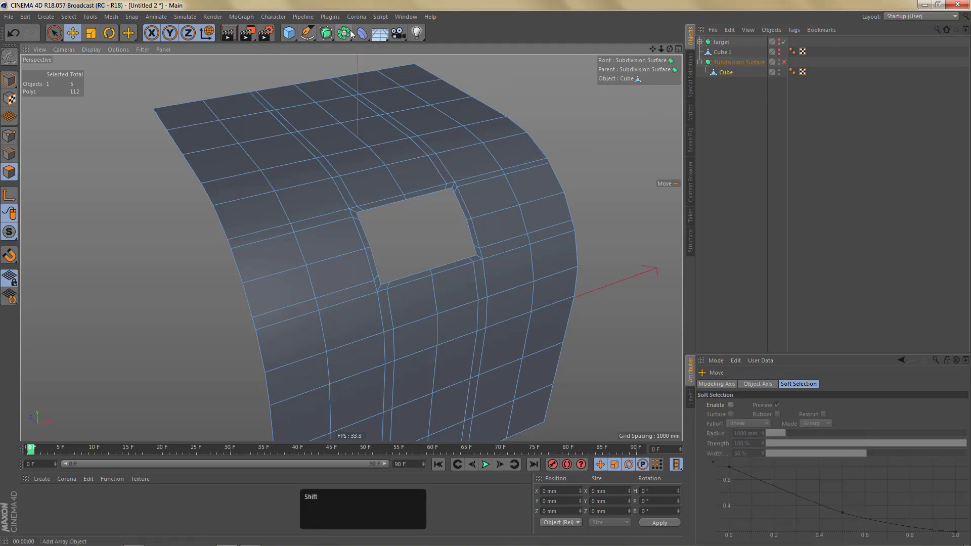
pyautogui.click(451, 120)
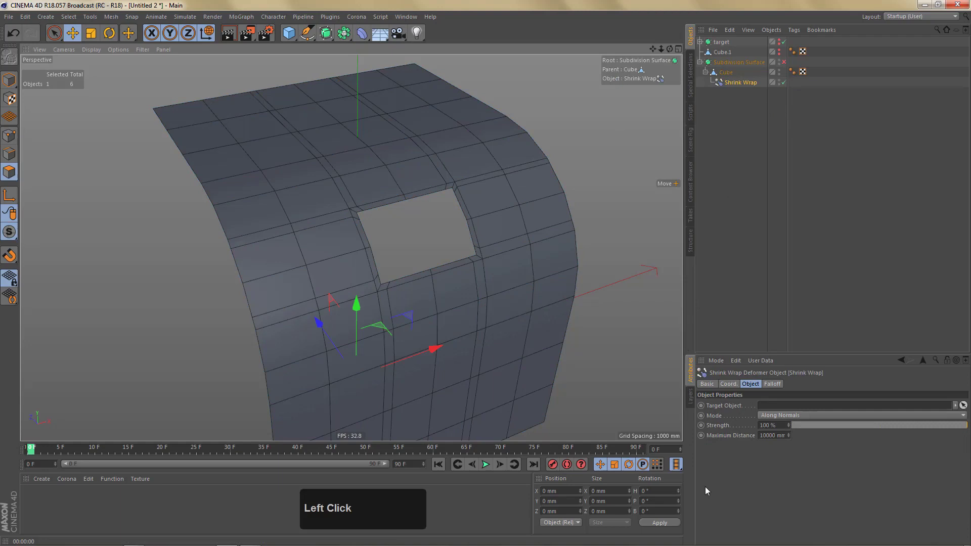
pyautogui.click(729, 412)
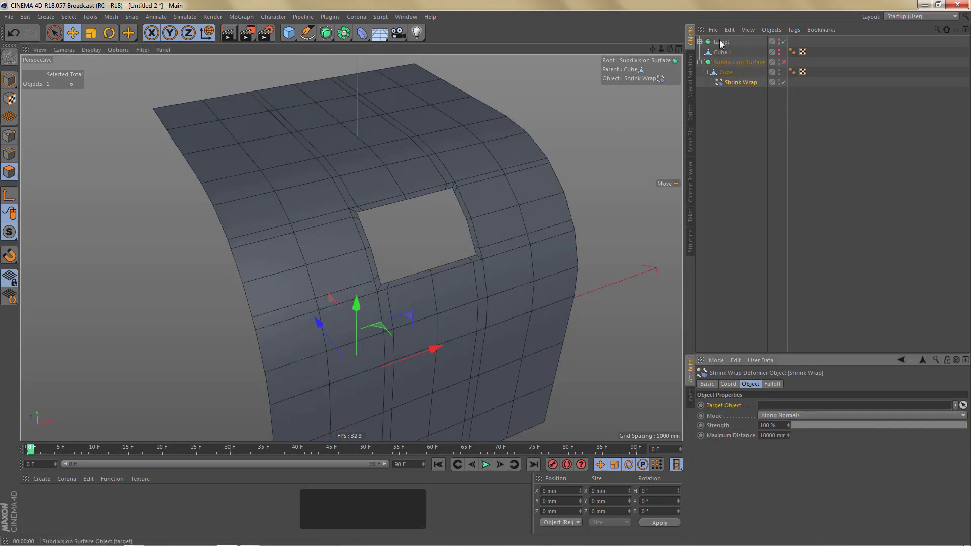
pyautogui.click(722, 44)
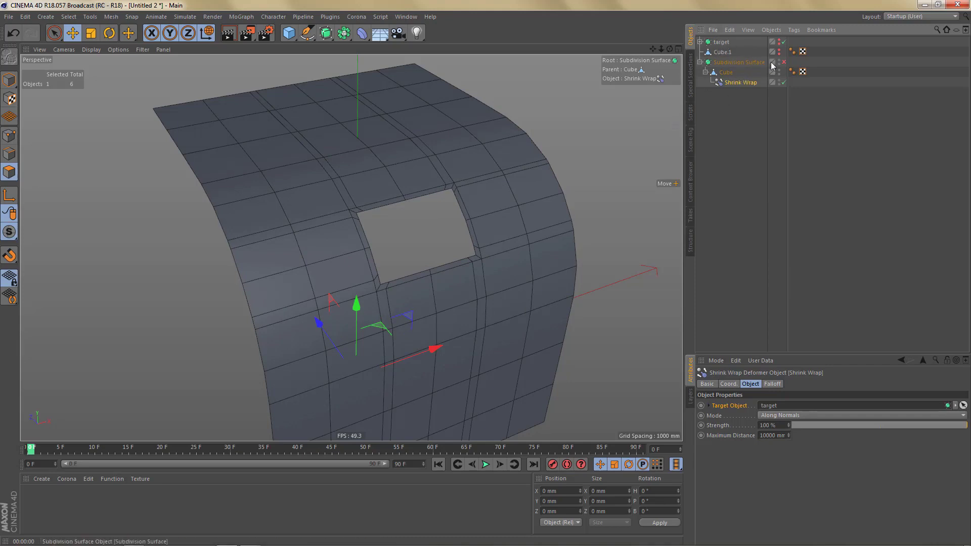
# Re-enable the Subdivision Surface, render a preview of the wrapped sheet and confirm the target assignment.
pyautogui.click(554, 157)
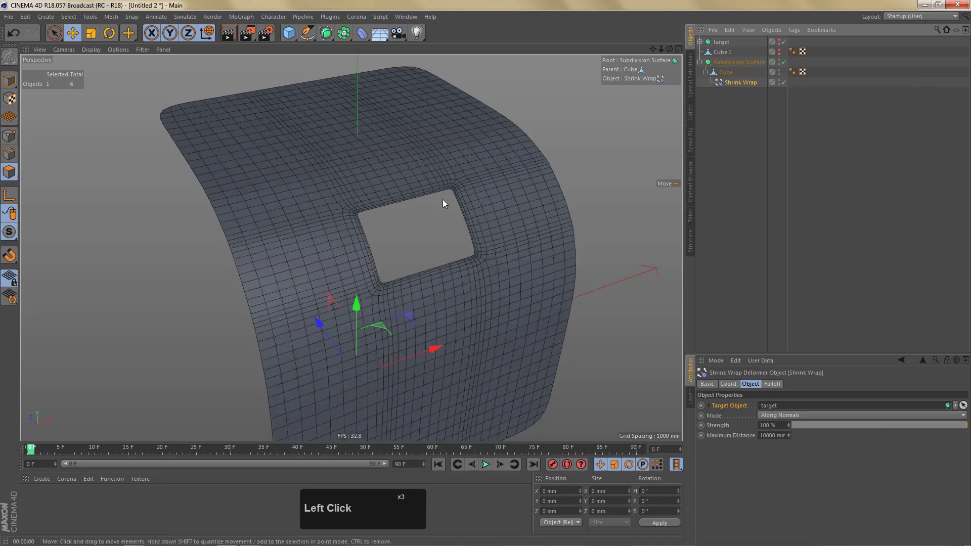
pyautogui.click(483, 189)
pyautogui.press('ctrl+r')
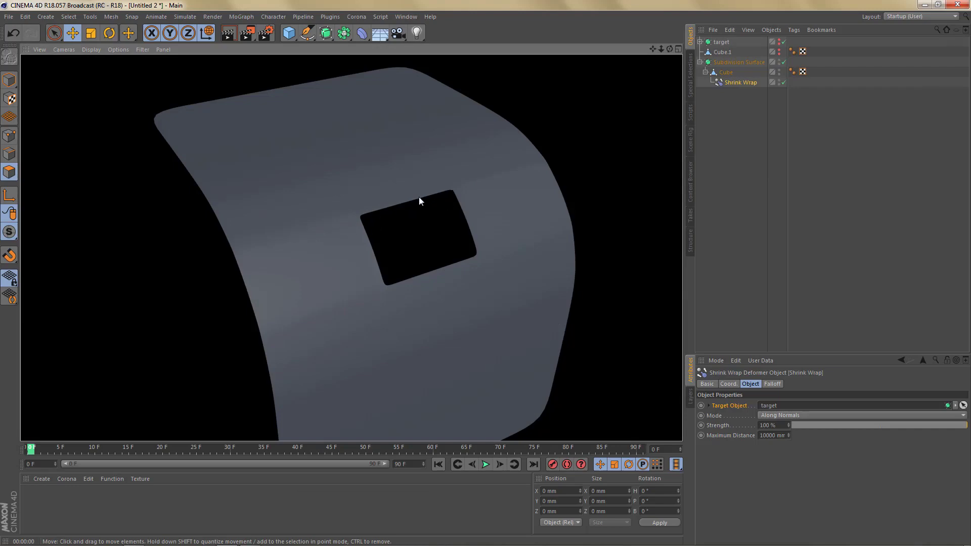
pyautogui.middleClick(432, 223)
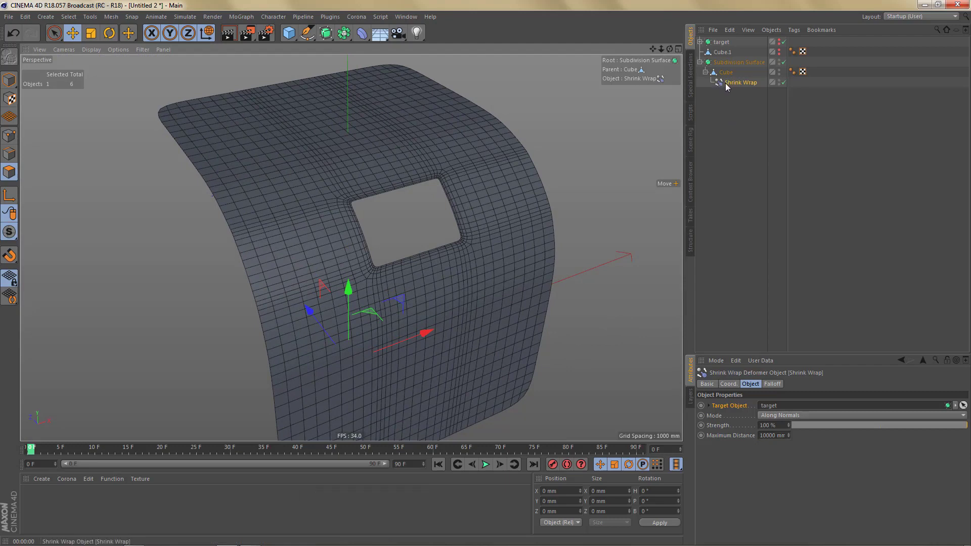
pyautogui.moveTo(728, 86); pyautogui.dragTo(724, 110)
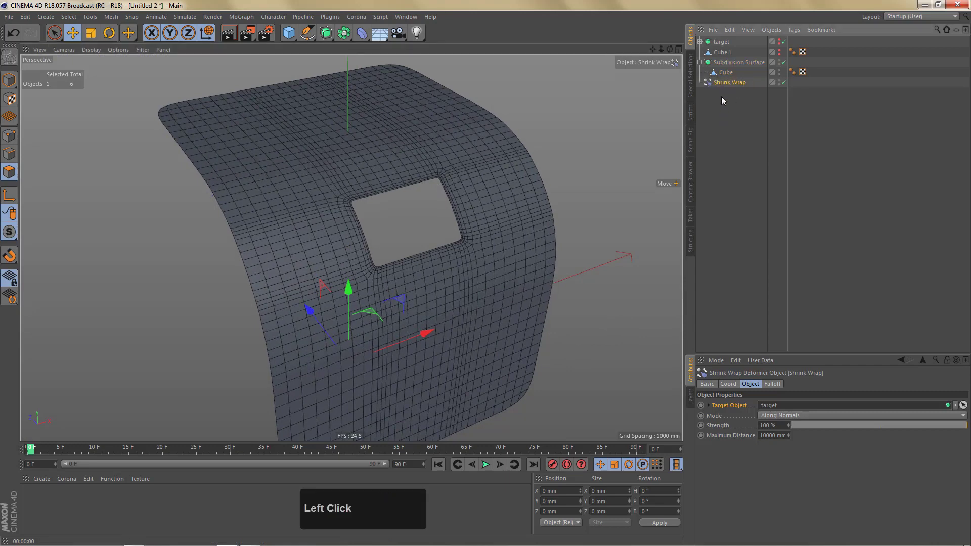
# Group the Subdivision Surface and Shrink Wrap under a new Null (Alt+G) and expand it.
pyautogui.click(705, 64)
pyautogui.click(725, 67)
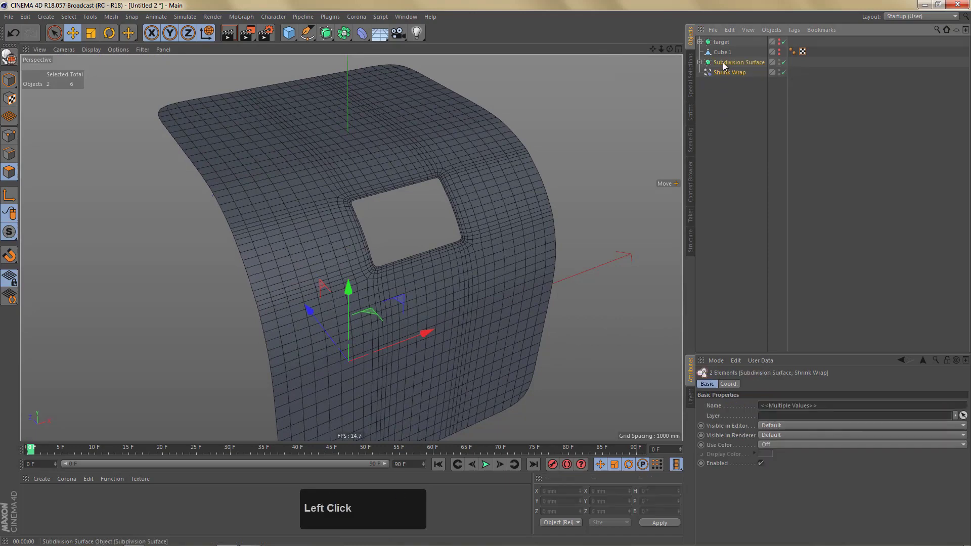
pyautogui.press('alt+g')
pyautogui.click(684, 48)
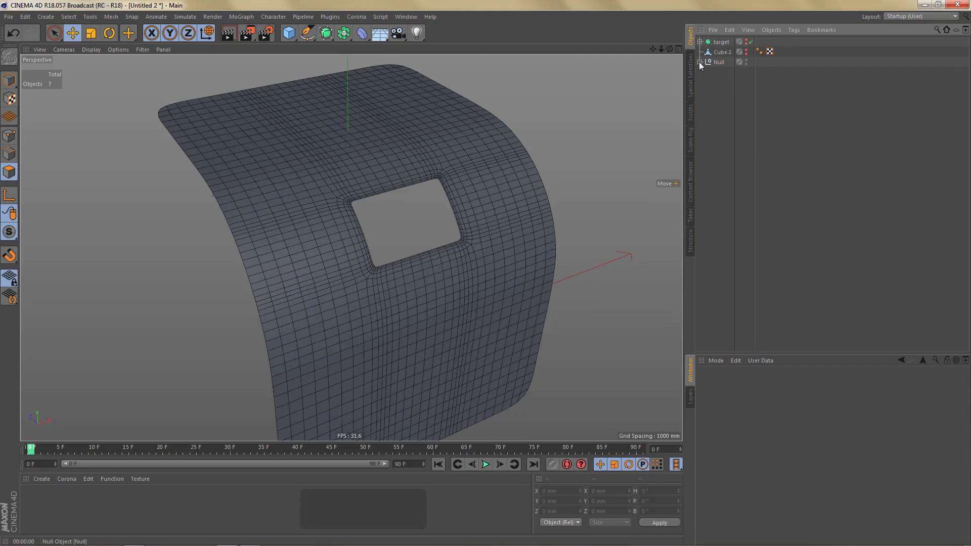
pyautogui.click(702, 65)
# Adjust the Null's children visibility and render a preview of the wrapped surface.
pyautogui.click(792, 85)
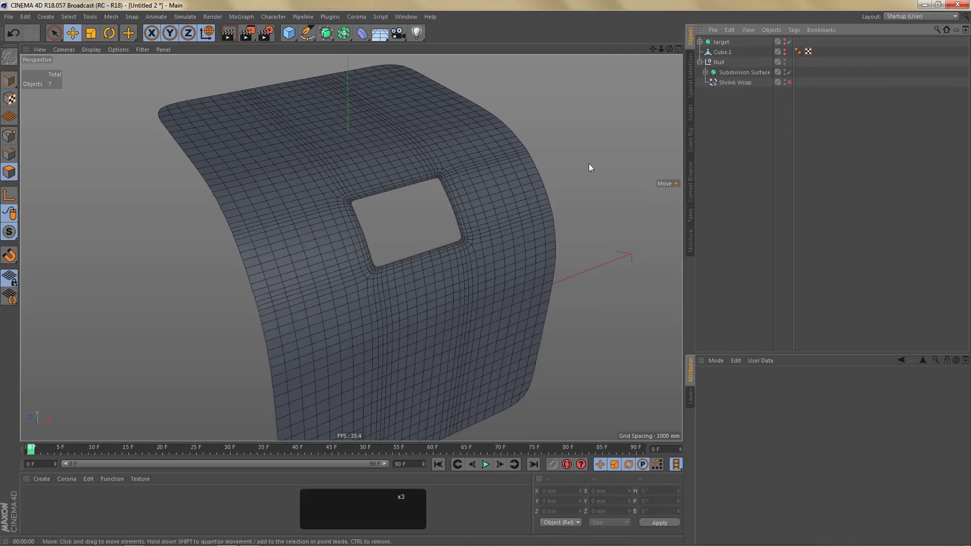
pyautogui.click(792, 89)
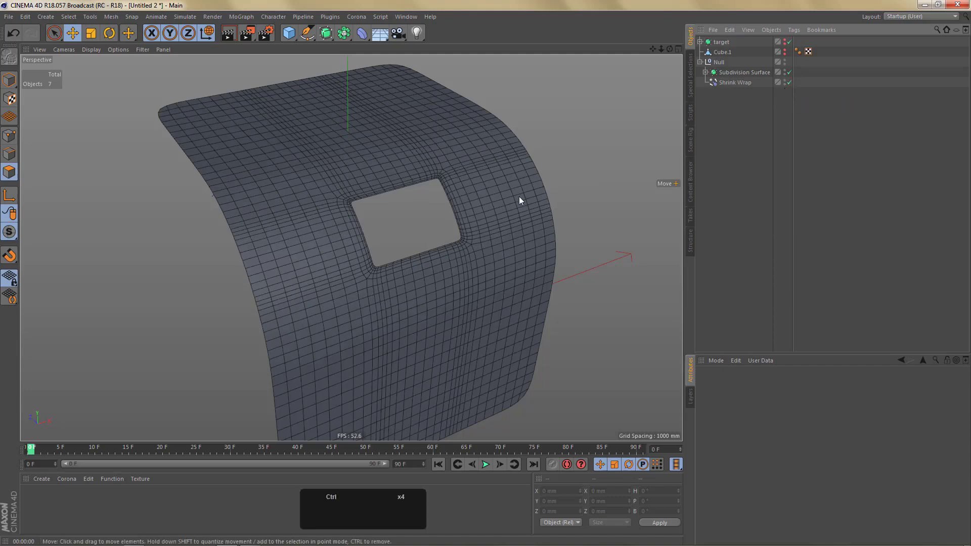
pyautogui.press('r')
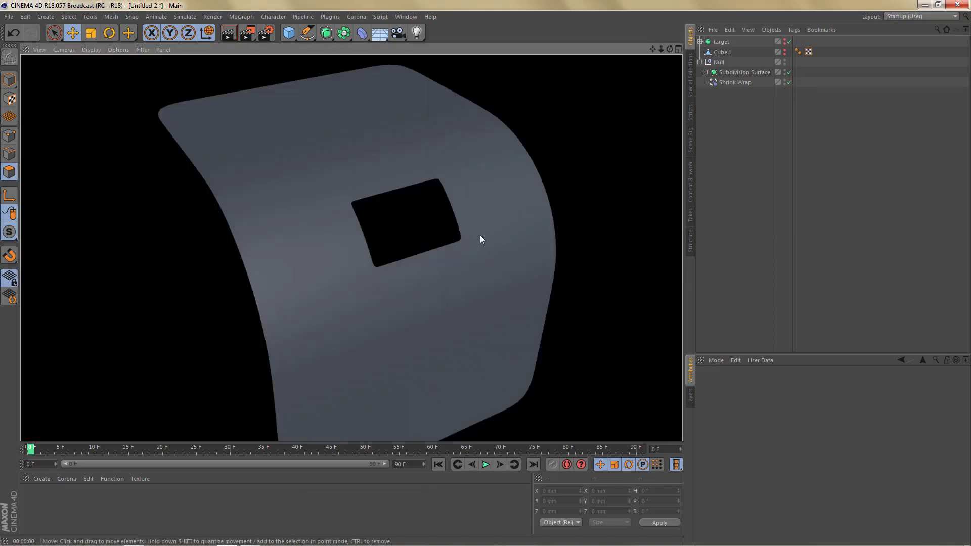
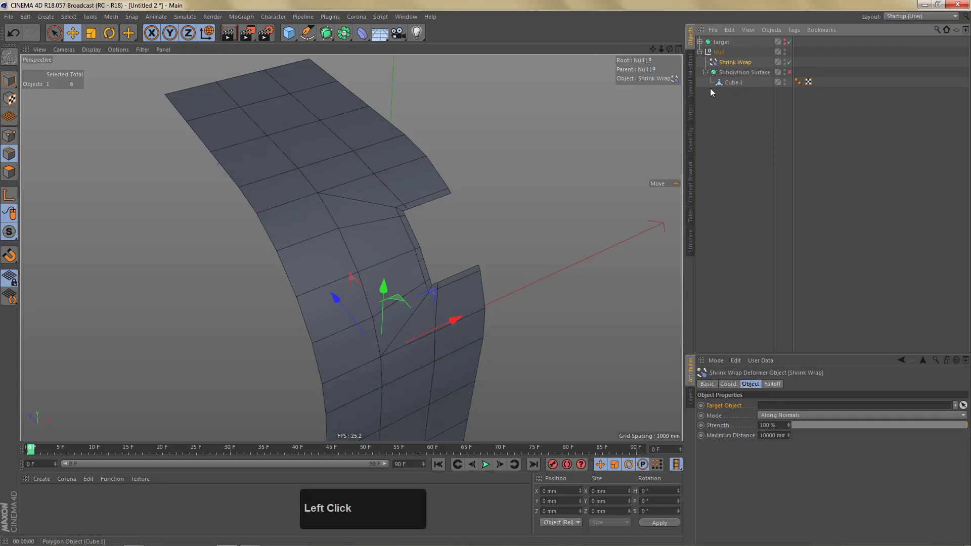
# Aim the Shrink Wrap at the target sphere and mirror Cube.1 with a Symmetry, made editable.
pyautogui.click(707, 76)
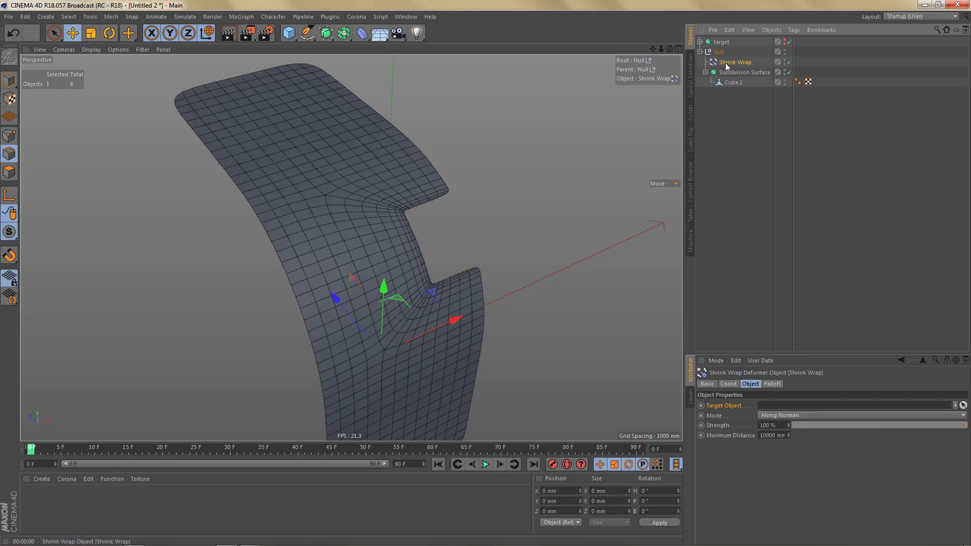
pyautogui.click(727, 66)
pyautogui.click(720, 45)
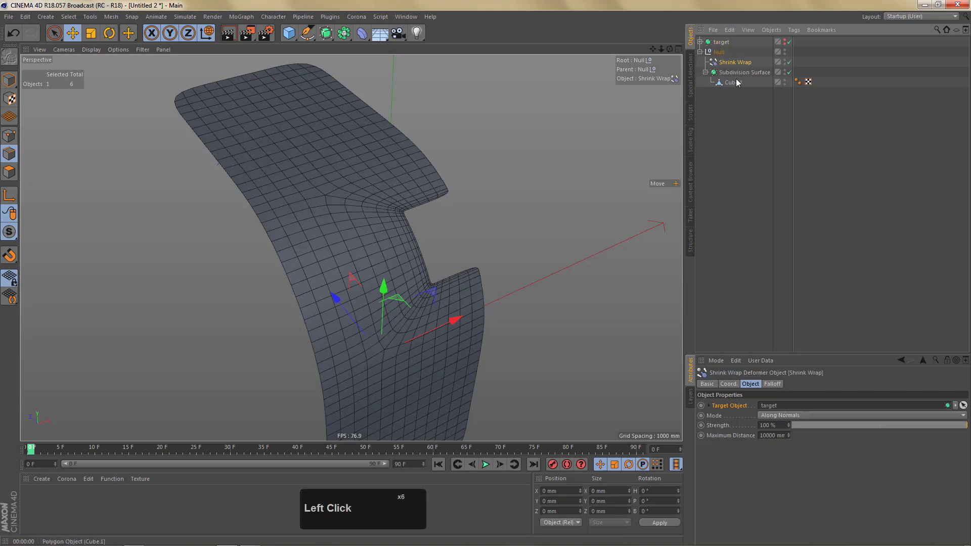
pyautogui.click(739, 84)
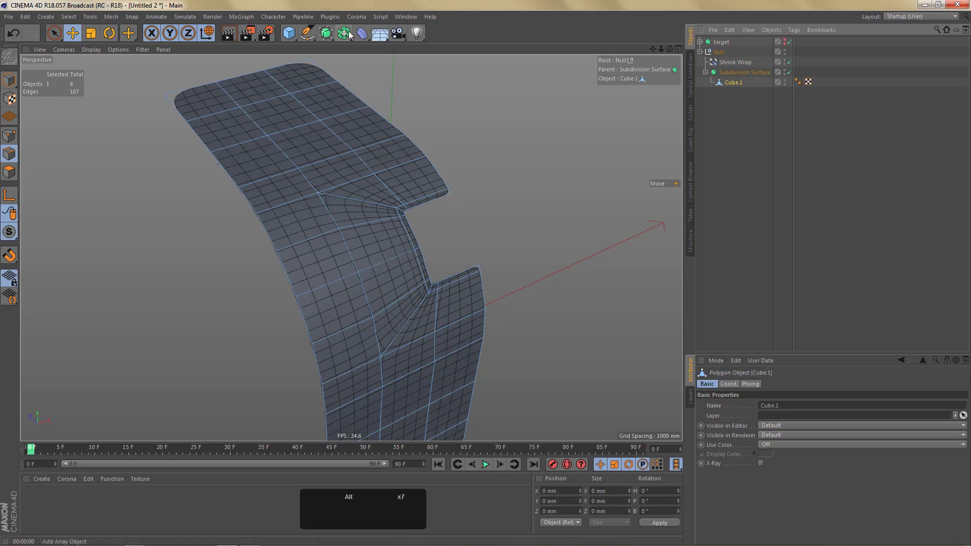
pyautogui.click(351, 37)
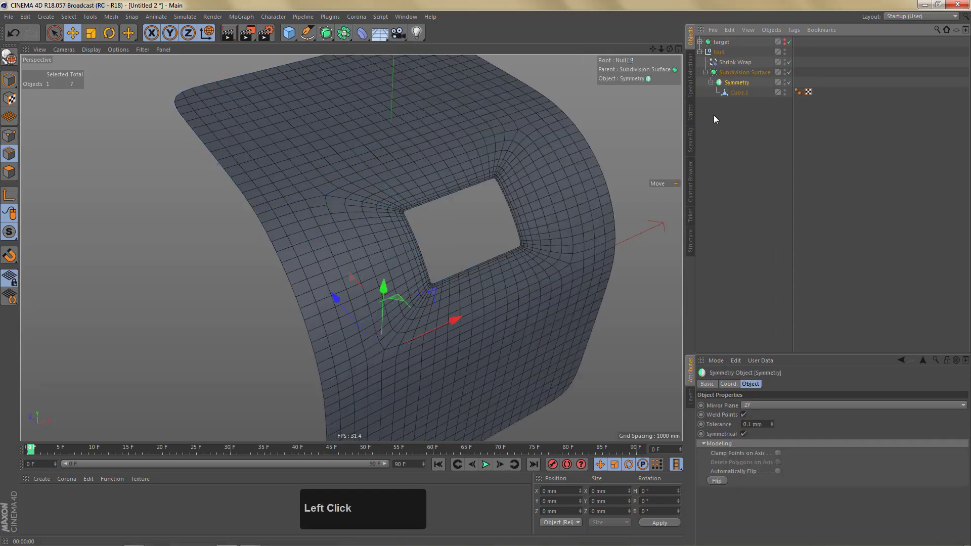
pyautogui.press('c')
# Delete the leftover Symmetry object and check the full mesh in a quick render.
pyautogui.click(713, 83)
pyautogui.click(736, 95)
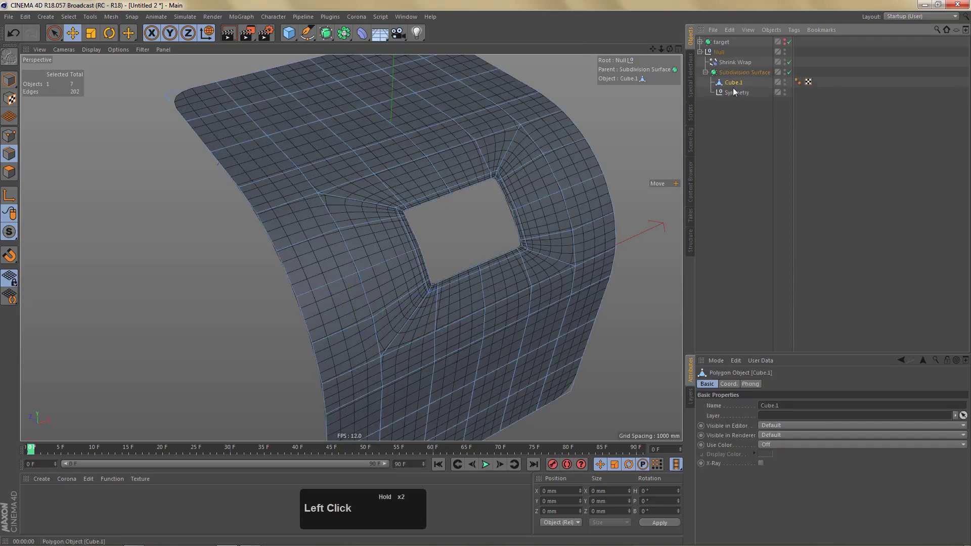
pyautogui.click(734, 95)
pyautogui.press('Delete')
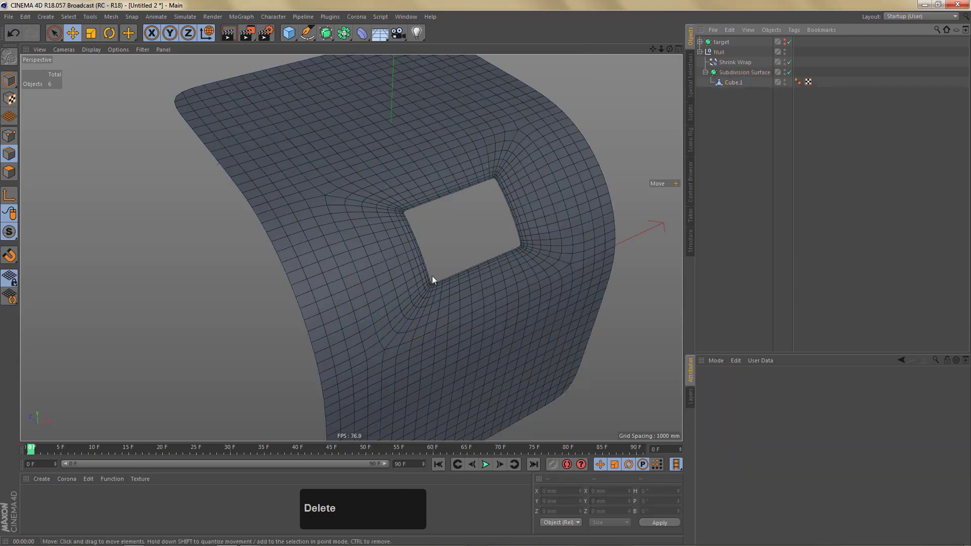
pyautogui.rightClick(489, 251)
pyautogui.click(504, 254)
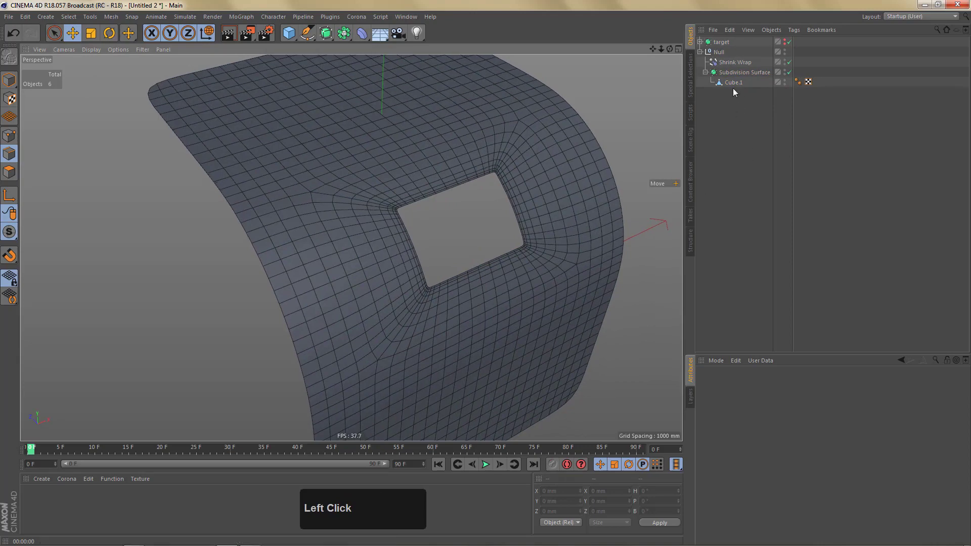
pyautogui.middleClick(429, 237)
pyautogui.click(442, 276)
pyautogui.press('ctrl+r')
pyautogui.click(488, 278)
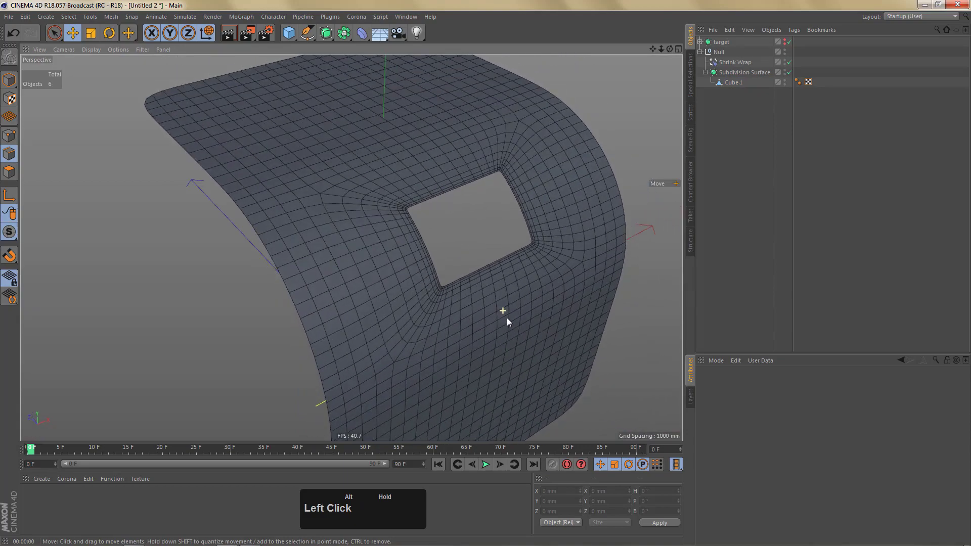
# Orbit around the wrapped surface and render another preview of the opening.
pyautogui.rightClick(481, 319)
pyautogui.middleClick(455, 316)
pyautogui.click(467, 332)
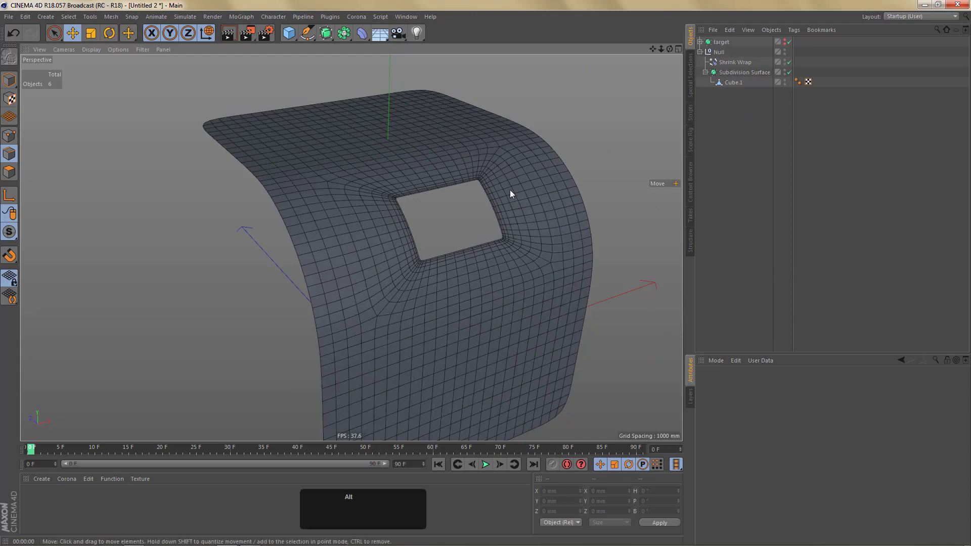
pyautogui.moveTo(517, 206); pyautogui.dragTo(457, 199)
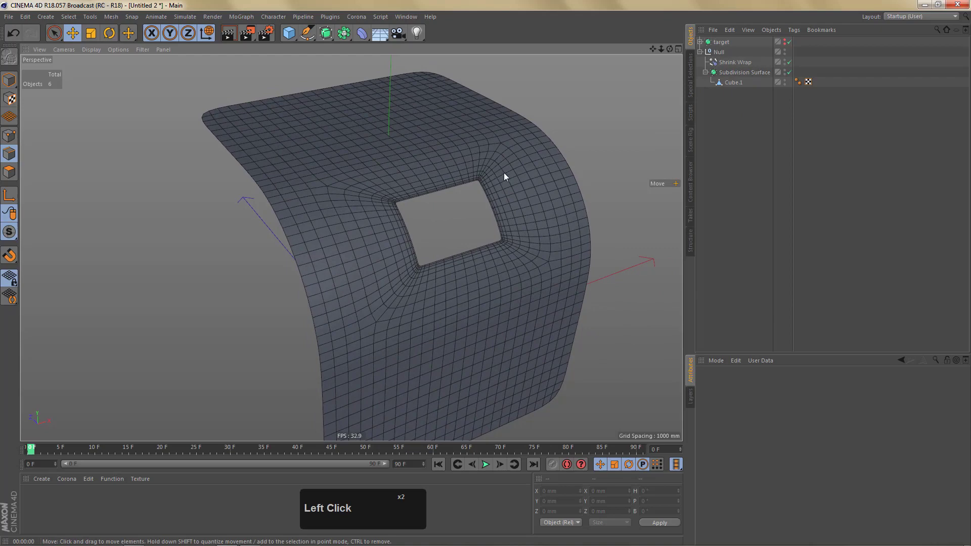
pyautogui.moveTo(486, 205); pyautogui.dragTo(434, 180)
pyautogui.press('ctrl+r')
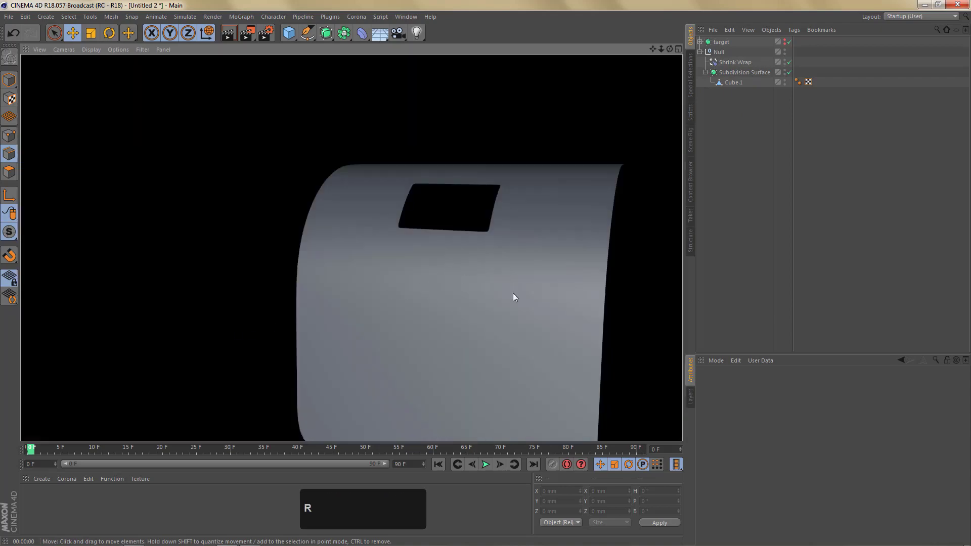
pyautogui.scroll(3)
# Try Current State to Object on the Null group and inspect the result.
pyautogui.click(499, 256)
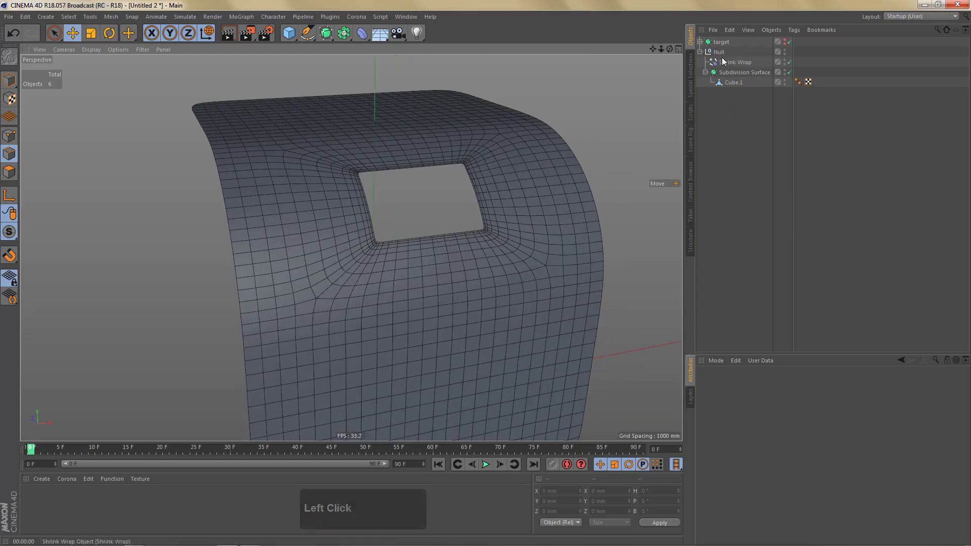
pyautogui.click(722, 60)
pyautogui.rightClick(723, 58)
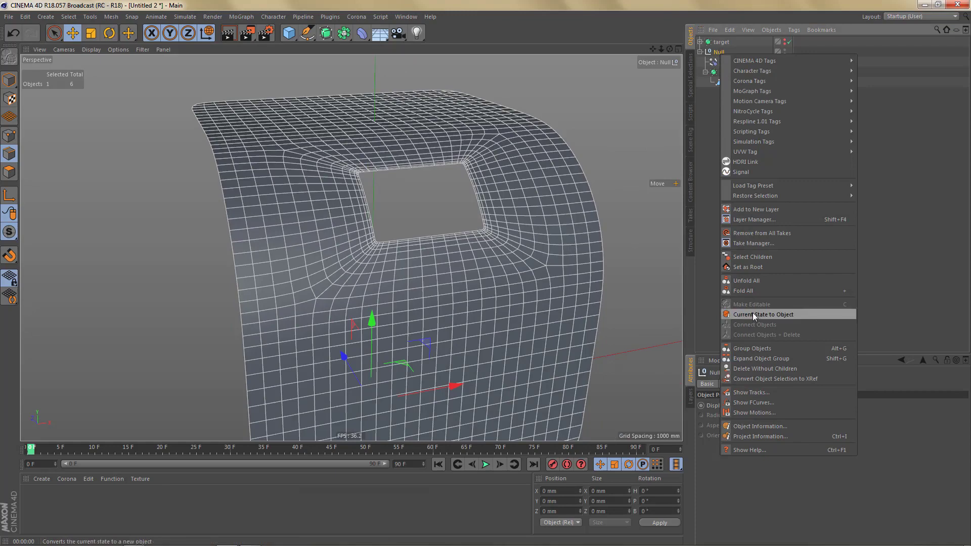
pyautogui.click(713, 236)
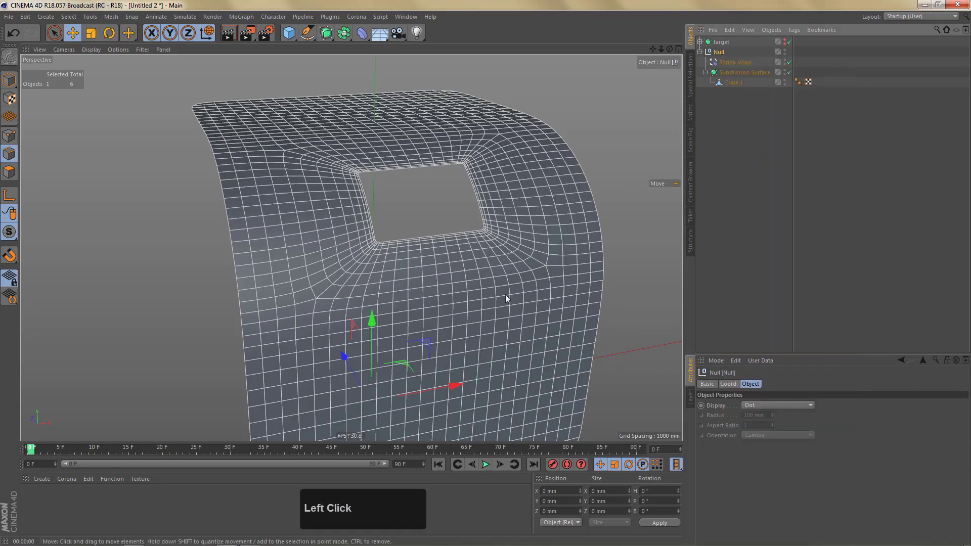
pyautogui.middleClick(505, 280)
pyautogui.rightClick(492, 241)
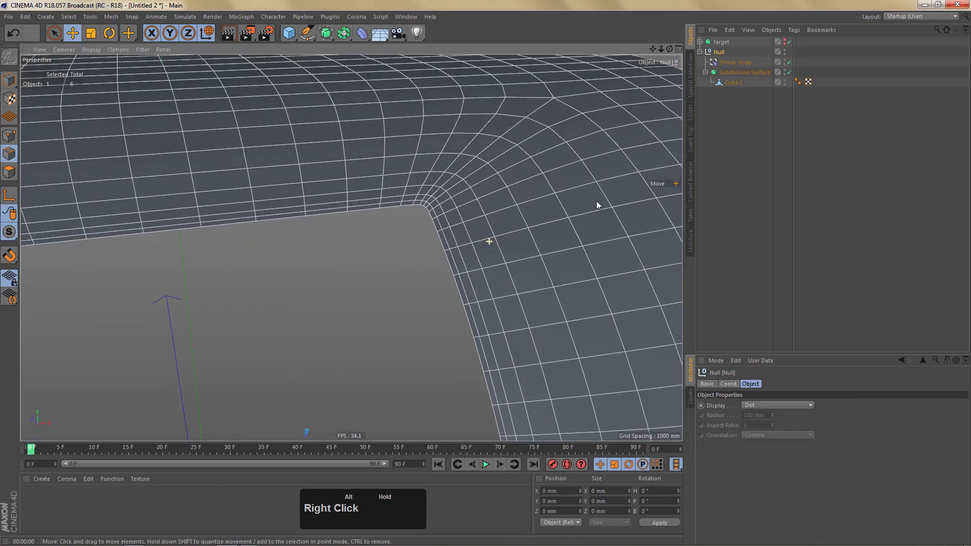
pyautogui.scroll(-3)
# Lower the Subdivision Surface editor and render levels to 1.
pyautogui.click(733, 77)
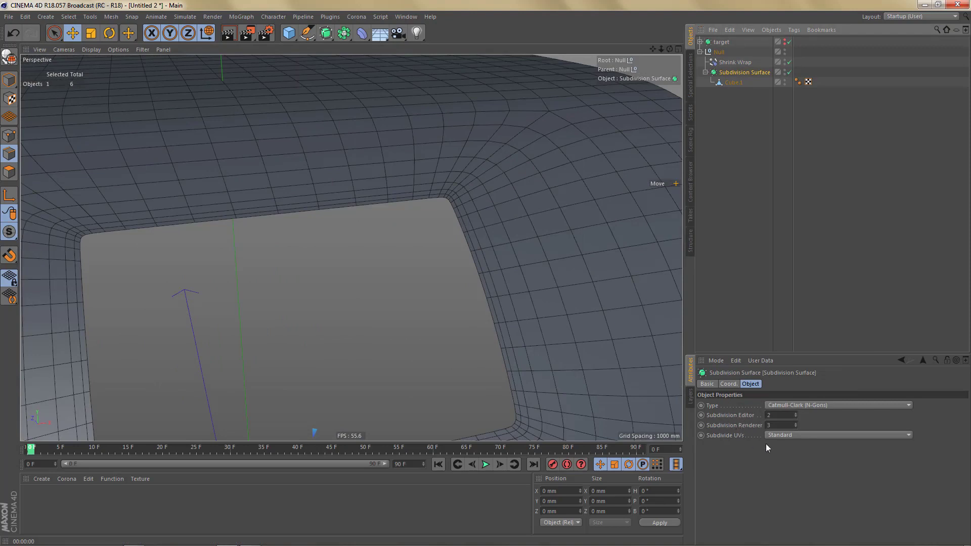
pyautogui.click(798, 421)
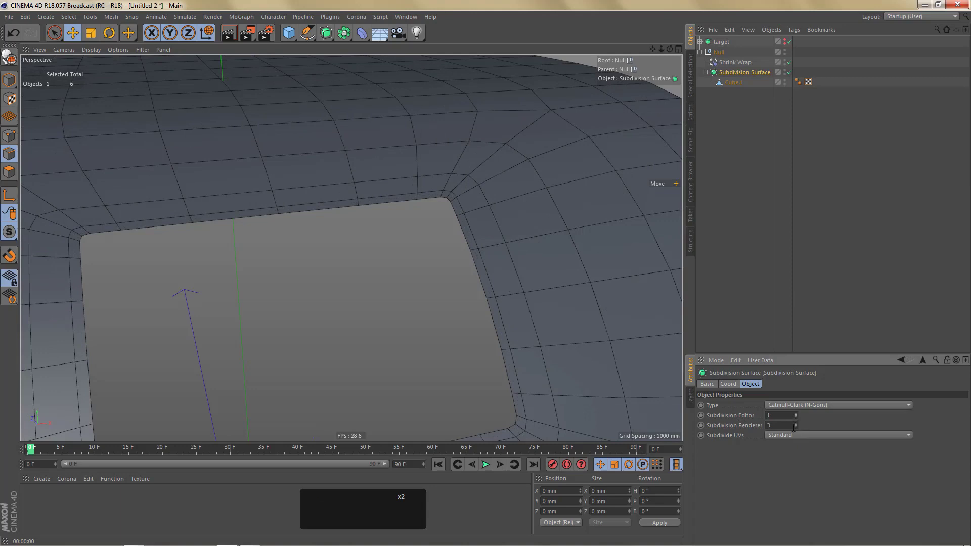
pyautogui.click(798, 429)
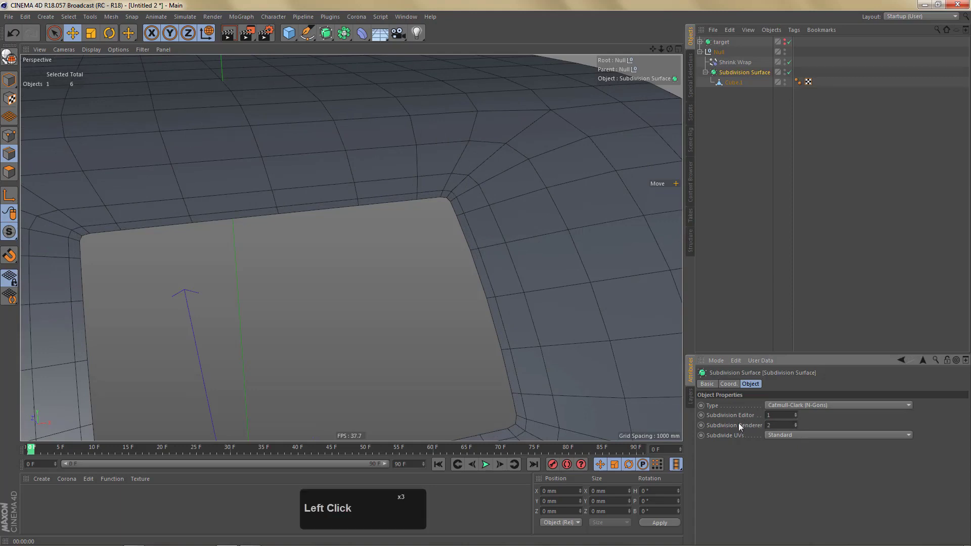
pyautogui.click(739, 430)
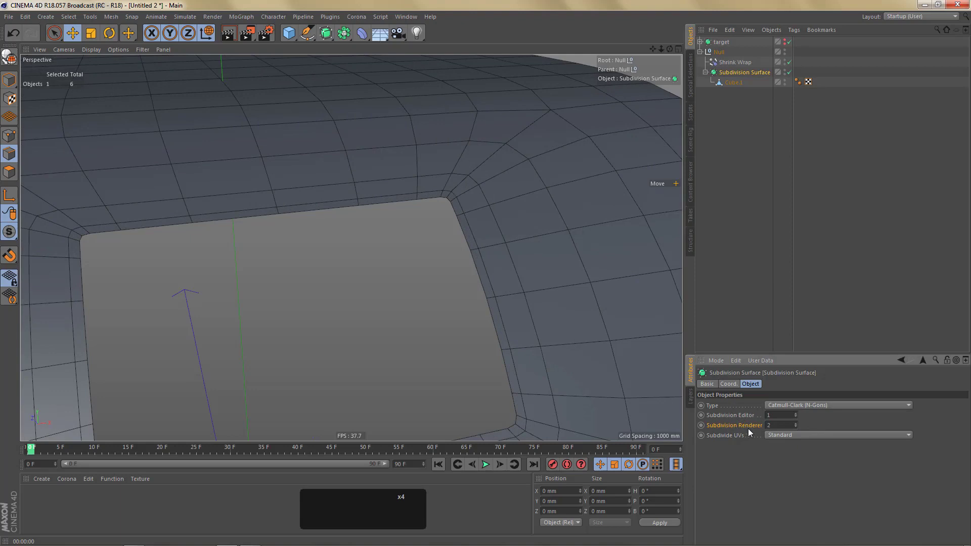
pyautogui.middleClick(524, 309)
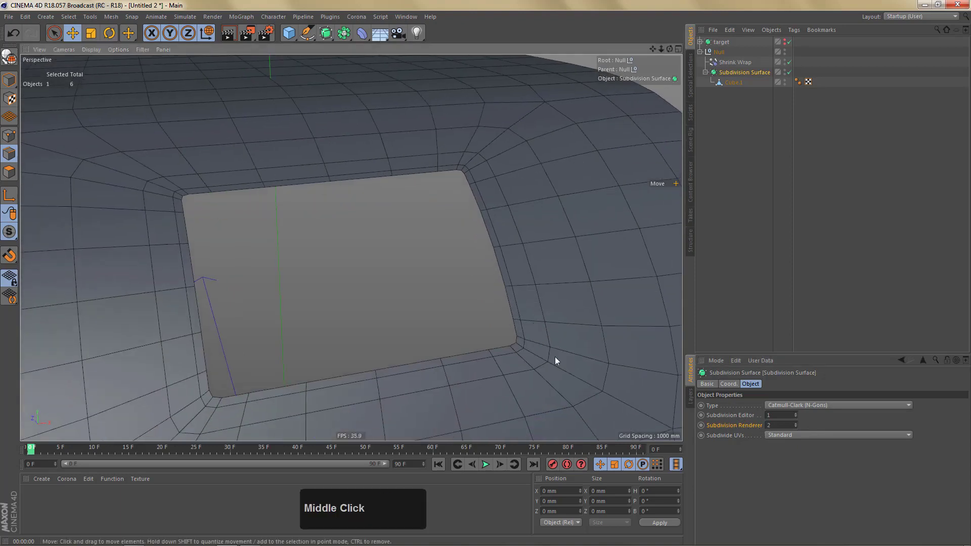
pyautogui.click(798, 431)
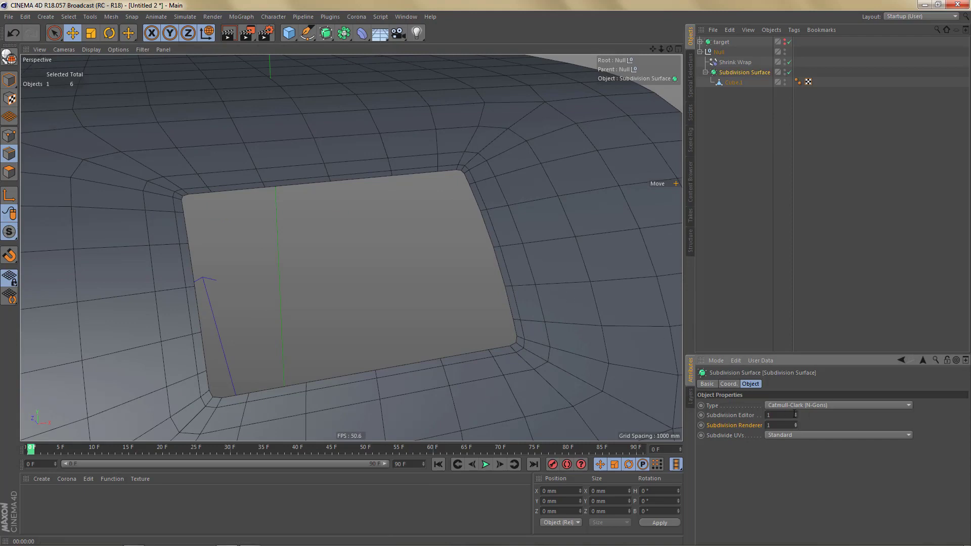
pyautogui.click(797, 417)
pyautogui.click(797, 426)
# Collapse the Null with Current State to Object and delete the leftover setup, keeping one Subdivision Surface mesh.
pyautogui.click(704, 58)
pyautogui.rightClick(715, 55)
pyautogui.click(754, 319)
pyautogui.doubleClick(723, 72)
pyautogui.click(721, 66)
pyautogui.press('Delete')
pyautogui.click(722, 63)
# Inspect the collapsed mesh in the viewport, stepping through viewport display options.
pyautogui.rightClick(478, 190)
pyautogui.click(479, 169)
pyautogui.doubleClick(479, 169)
pyautogui.press('shift+.')
pyautogui.click(482, 167)
pyautogui.doubleClick(482, 165)
pyautogui.press('shift+.')
pyautogui.scroll(-3)
pyautogui.click(275, 289)
pyautogui.rightClick(250, 301)
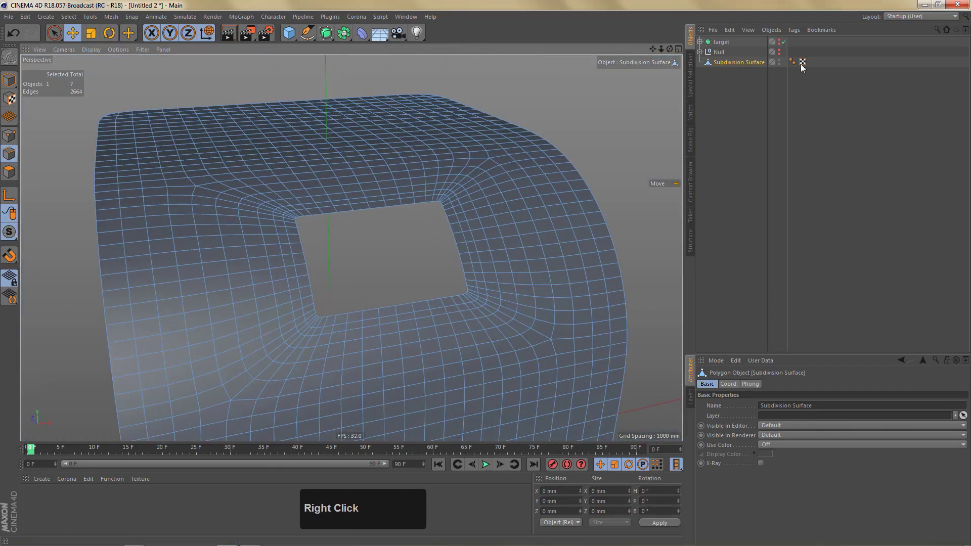
pyautogui.click(731, 63)
pyautogui.press('Delete')
pyautogui.click(700, 54)
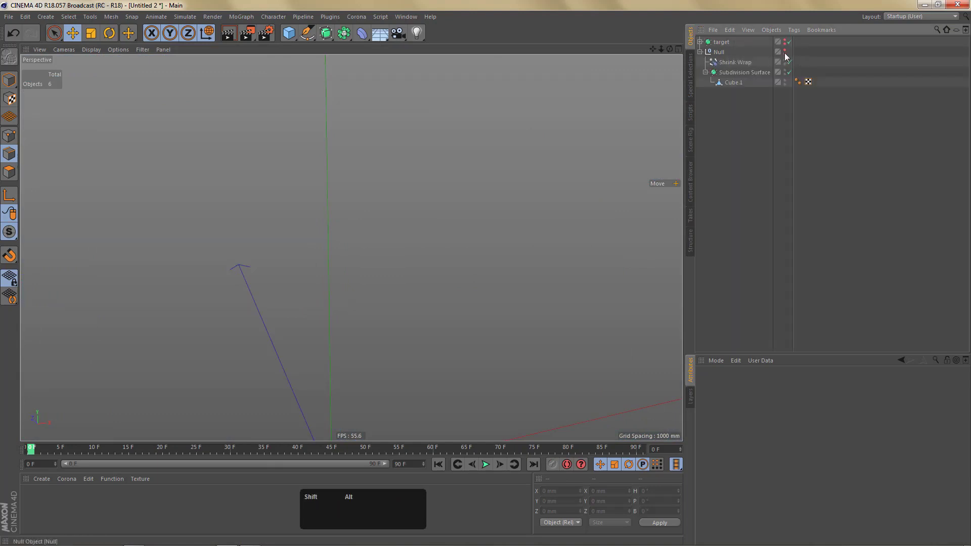
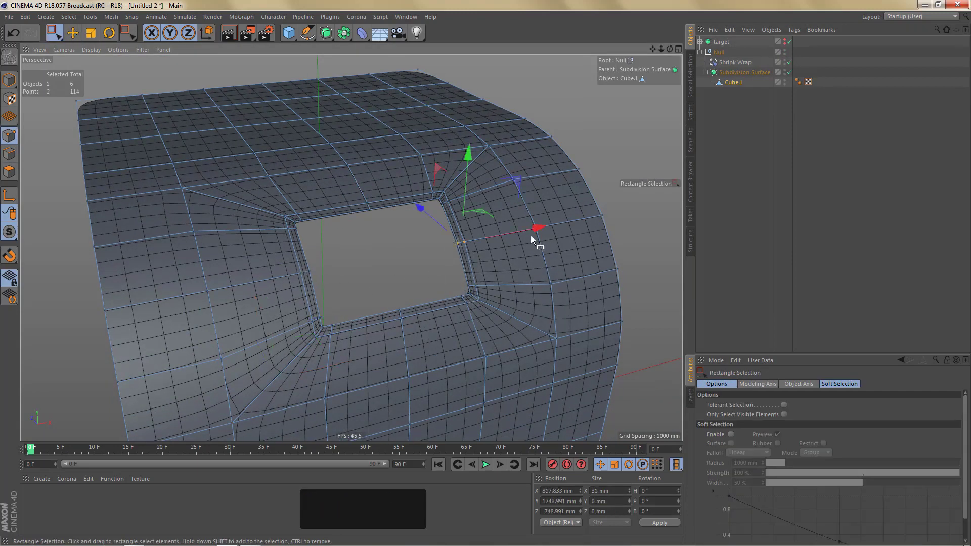
pyautogui.click(537, 230)
pyautogui.click(76, 34)
pyautogui.click(386, 260)
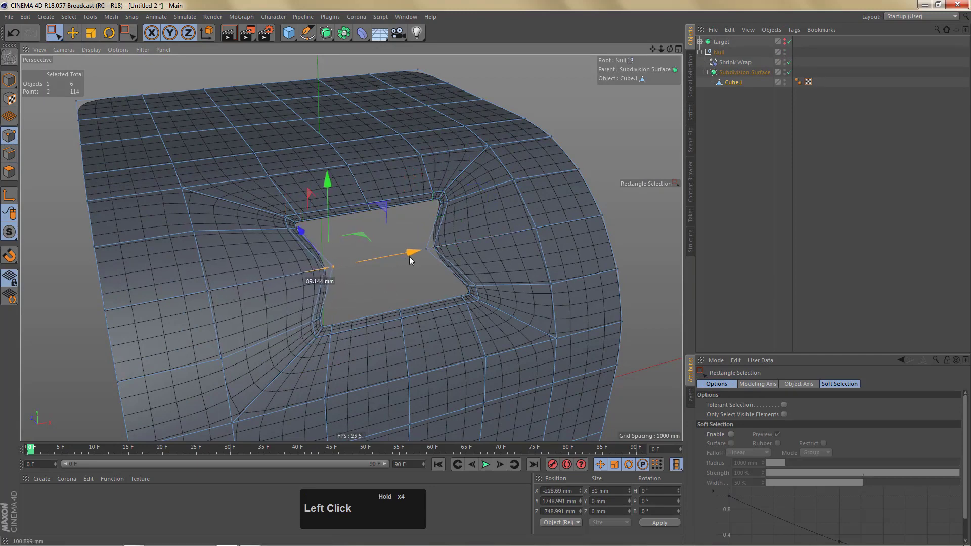
pyautogui.rightClick(418, 288)
pyautogui.click(417, 287)
pyautogui.click(492, 275)
pyautogui.press('ctrl+r')
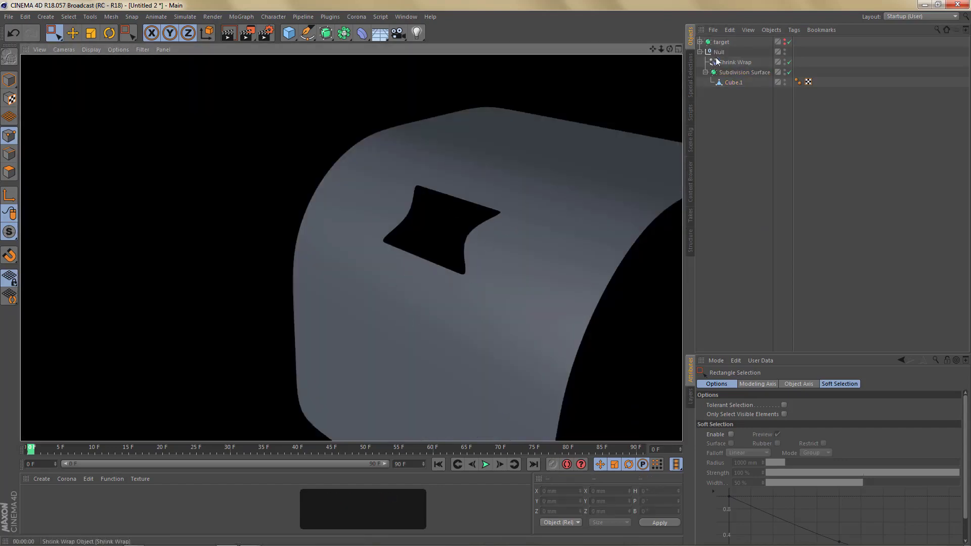
pyautogui.moveTo(478, 228); pyautogui.dragTo(581, 242)
pyautogui.click(488, 299)
pyautogui.click(469, 309)
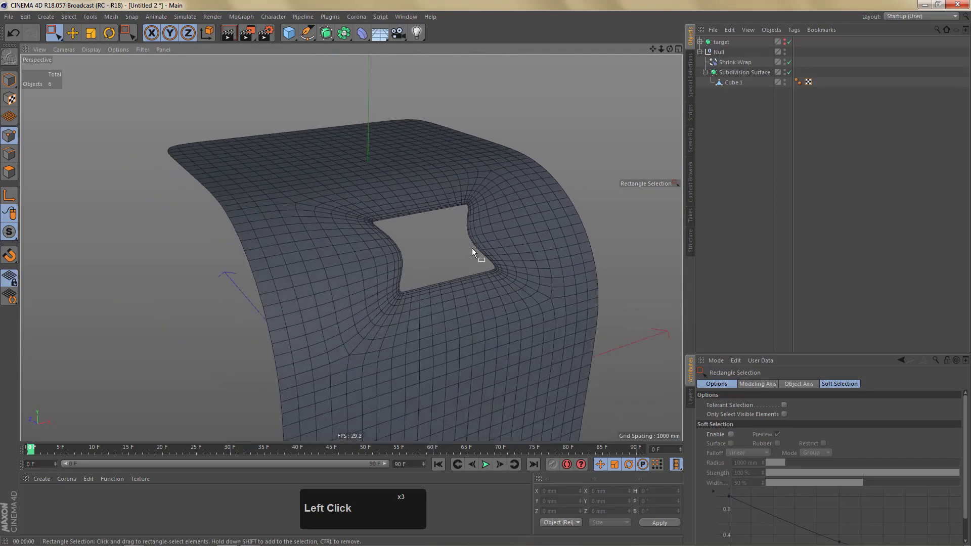
pyautogui.click(449, 240)
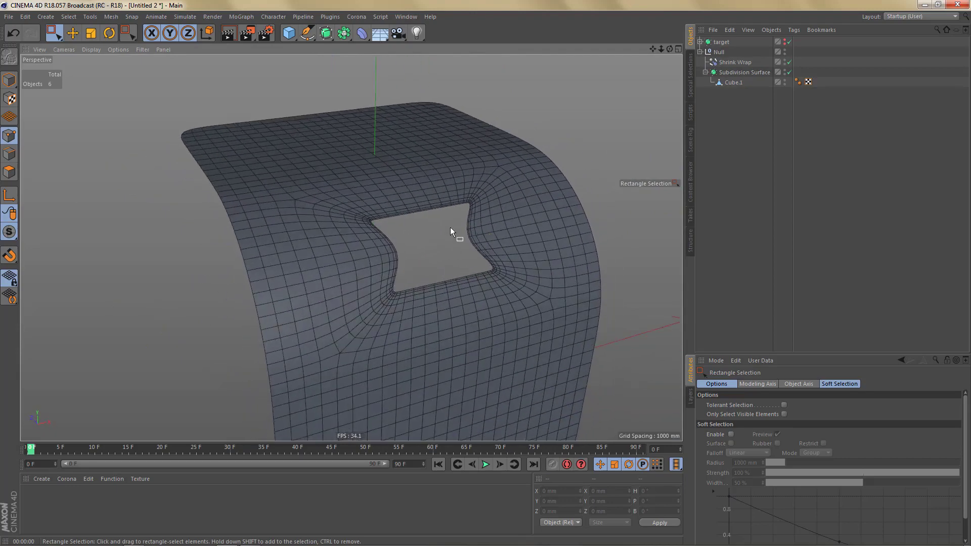
pyautogui.click(483, 240)
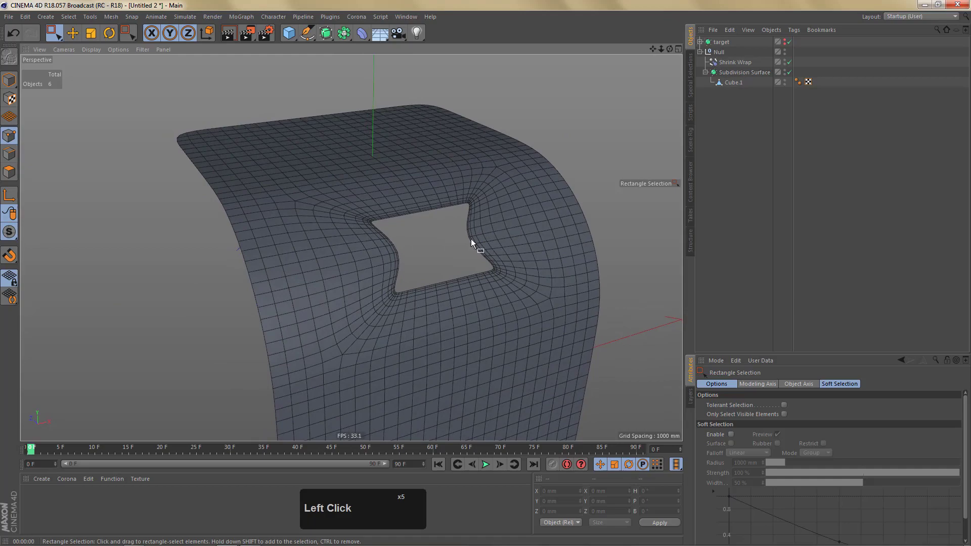
pyautogui.click(459, 241)
pyautogui.press('ctrl+r')
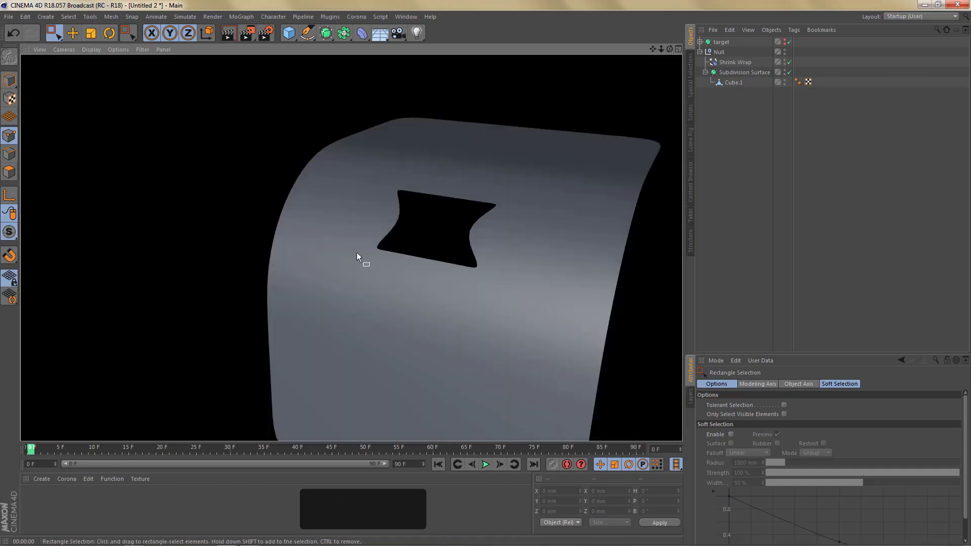
pyautogui.moveTo(445, 268); pyautogui.dragTo(457, 265)
pyautogui.middleClick(456, 270)
pyautogui.click(448, 296)
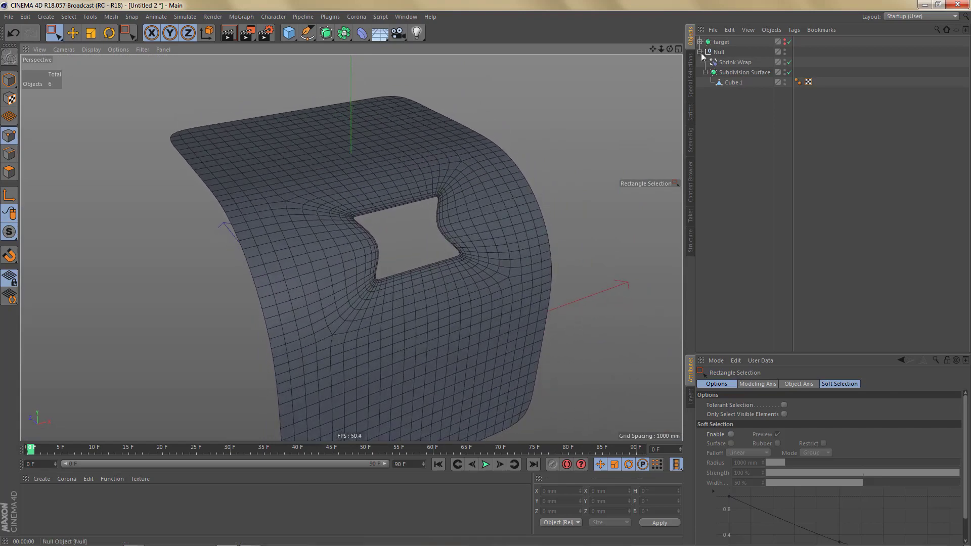
# Hide the Null setup from the editor and group target and Null under a new null.
pyautogui.click(702, 59)
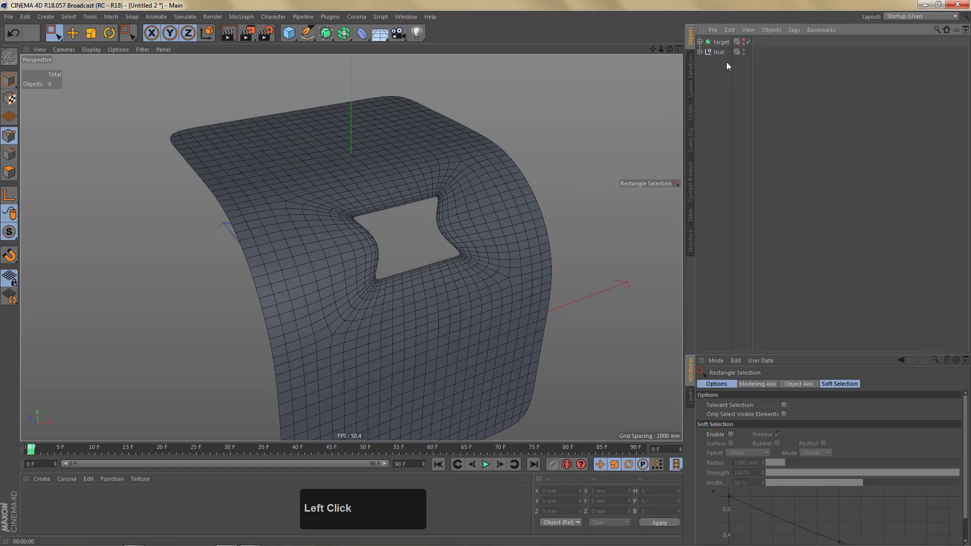
pyautogui.click(738, 71)
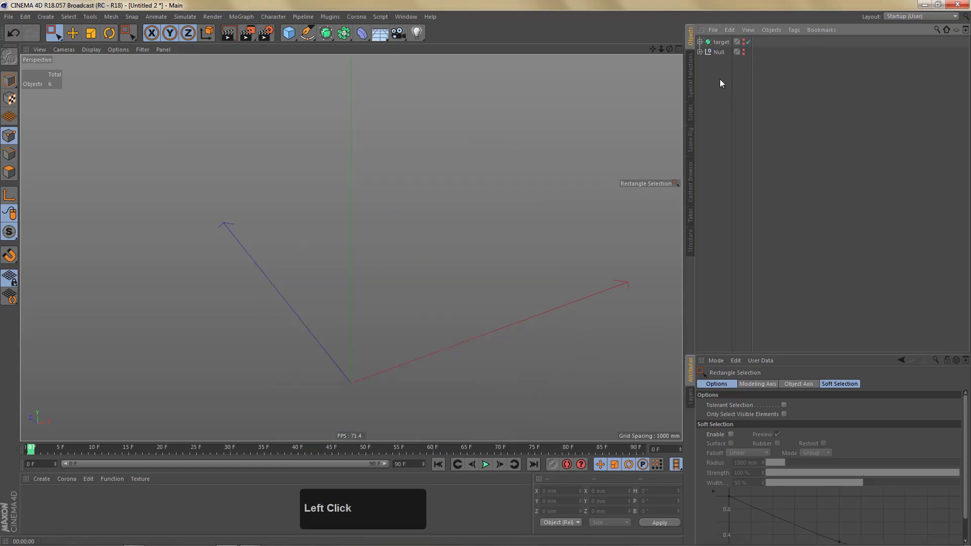
pyautogui.press('alt+g')
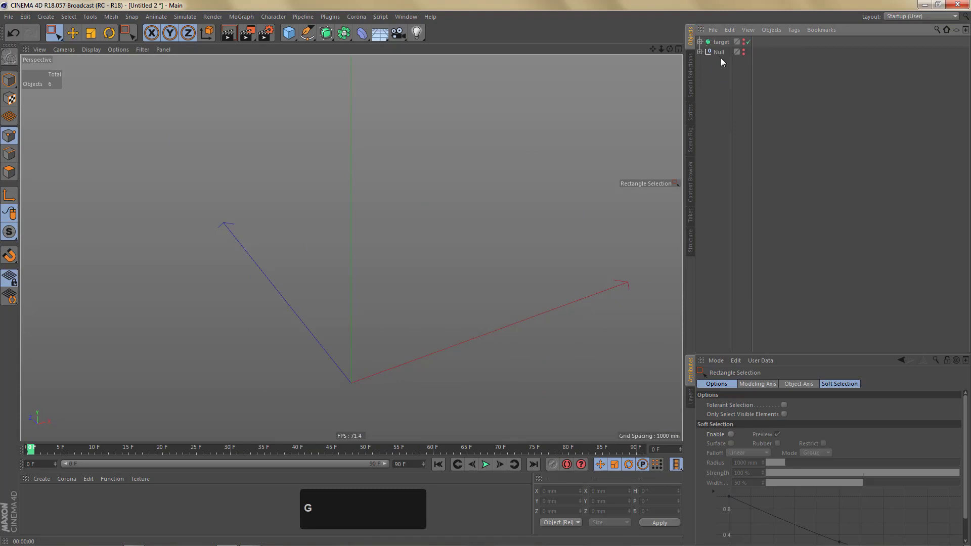
pyautogui.click(720, 61)
pyautogui.click(720, 47)
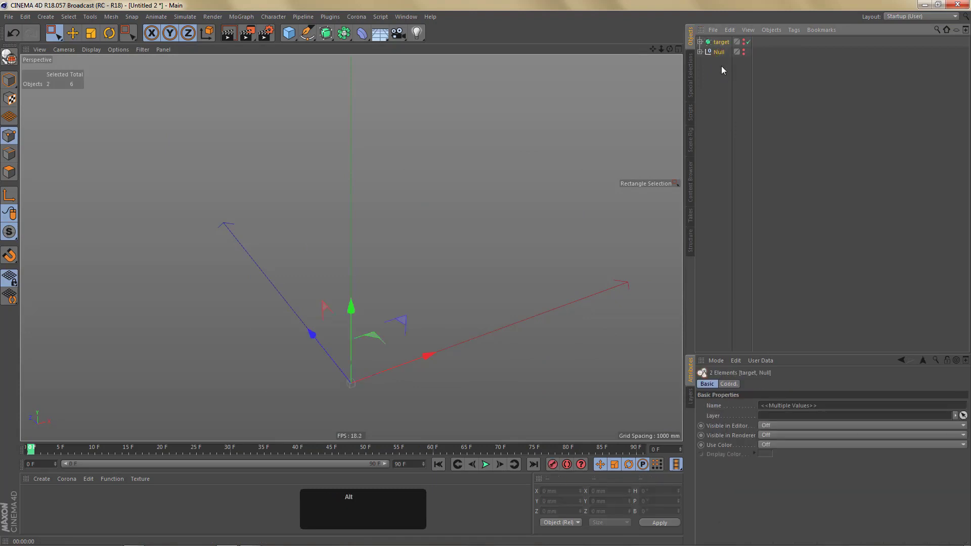
pyautogui.press('alt+g')
# Switch off the visibility dots of the grouped objects and collapse the new Null.
pyautogui.click(740, 49)
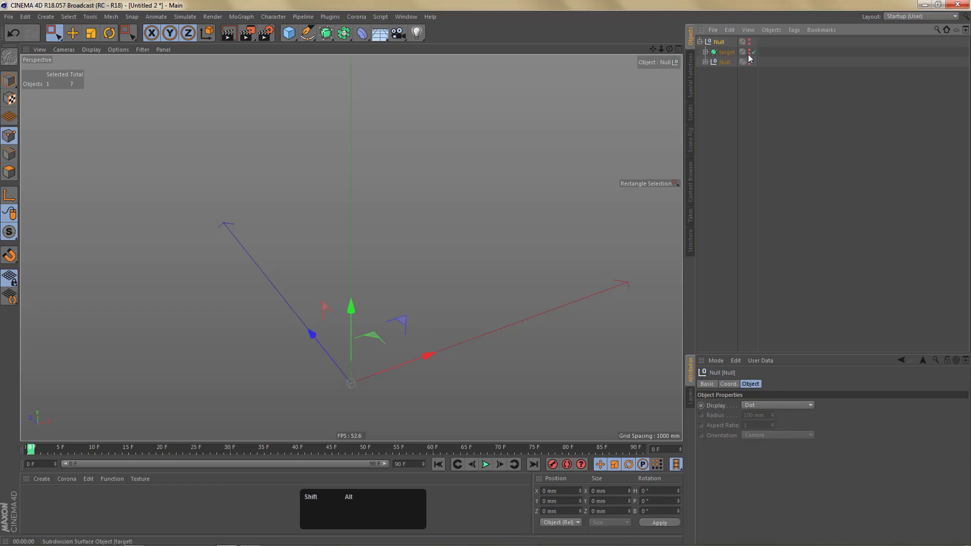
pyautogui.click(751, 59)
pyautogui.click(751, 60)
pyautogui.click(751, 68)
pyautogui.click(750, 68)
pyautogui.click(709, 68)
pyautogui.click(708, 65)
pyautogui.click(703, 48)
pyautogui.click(725, 71)
pyautogui.middleClick(405, 239)
pyautogui.rightClick(382, 269)
pyautogui.middleClick(366, 255)
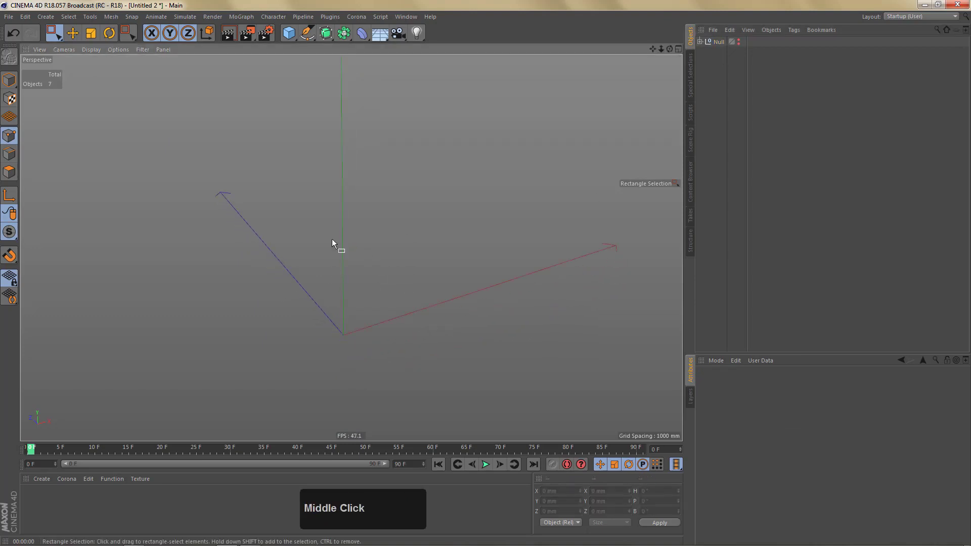
# Add a capless cylinder of radius 1000 with 16 rotation and 4 height segments.
pyautogui.moveTo(289, 34); pyautogui.dragTo(433, 268)
pyautogui.middleClick(324, 292)
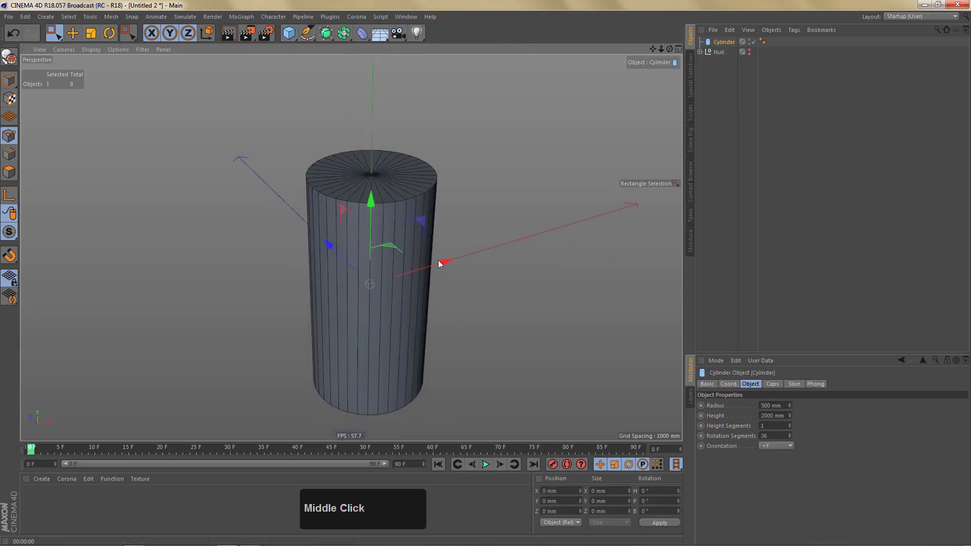
pyautogui.click(774, 391)
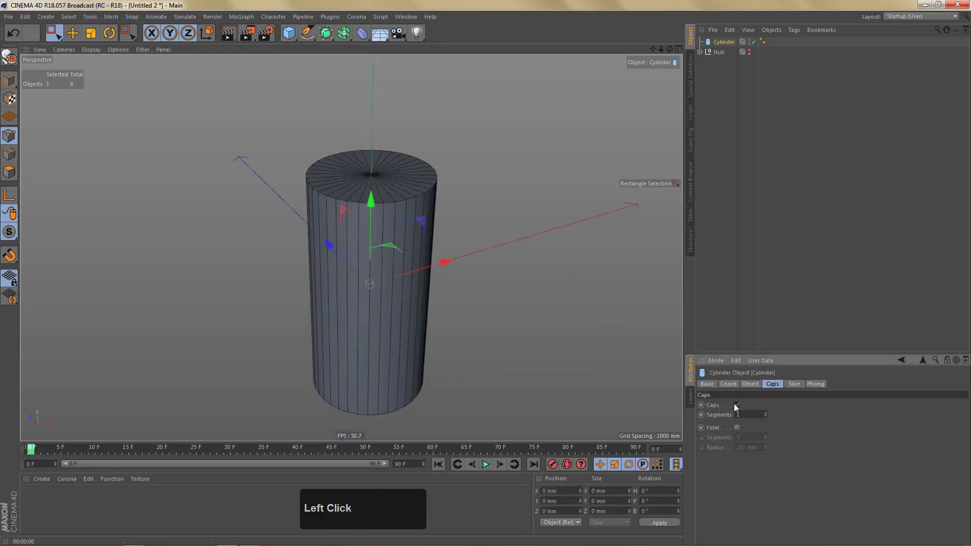
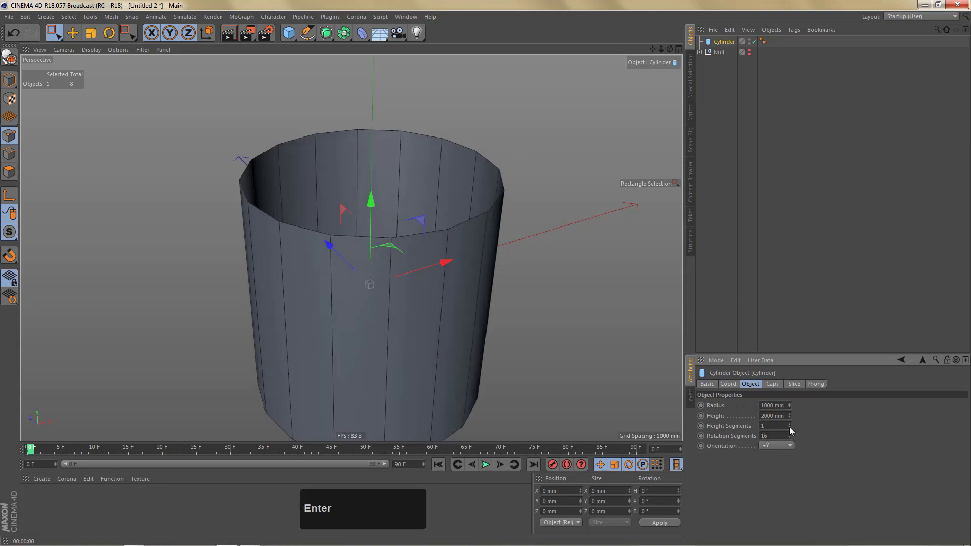
pyautogui.click(793, 429)
pyautogui.doubleClick(793, 429)
pyautogui.click(792, 428)
pyautogui.middleClick(337, 287)
pyautogui.rightClick(320, 297)
pyautogui.click(362, 275)
pyautogui.middleClick(350, 274)
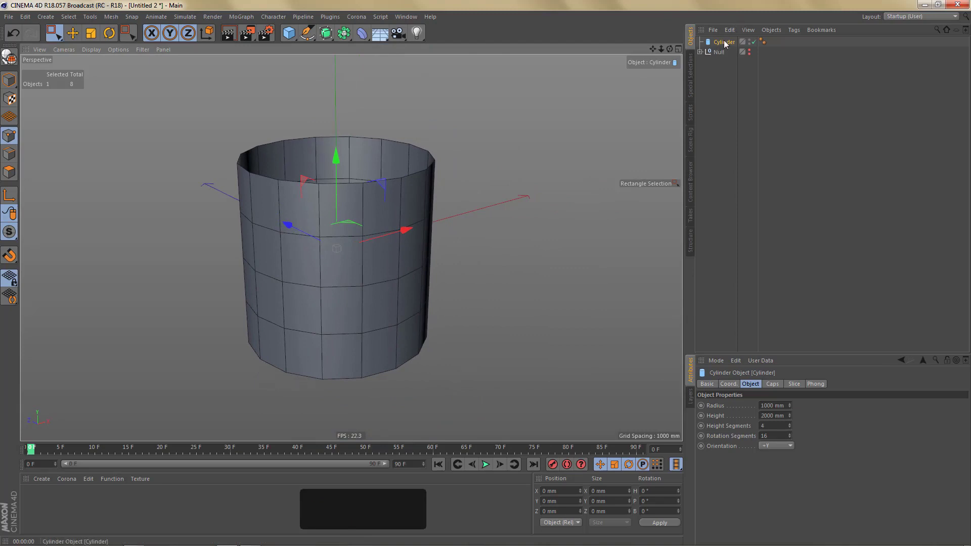
# Duplicate the cylinder and place one copy under a Subdivision Surface renamed 'target'.
pyautogui.click(724, 46)
pyautogui.click(716, 70)
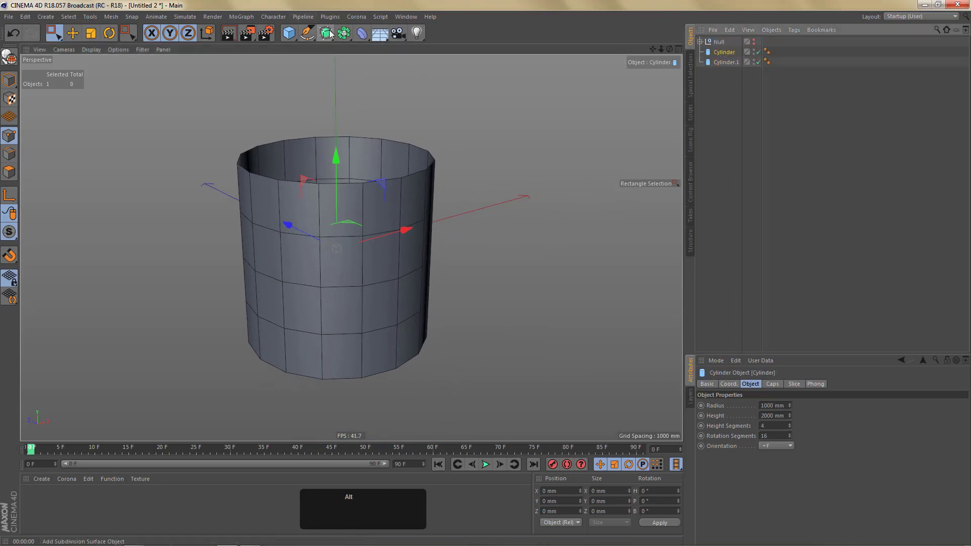
pyautogui.click(333, 36)
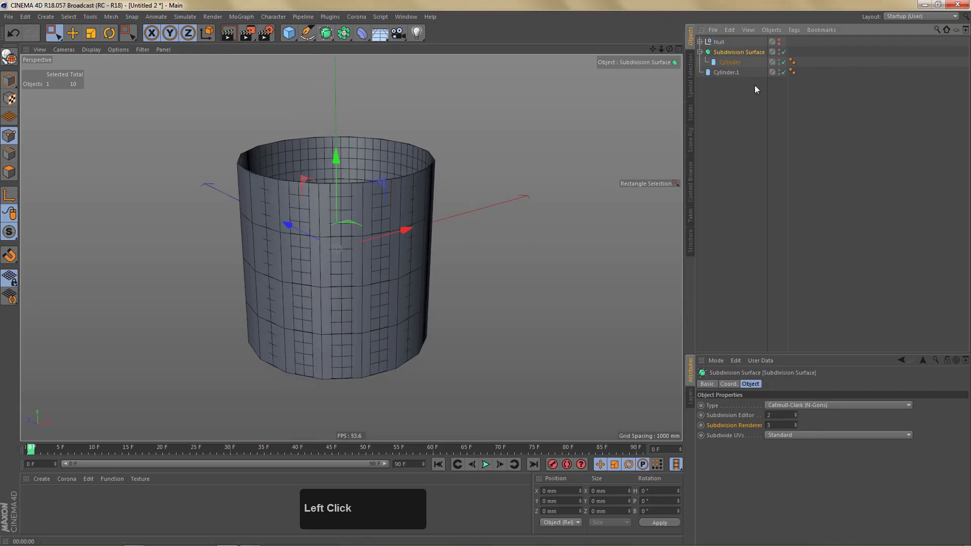
pyautogui.click(732, 56)
pyautogui.doubleClick(731, 56)
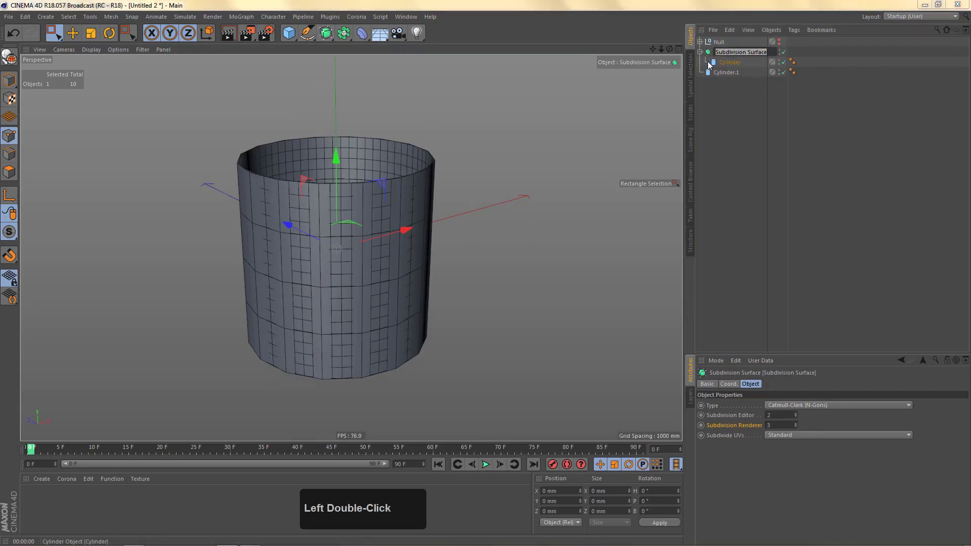
pyautogui.write('target')
pyautogui.press('Return')
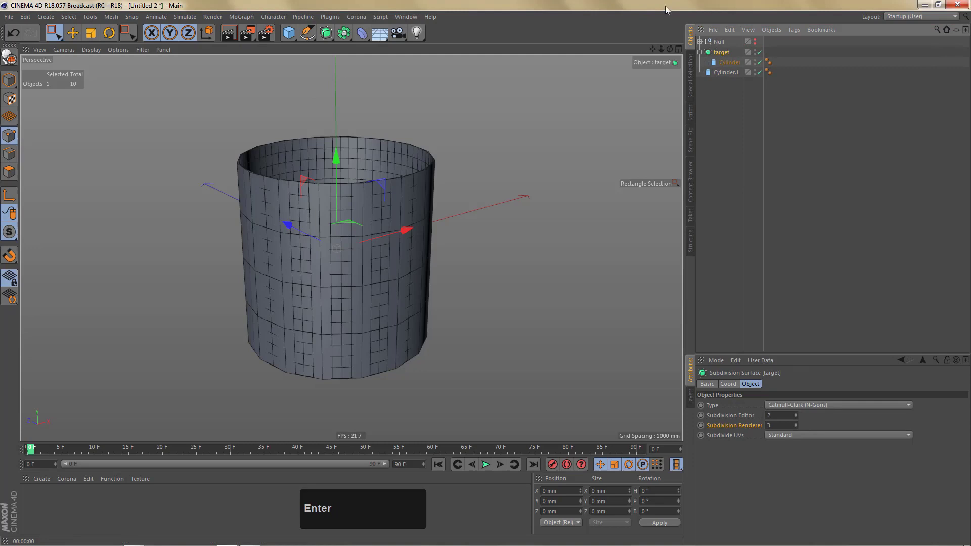
# Make Cylinder.1 an editable polygon mesh and view it from the front.
pyautogui.click(756, 53)
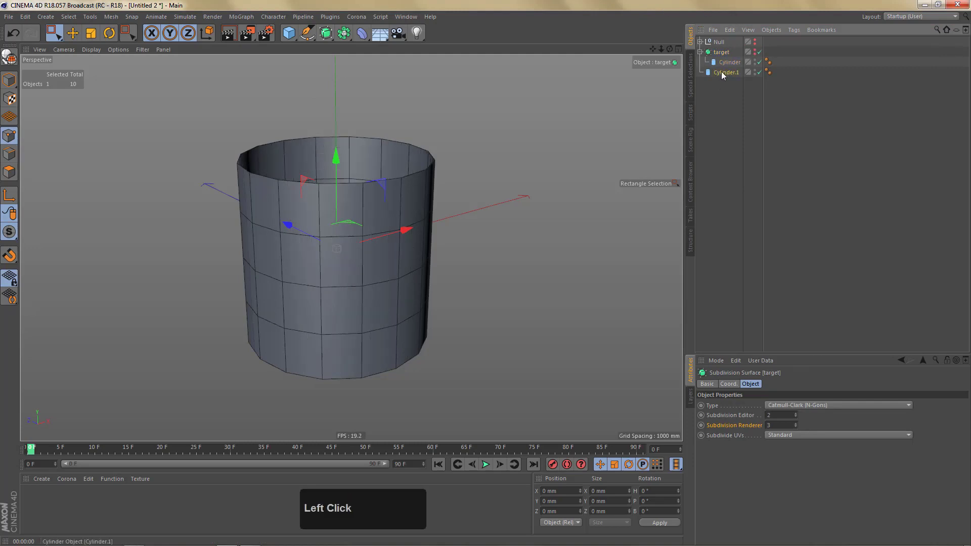
pyautogui.middleClick(396, 303)
pyautogui.press('c')
pyautogui.press('F4')
pyautogui.middleClick(380, 259)
# Select a square of four side faces on Cylinder.1 with Live Selection in Polygon mode.
pyautogui.press('Tab')
pyautogui.write('qll')
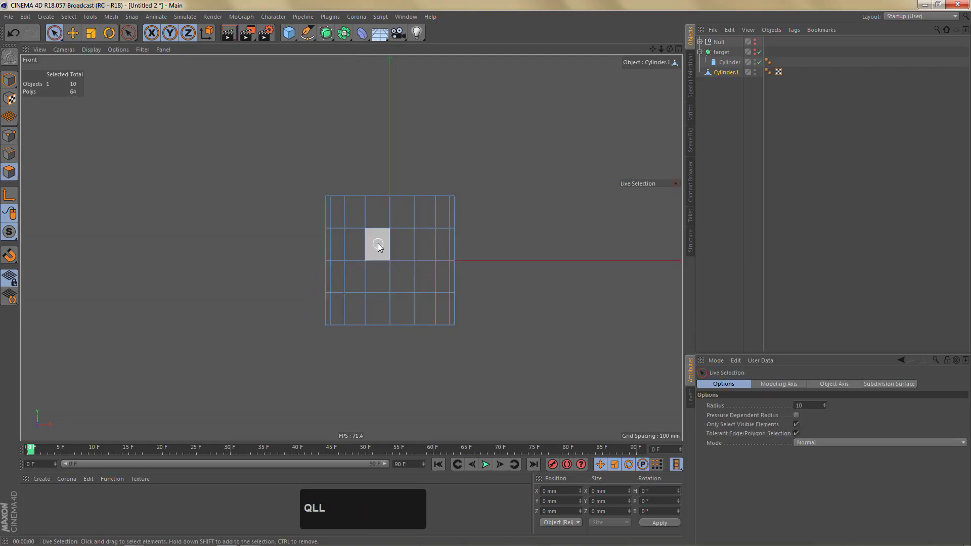
pyautogui.click(394, 248)
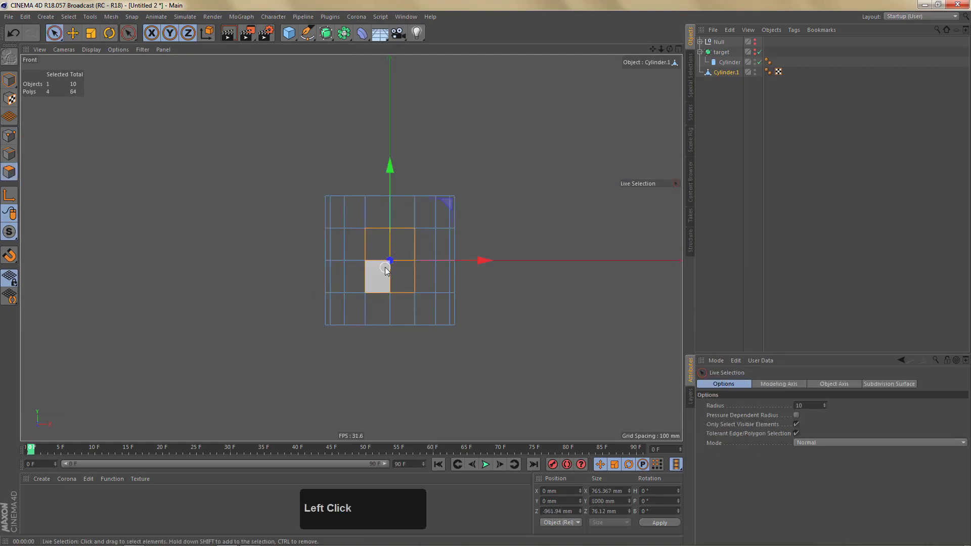
pyautogui.press('F1')
pyautogui.click(382, 286)
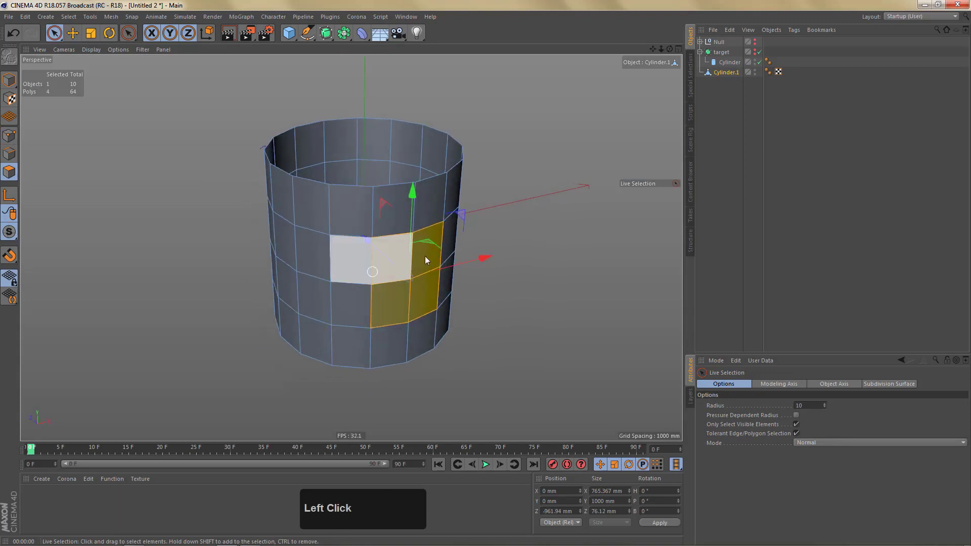
pyautogui.rightClick(445, 280)
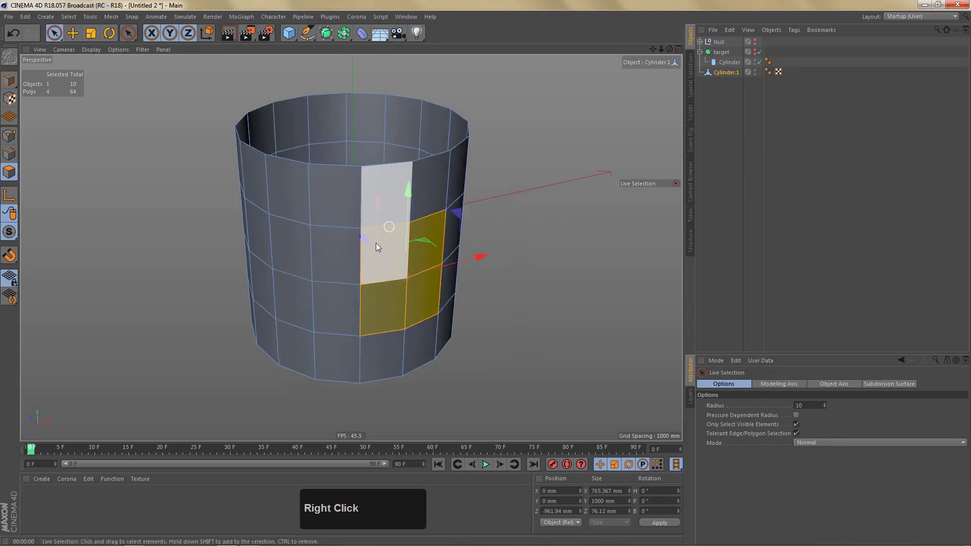
pyautogui.click(422, 268)
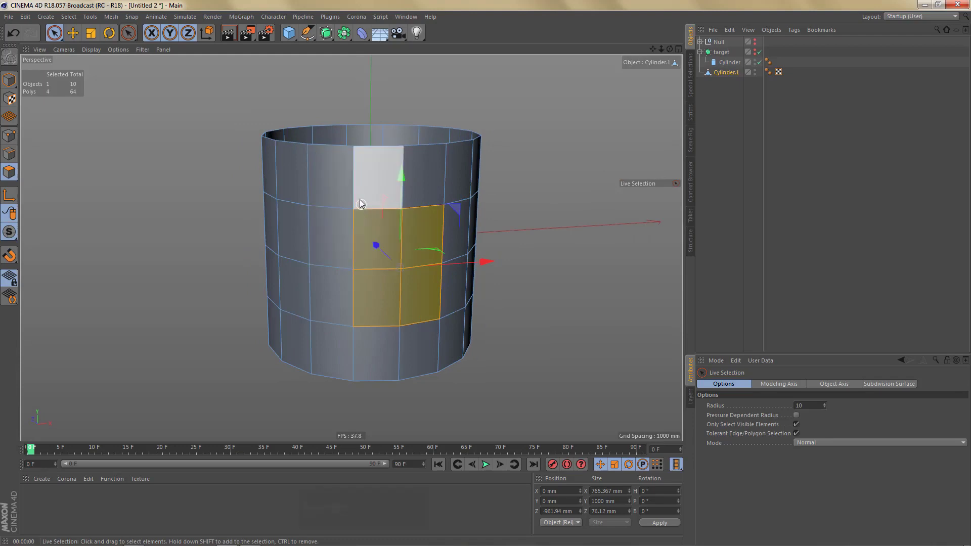
pyautogui.click(390, 218)
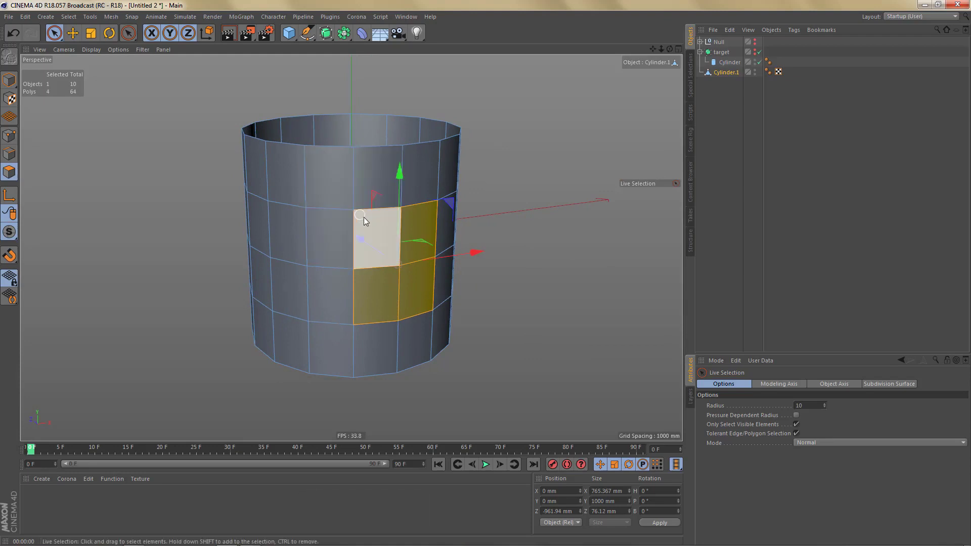
pyautogui.click(389, 209)
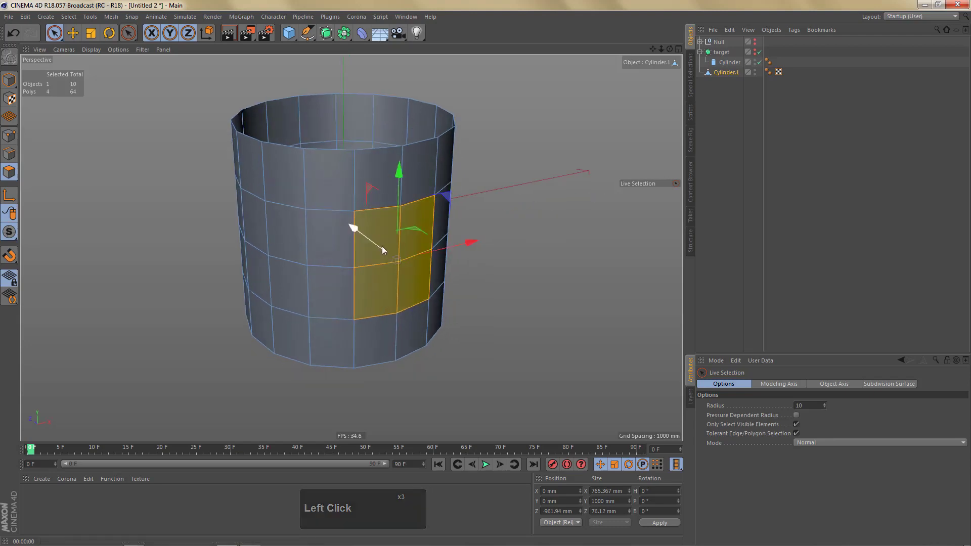
# Inset the four faces with Extrude Inner and delete their centres to open a hole.
pyautogui.moveTo(500, 230); pyautogui.dragTo(497, 230)
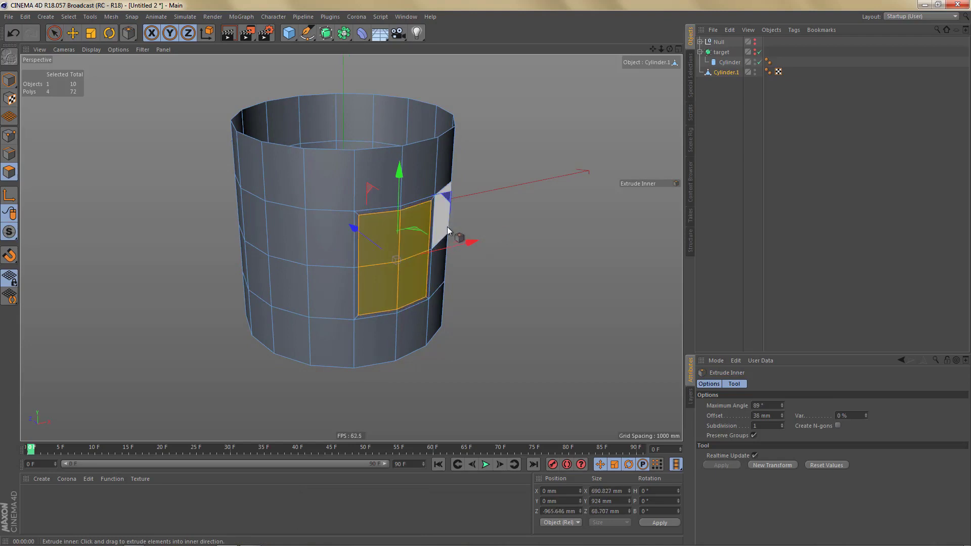
pyautogui.press('Delete')
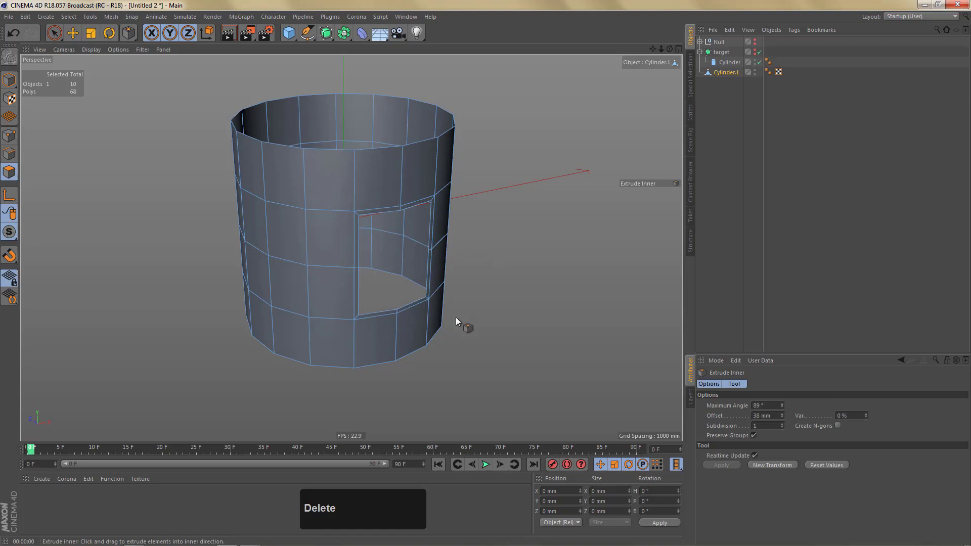
pyautogui.press('n')
pyautogui.press('n')
pyautogui.scroll(3)
# Add horizontal loop cuts around the cylinder above and below the opening.
pyautogui.click(370, 183)
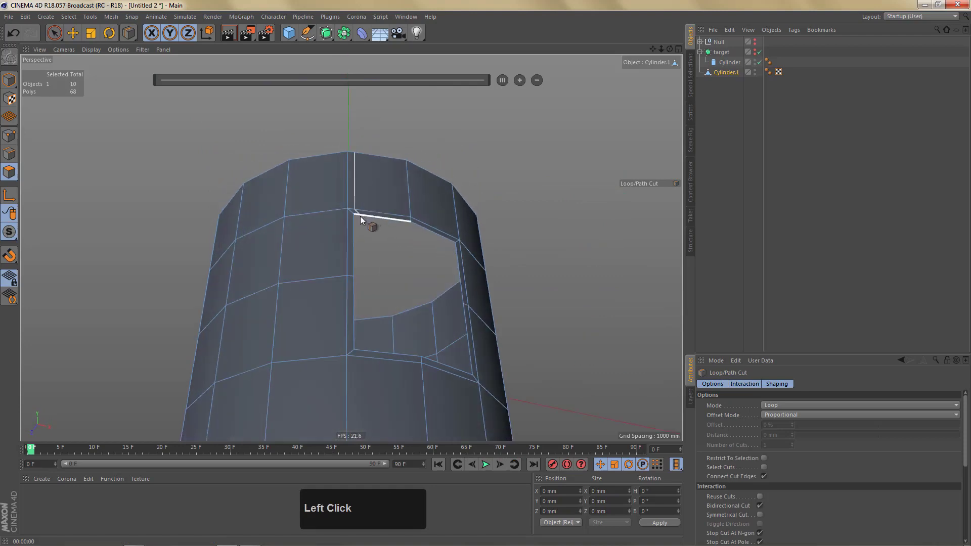
pyautogui.click(452, 242)
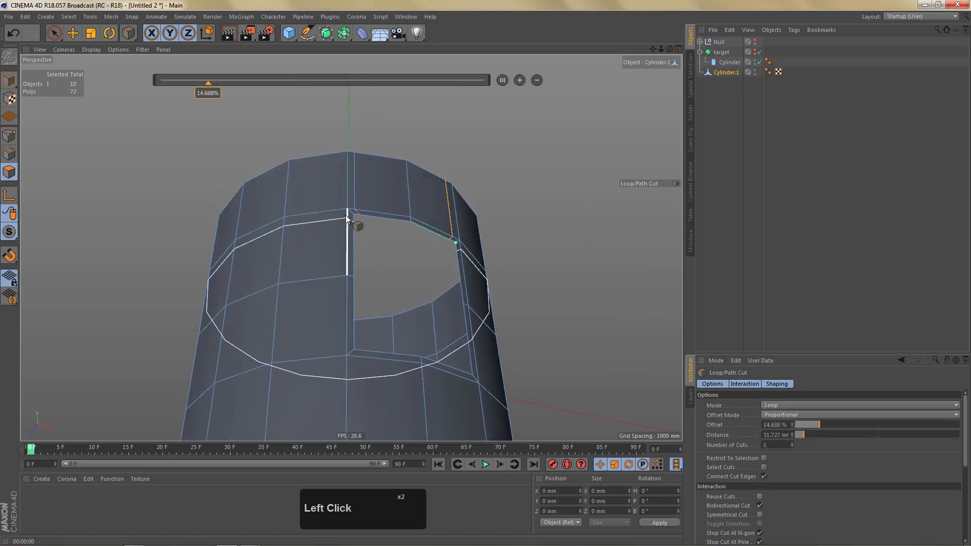
pyautogui.click(345, 217)
pyautogui.middleClick(420, 193)
pyautogui.click(418, 162)
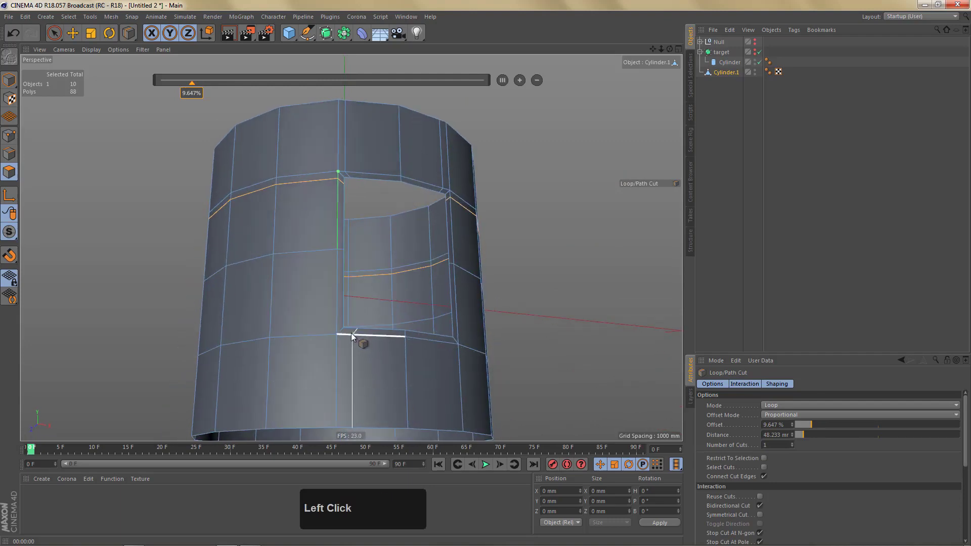
pyautogui.click(347, 331)
pyautogui.click(340, 320)
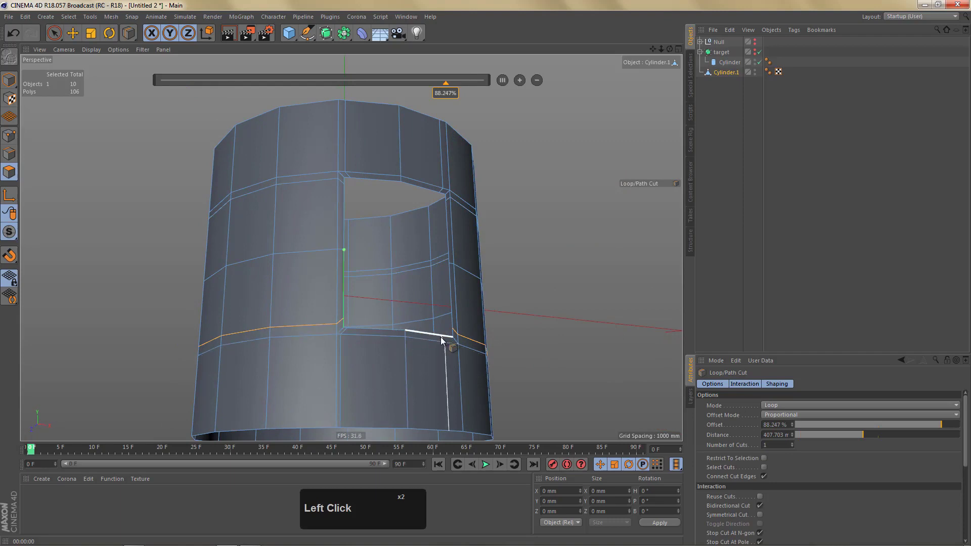
pyautogui.click(446, 340)
# Add vertical loop cuts beside the opening, orbiting to check them.
pyautogui.rightClick(440, 247)
pyautogui.click(385, 222)
pyautogui.middleClick(403, 218)
pyautogui.click(381, 206)
pyautogui.rightClick(398, 205)
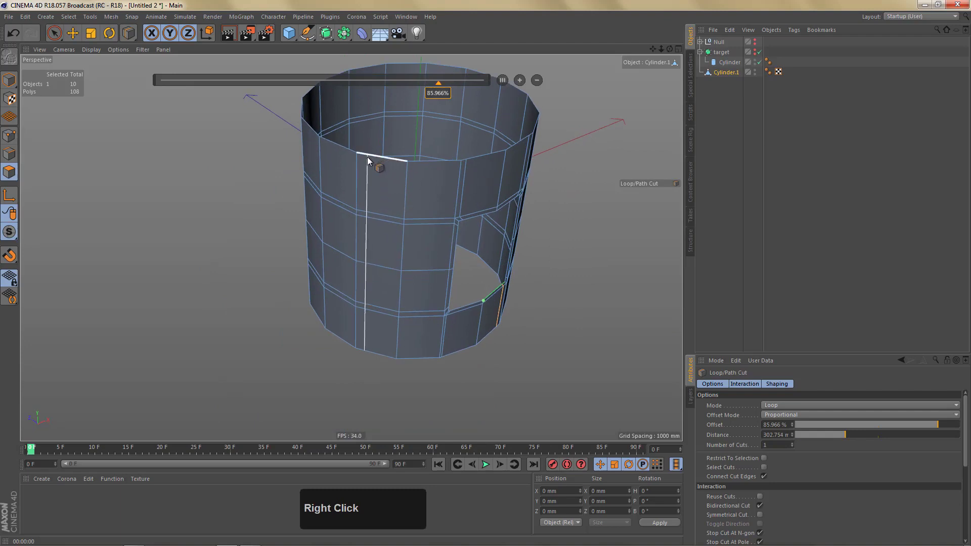
pyautogui.click(370, 162)
pyautogui.middleClick(472, 353)
pyautogui.middleClick(485, 321)
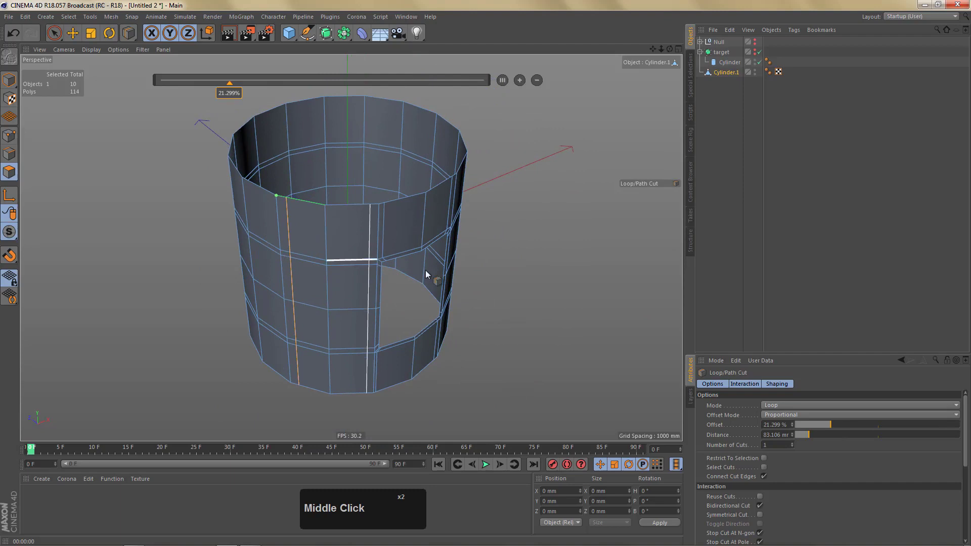
pyautogui.moveTo(373, 221); pyautogui.dragTo(307, 74)
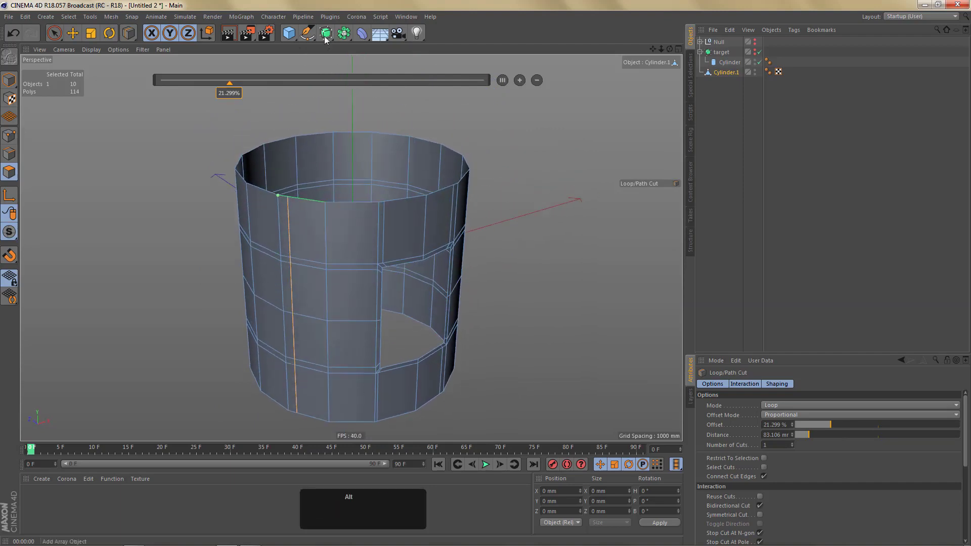
pyautogui.click(325, 34)
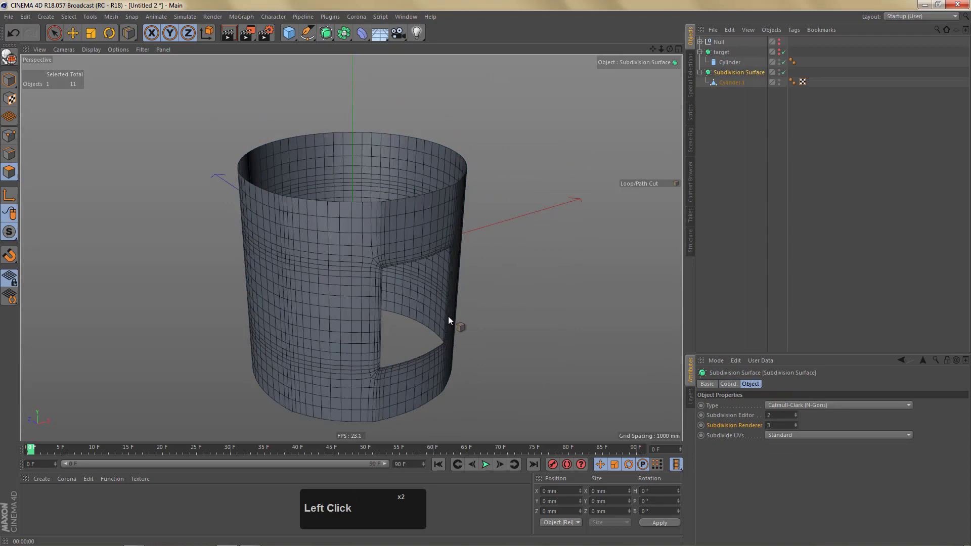
pyautogui.press('ctrl+r')
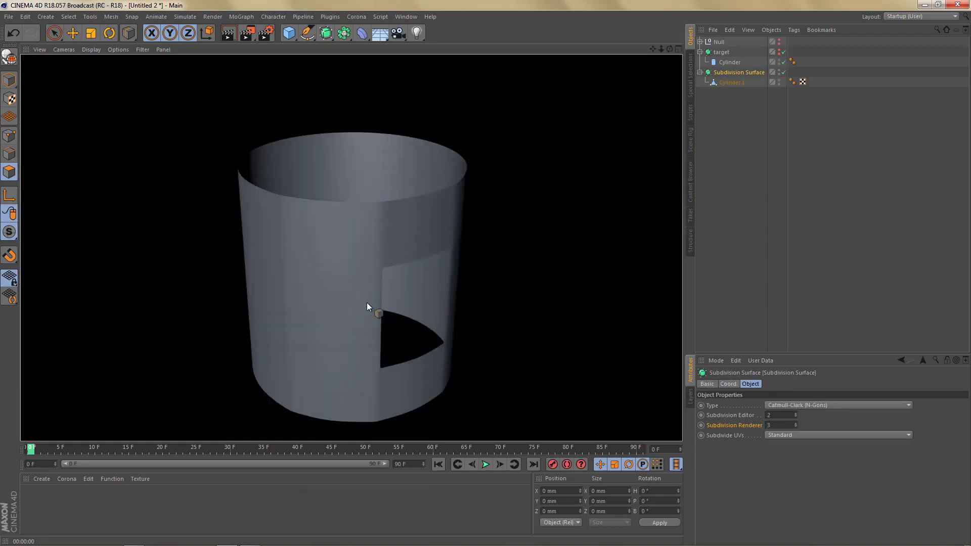
pyautogui.click(403, 236)
pyautogui.press('ctrl+z')
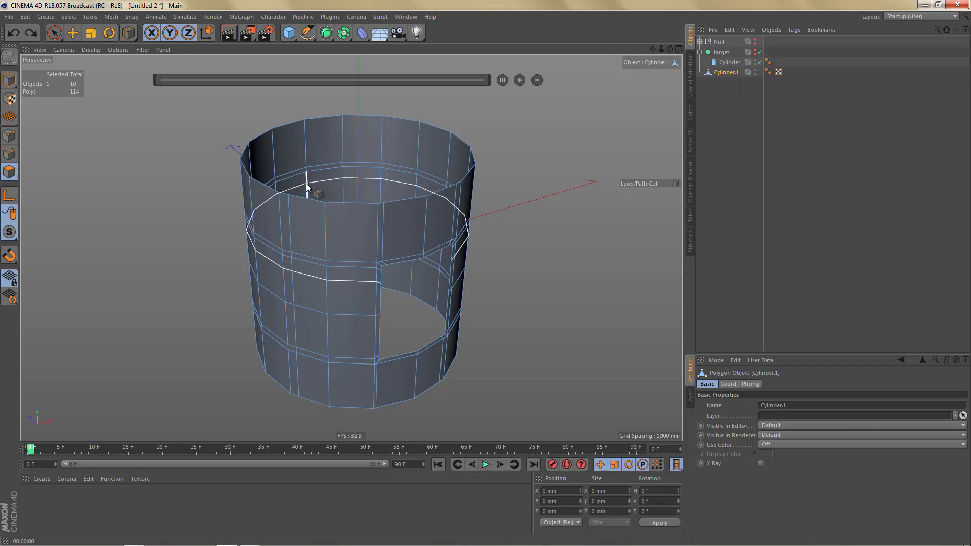
pyautogui.click(434, 213)
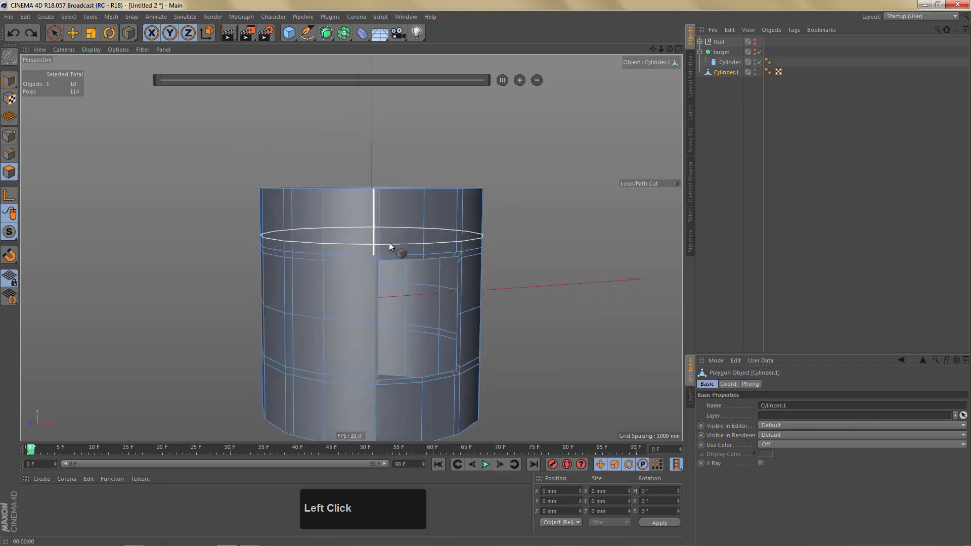
pyautogui.click(398, 239)
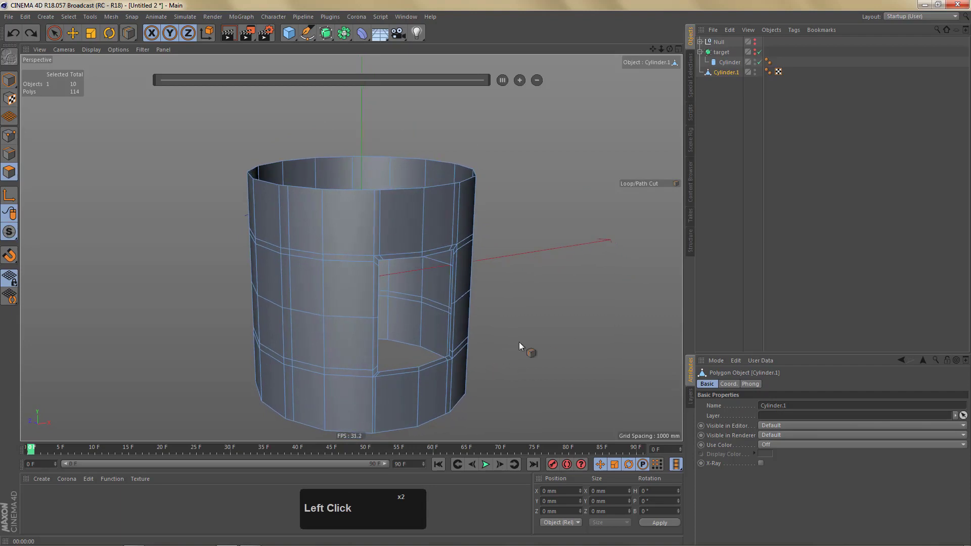
pyautogui.click(408, 227)
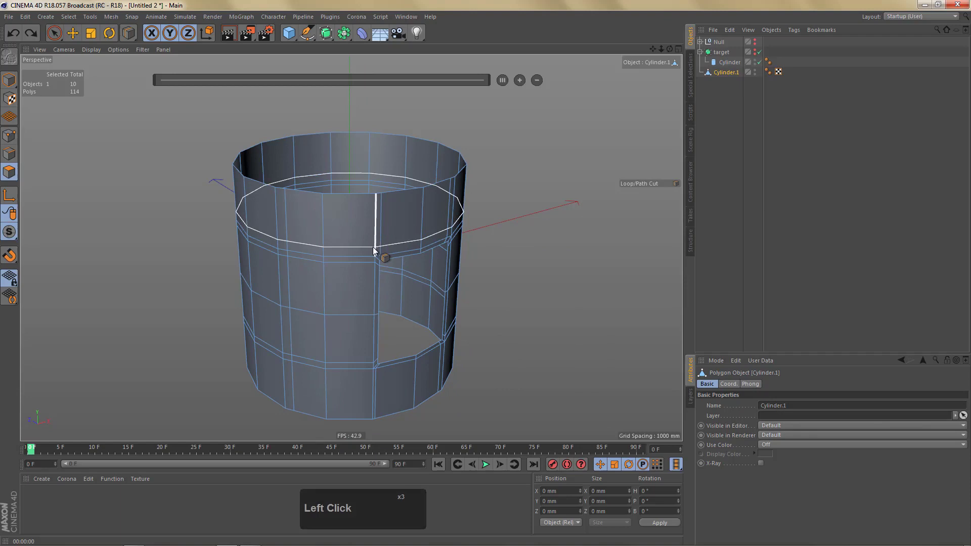
pyautogui.moveTo(429, 218); pyautogui.dragTo(376, 220)
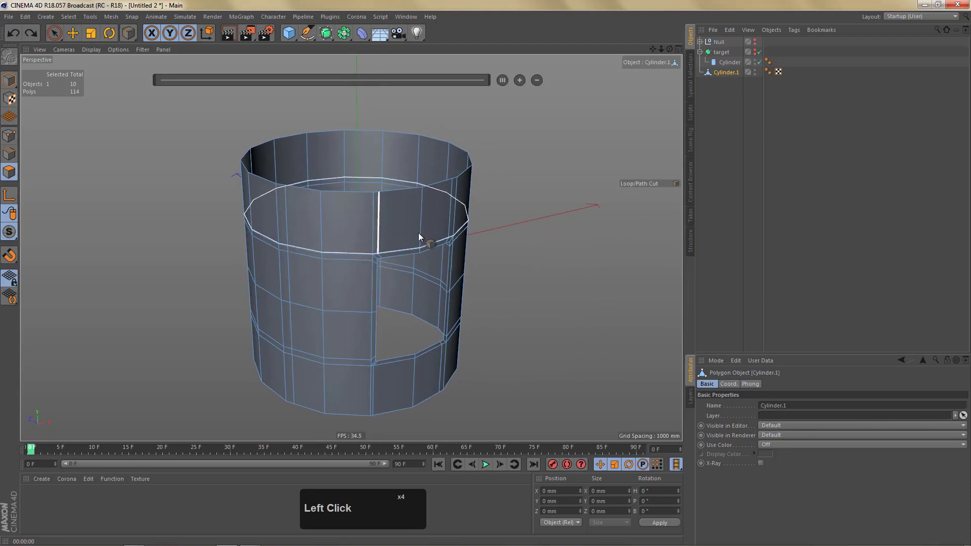
pyautogui.click(331, 36)
# Group the smoothed cylinder under a null and drop a Shrink Wrap deformer inside it.
pyautogui.press('e')
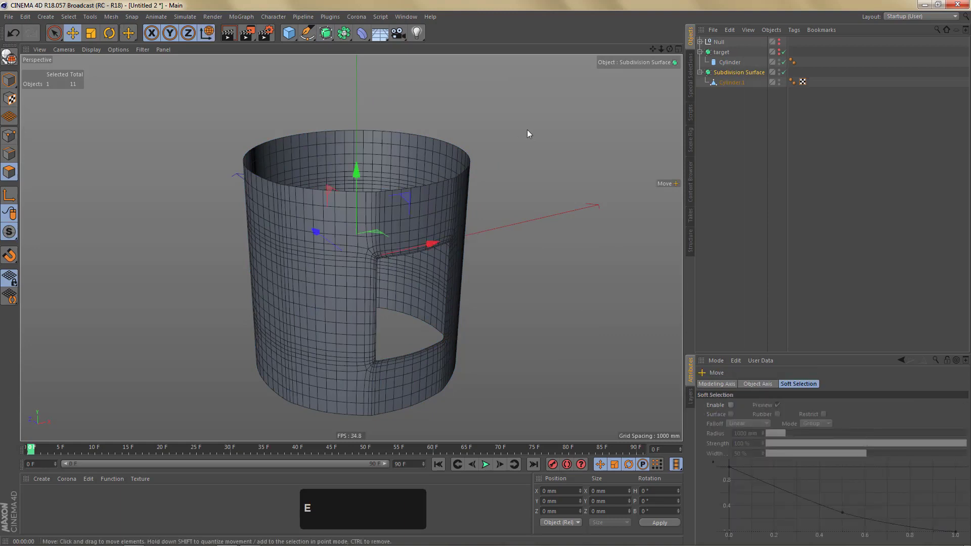
pyautogui.press('alt+g')
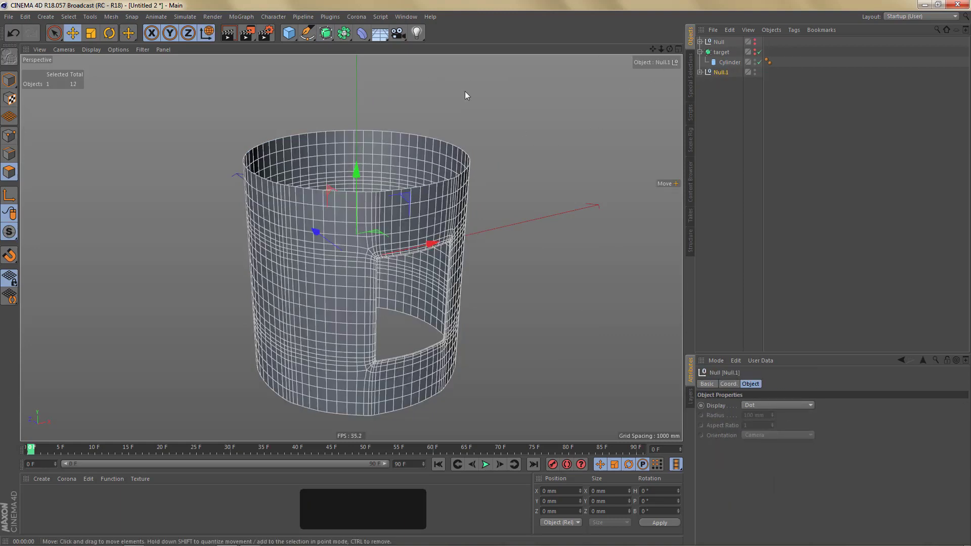
pyautogui.moveTo(364, 37); pyautogui.dragTo(568, 109)
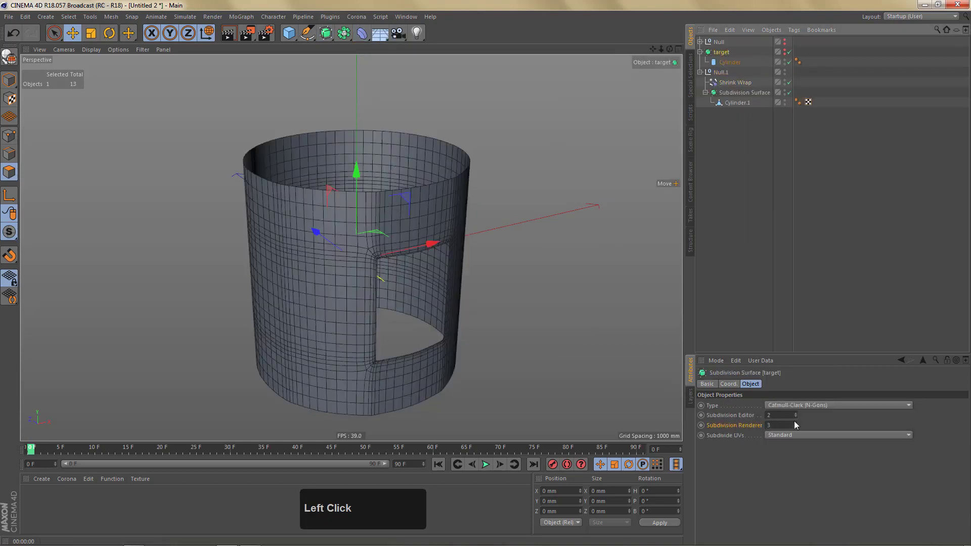
# Raise the editor subdivision to 4 and set the Shrink Wrap's Target Object to target.
pyautogui.click(800, 419)
pyautogui.doubleClick(800, 419)
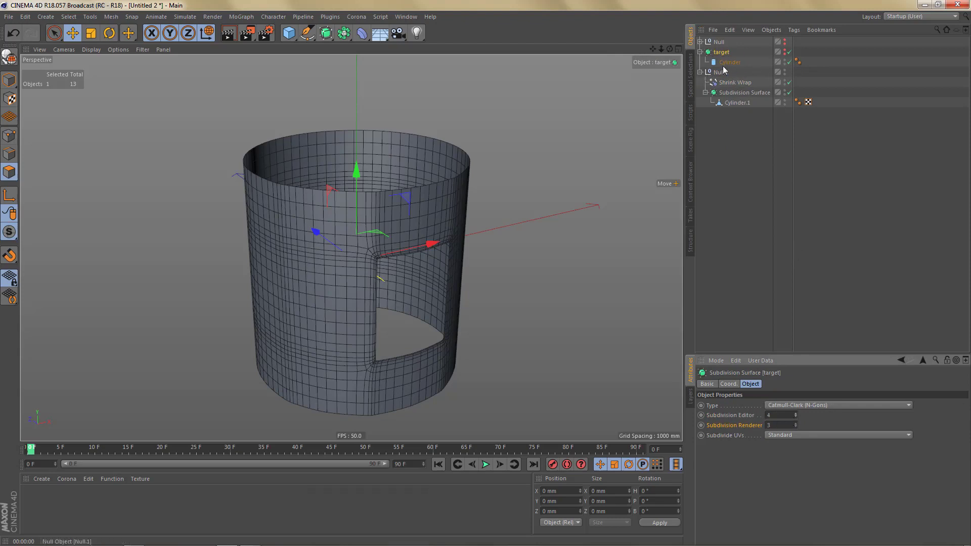
pyautogui.click(730, 86)
pyautogui.click(721, 57)
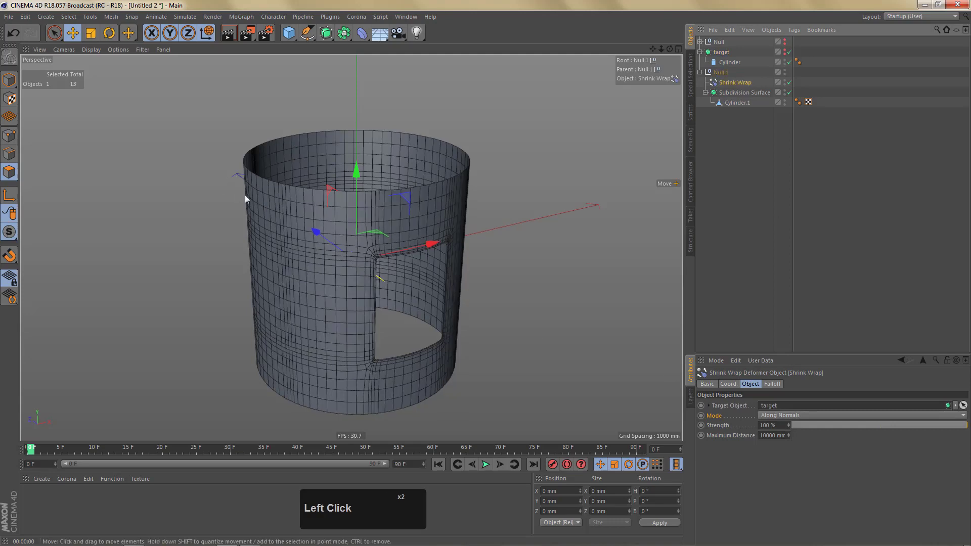
# Orbit and zoom around the shrink-wrapped cylinder to inspect its opening from below.
pyautogui.click(418, 236)
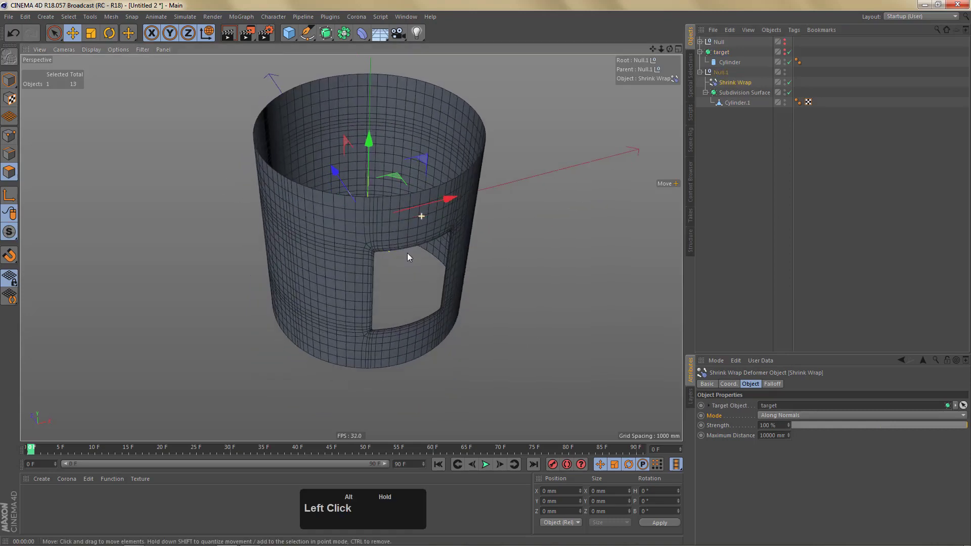
pyautogui.press('ctrl+r')
pyautogui.rightClick(476, 218)
pyautogui.click(477, 204)
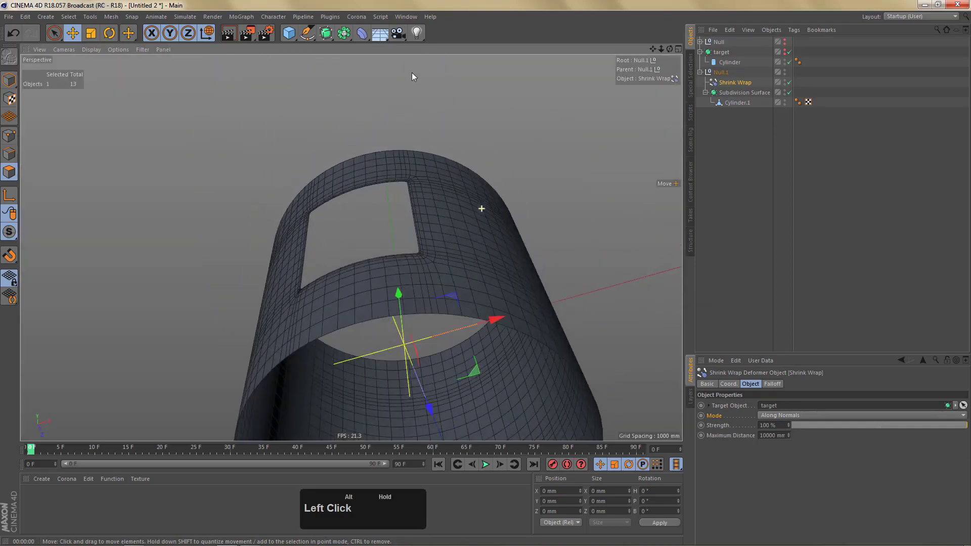
pyautogui.press('ctrl+r')
pyautogui.rightClick(460, 254)
pyautogui.click(438, 255)
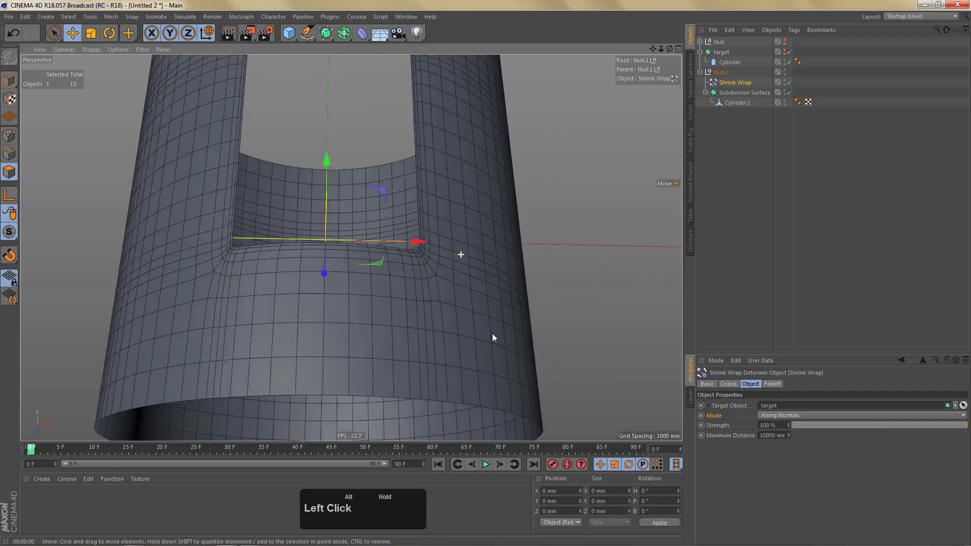
pyautogui.rightClick(448, 354)
pyautogui.click(442, 341)
pyautogui.rightClick(433, 362)
pyautogui.middleClick(385, 254)
pyautogui.click(376, 220)
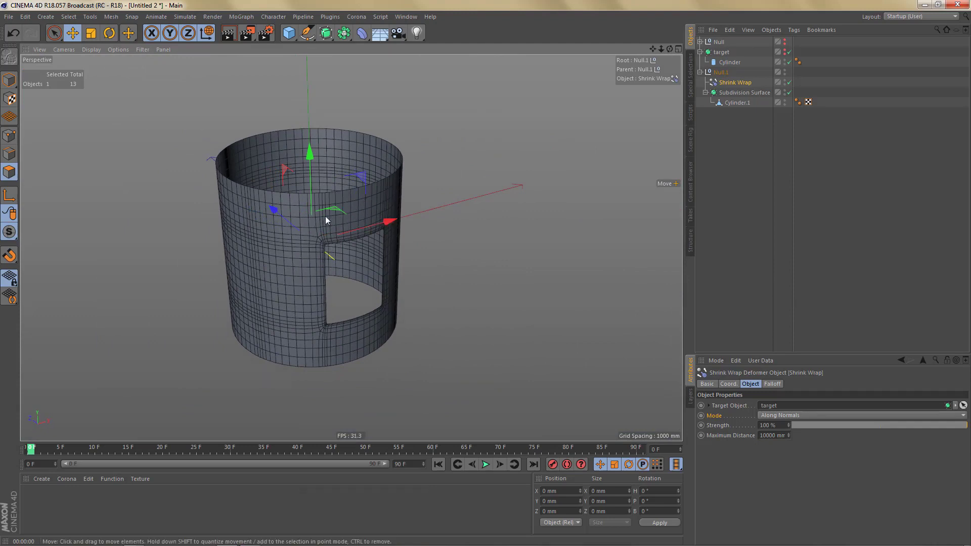
pyautogui.middleClick(406, 235)
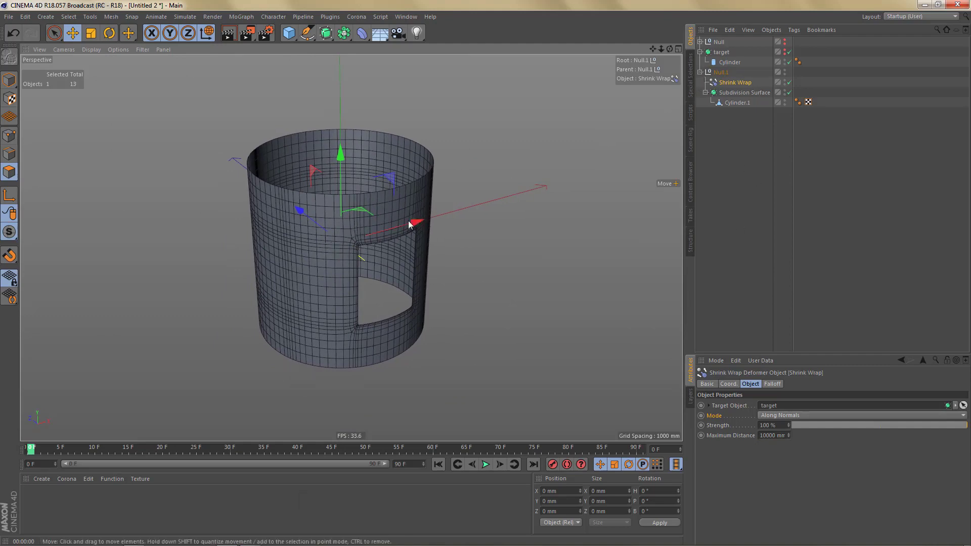
# Fold the target and Null.1 hierarchies in the Object Manager and select Null.1.
pyautogui.click(703, 78)
pyautogui.click(703, 56)
pyautogui.click(725, 67)
pyautogui.click(721, 58)
# Hide both groups in the viewport and add a new Sphere to the scene.
pyautogui.press('alt+g')
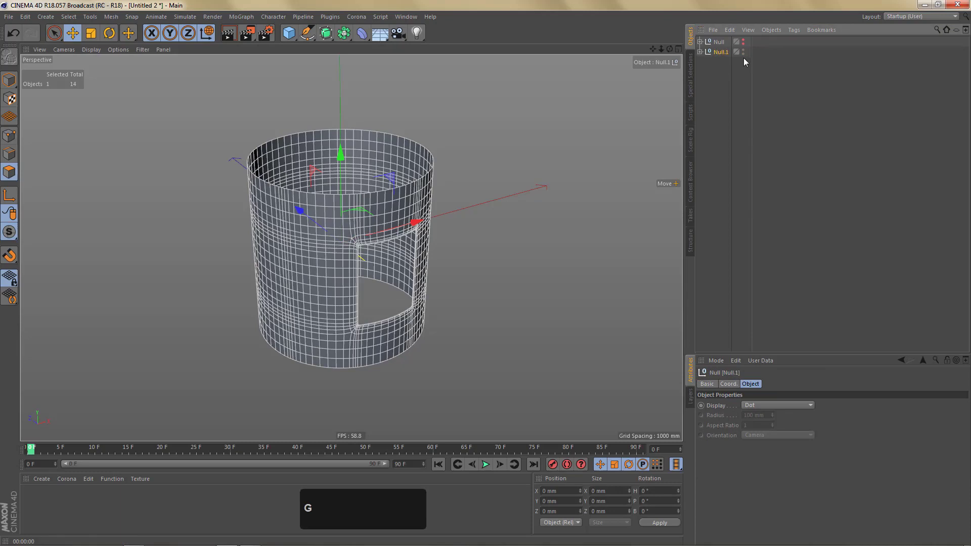
pyautogui.click(746, 57)
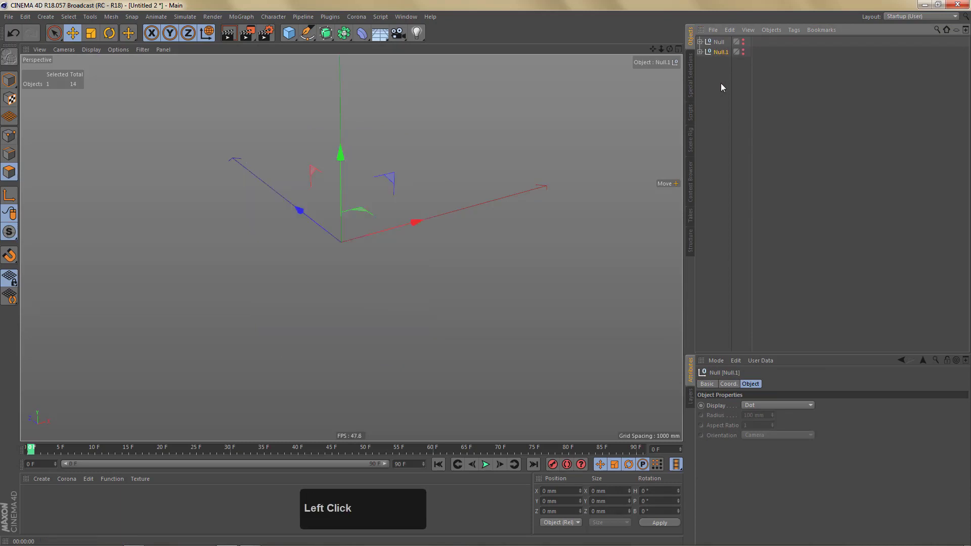
pyautogui.middleClick(370, 270)
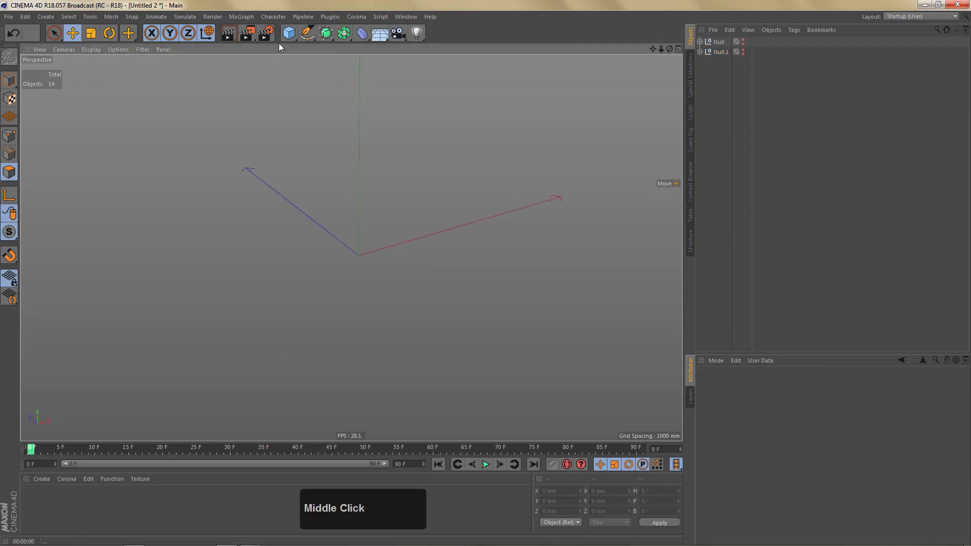
pyautogui.click(285, 48)
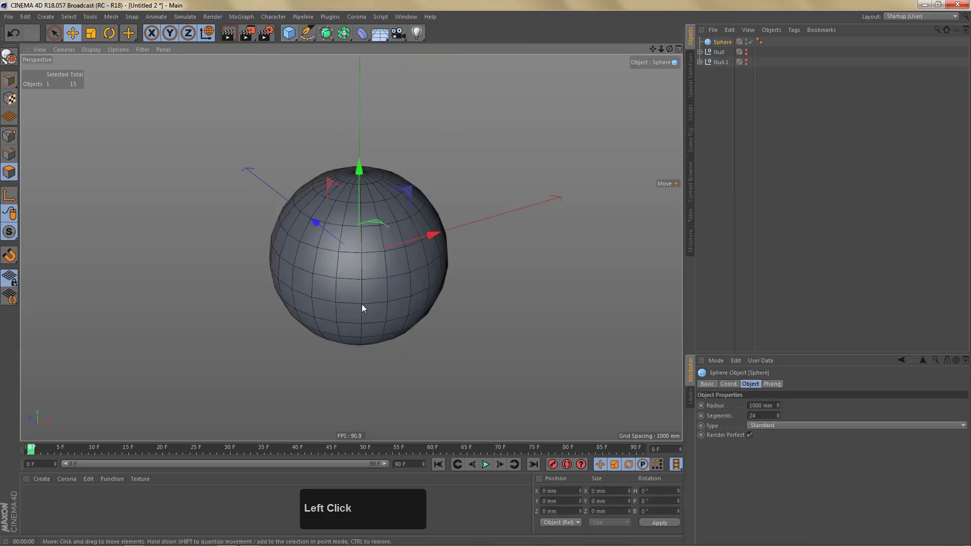
pyautogui.middleClick(321, 251)
pyautogui.middleClick(383, 294)
pyautogui.rightClick(361, 266)
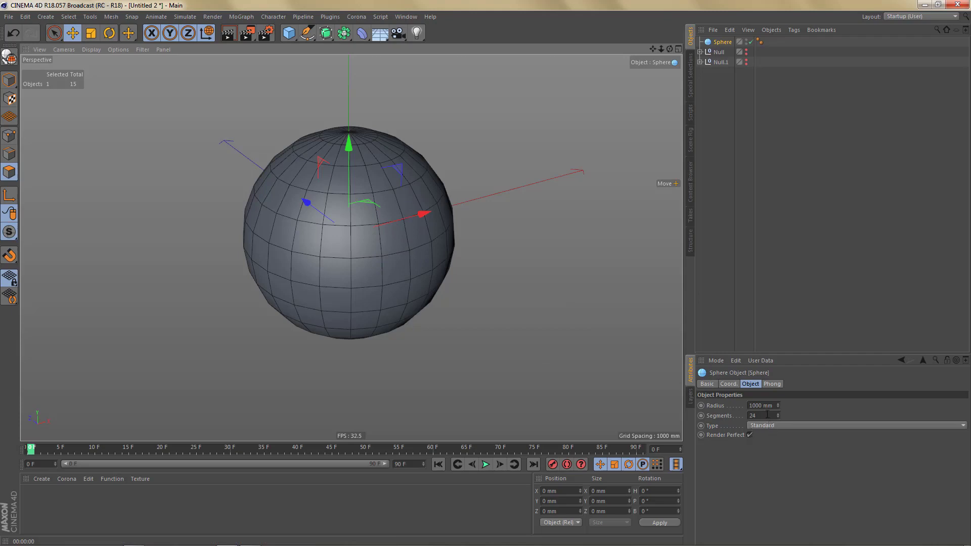
# Set the sphere to 12 segments, Hexahedron type, and move it below both groups.
pyautogui.click(214, 34)
pyautogui.write('12')
pyautogui.click(782, 413)
pyautogui.click(369, 267)
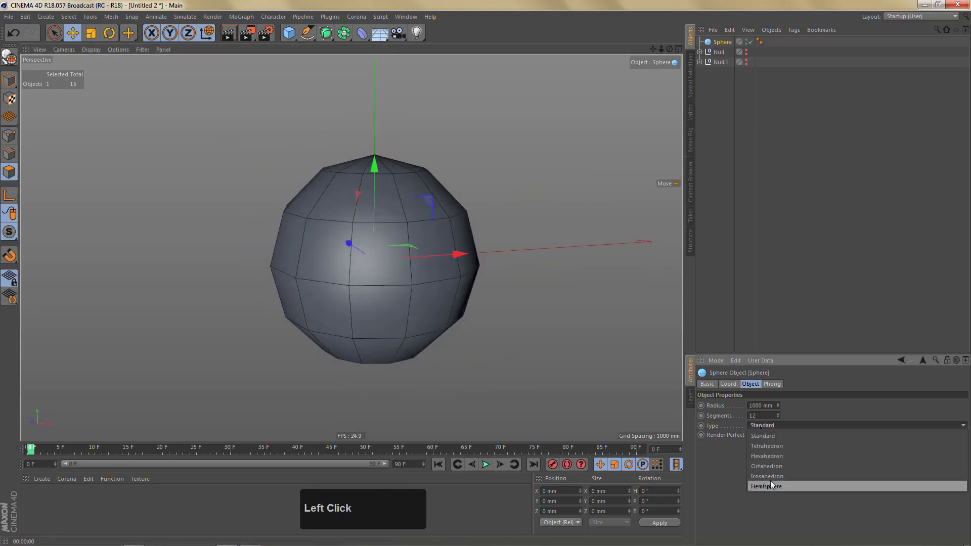
pyautogui.click(775, 459)
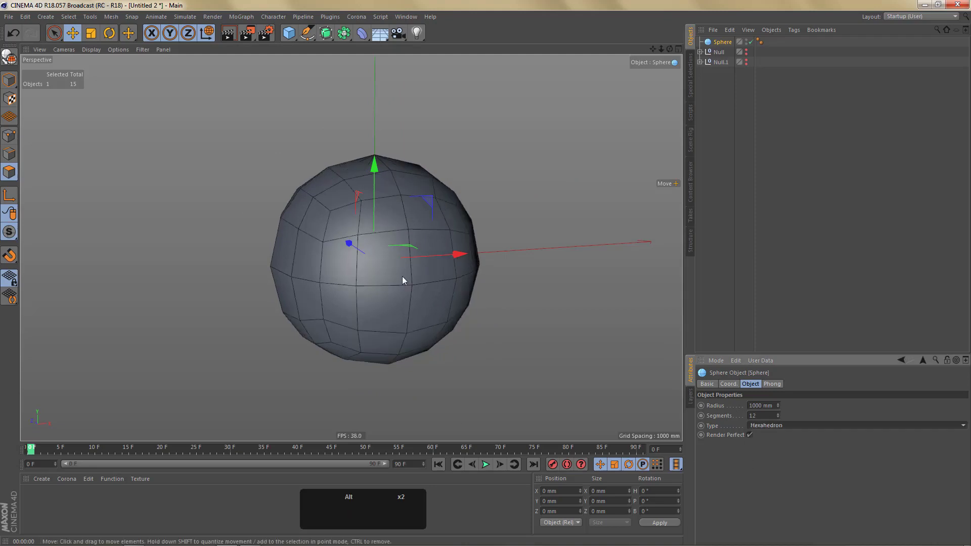
pyautogui.click(413, 289)
pyautogui.middleClick(414, 225)
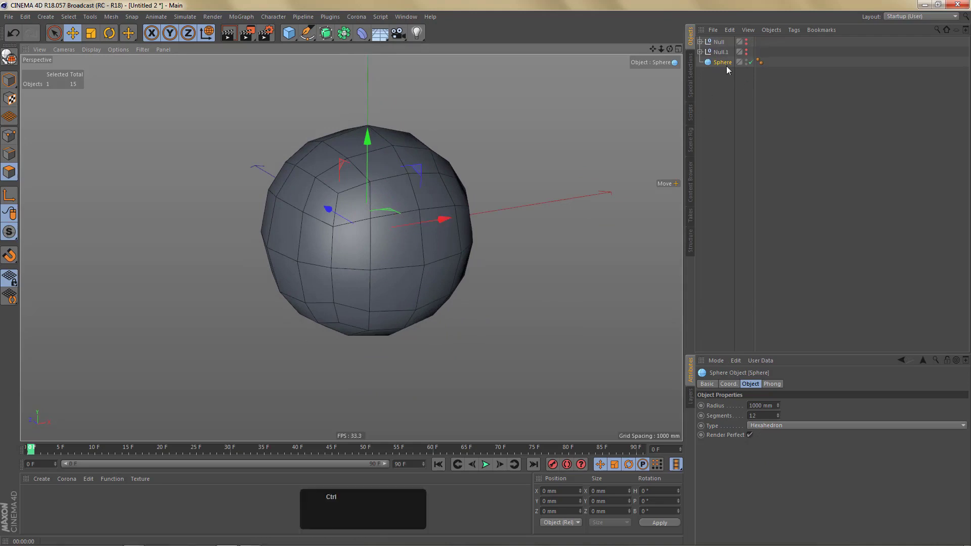
# Duplicate the sphere under a Subdivision Surface named 'target' with editor subdivision 4.
pyautogui.click(719, 70)
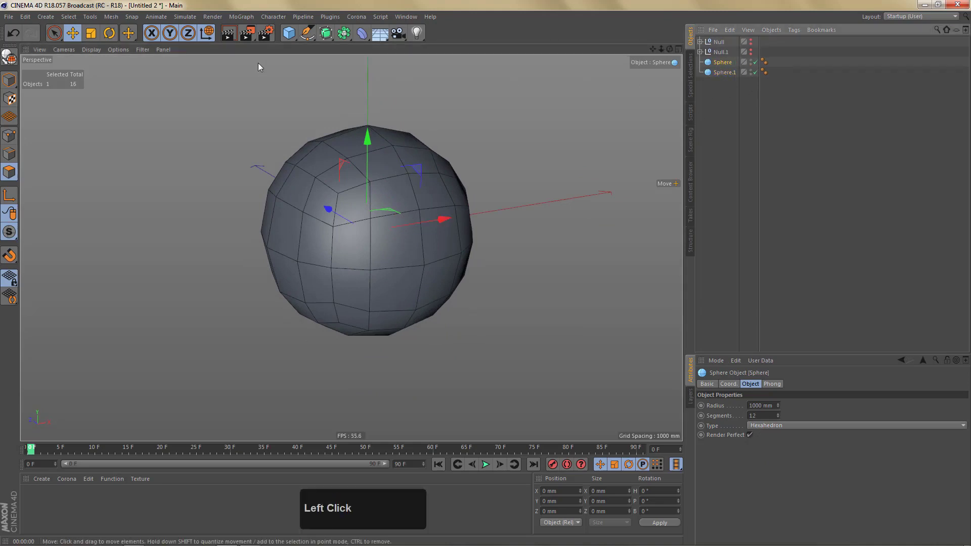
pyautogui.click(327, 32)
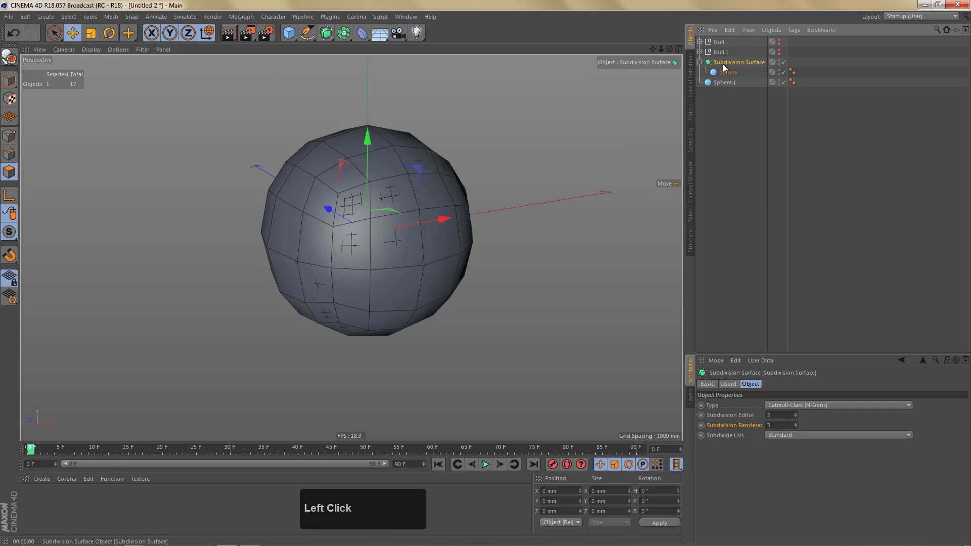
pyautogui.write('target')
pyautogui.press('Return')
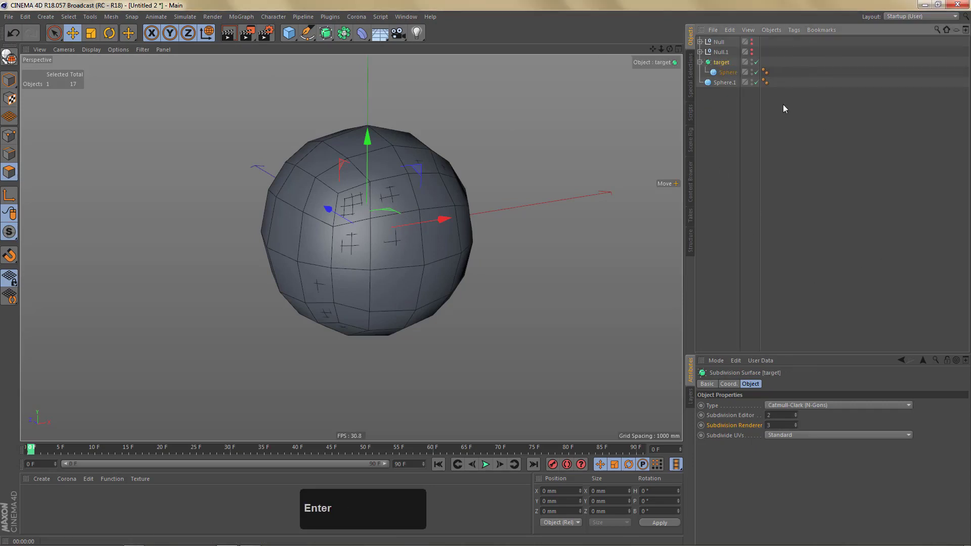
pyautogui.click(755, 89)
pyautogui.click(796, 420)
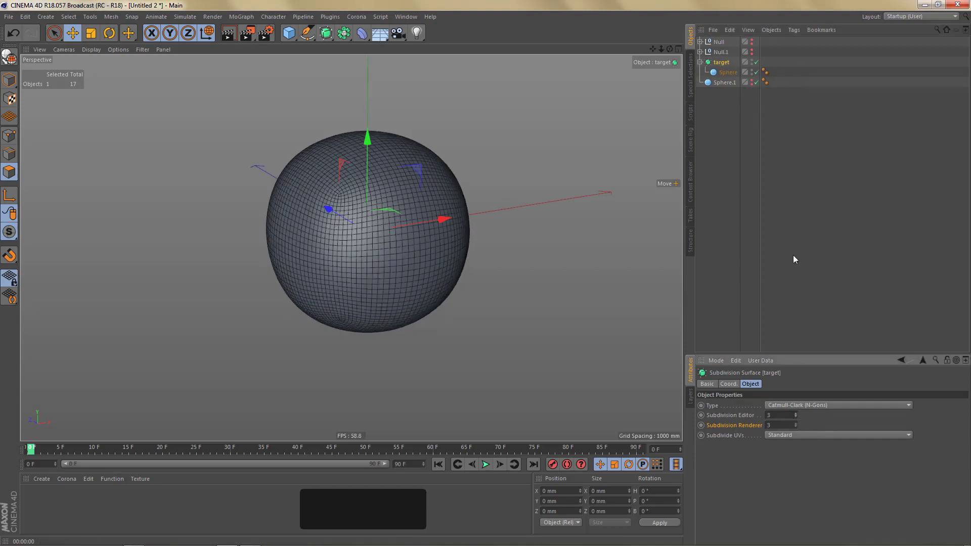
pyautogui.click(798, 417)
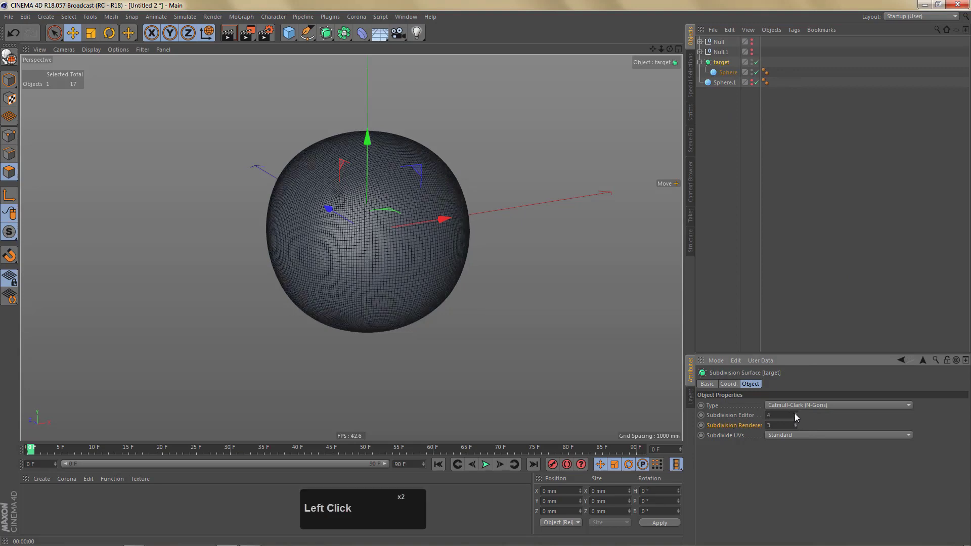
pyautogui.click(418, 233)
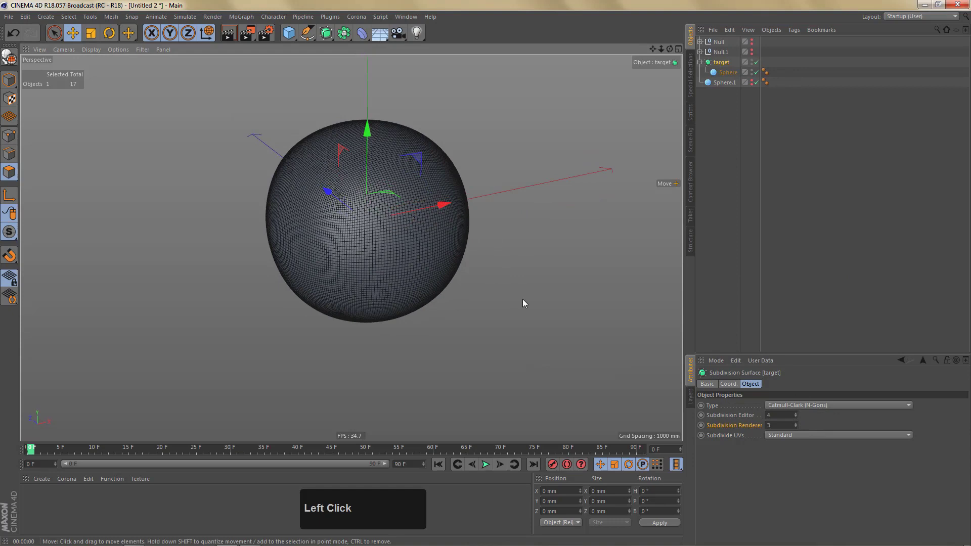
pyautogui.middleClick(387, 187)
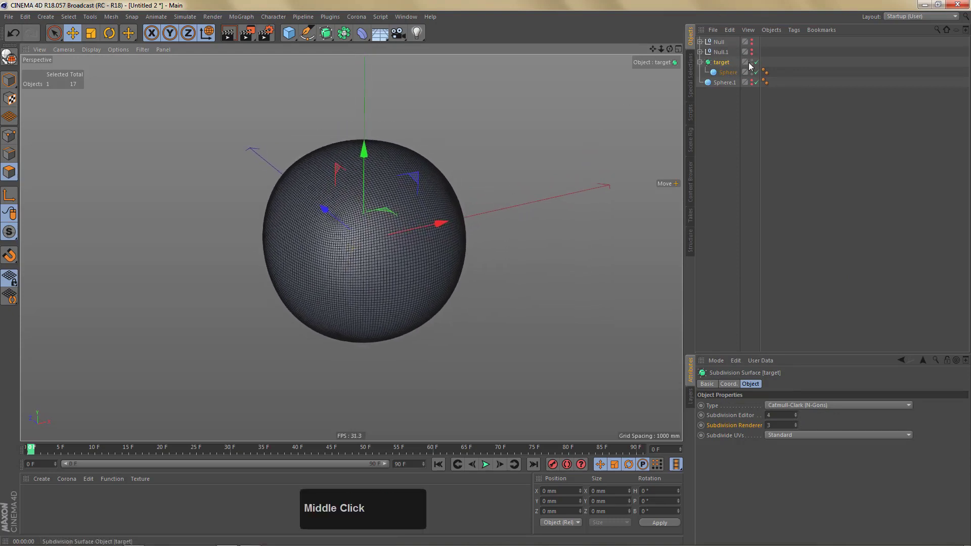
# Hide target, show Sphere.1 and convert it into an editable polygon mesh.
pyautogui.click(753, 66)
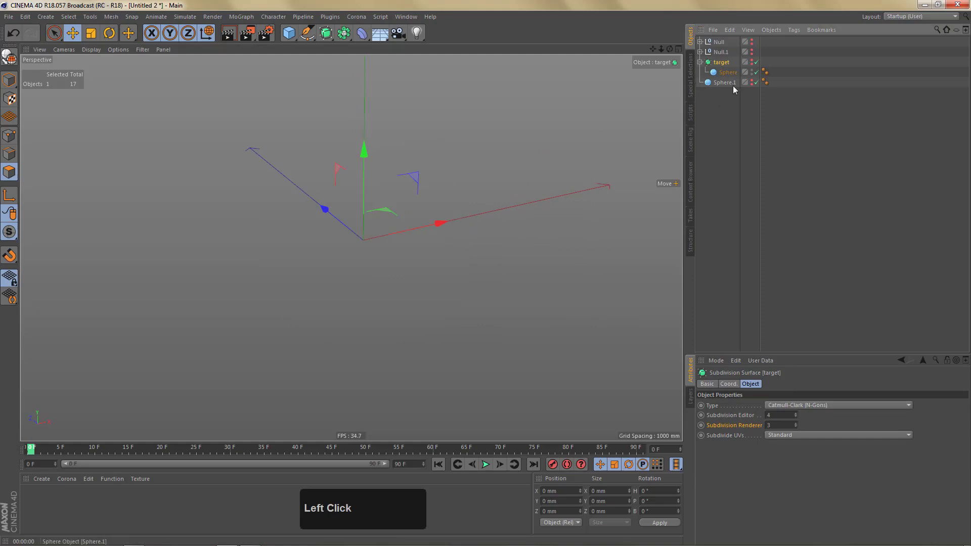
pyautogui.click(753, 84)
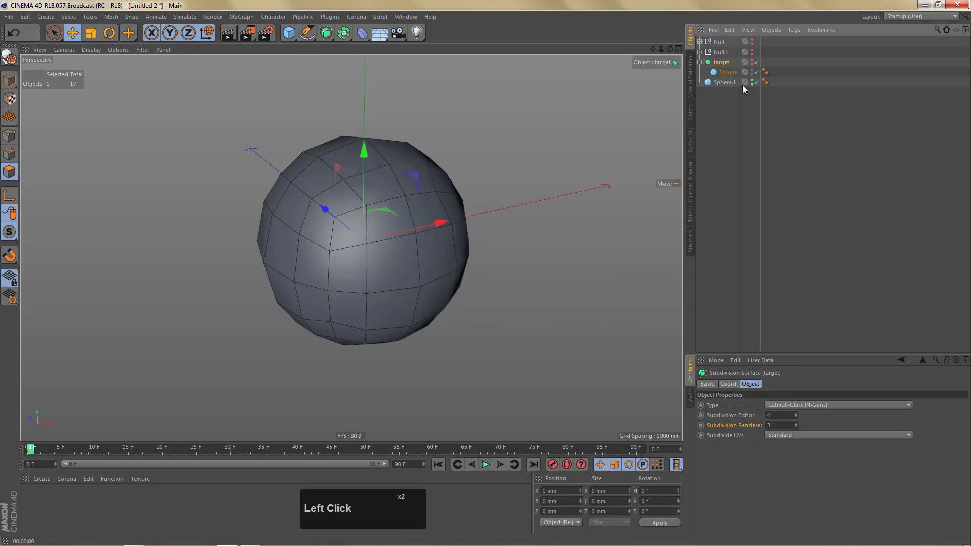
pyautogui.click(753, 86)
pyautogui.middleClick(425, 236)
pyautogui.press('c')
pyautogui.middleClick(402, 255)
# In polygon mode, inset a block of four faces with Extrude Inner and delete them to open a hole.
pyautogui.press('l')
pyautogui.press('l')
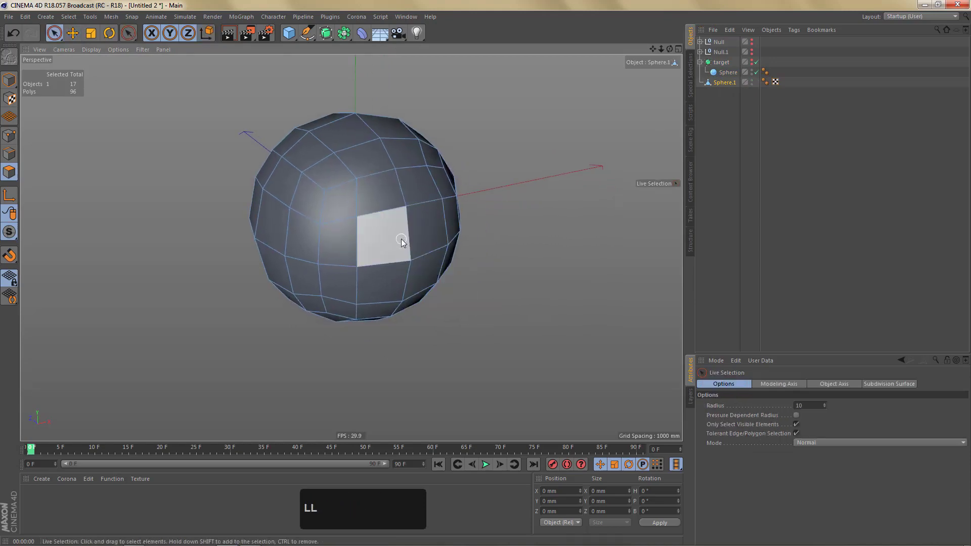
pyautogui.click(403, 244)
pyautogui.middleClick(405, 246)
pyautogui.rightClick(404, 236)
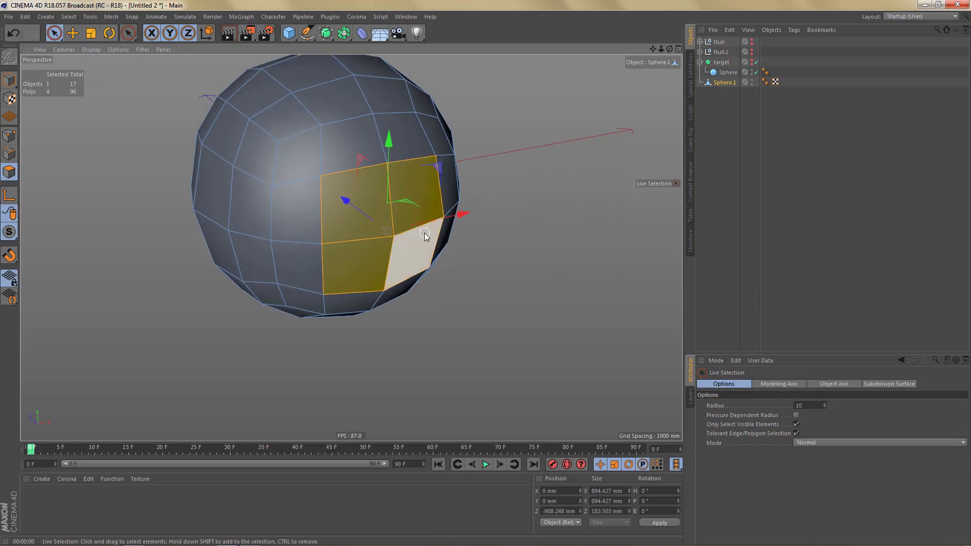
pyautogui.click(458, 236)
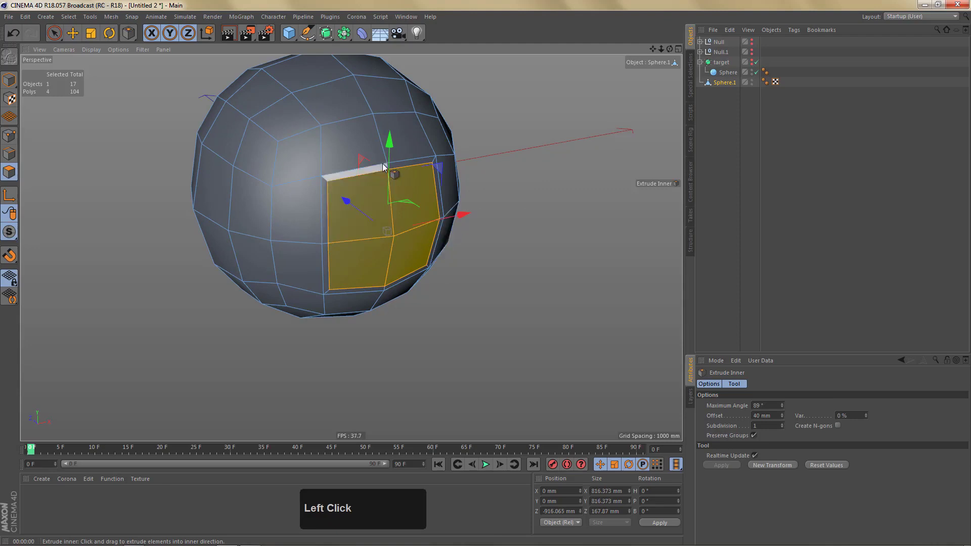
pyautogui.middleClick(426, 241)
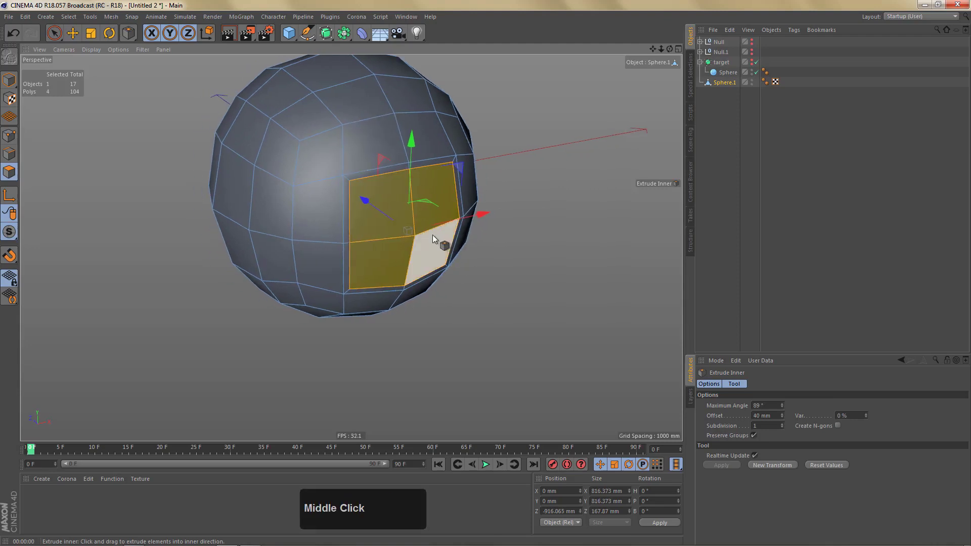
pyautogui.press('Delete')
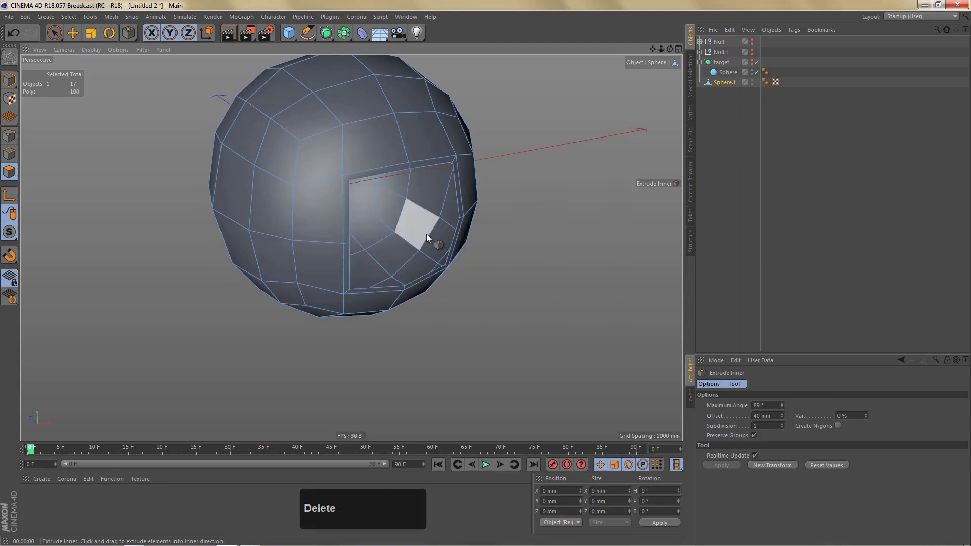
# Duplicate Sphere.1 as Sphere, hide the original and select the duplicate.
pyautogui.press('n')
pyautogui.scroll(3)
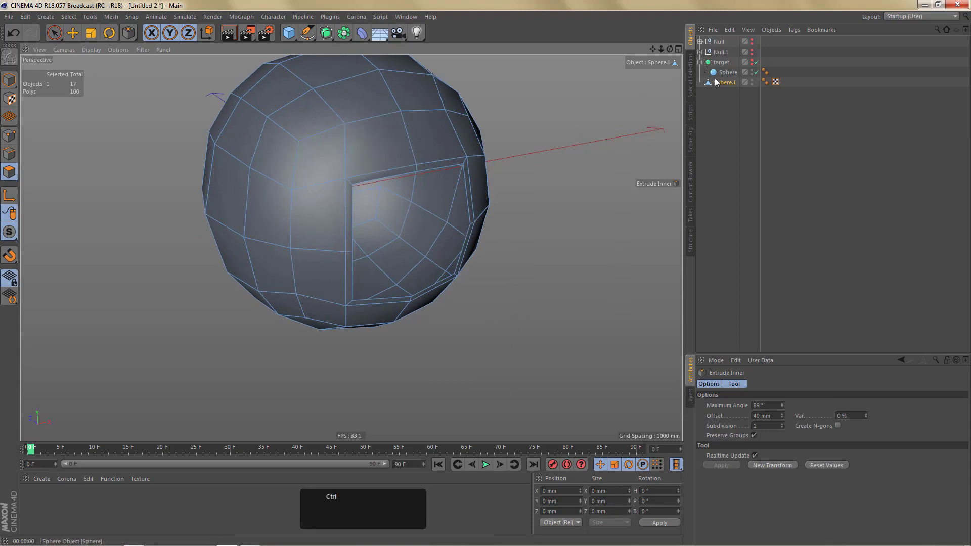
pyautogui.click(717, 93)
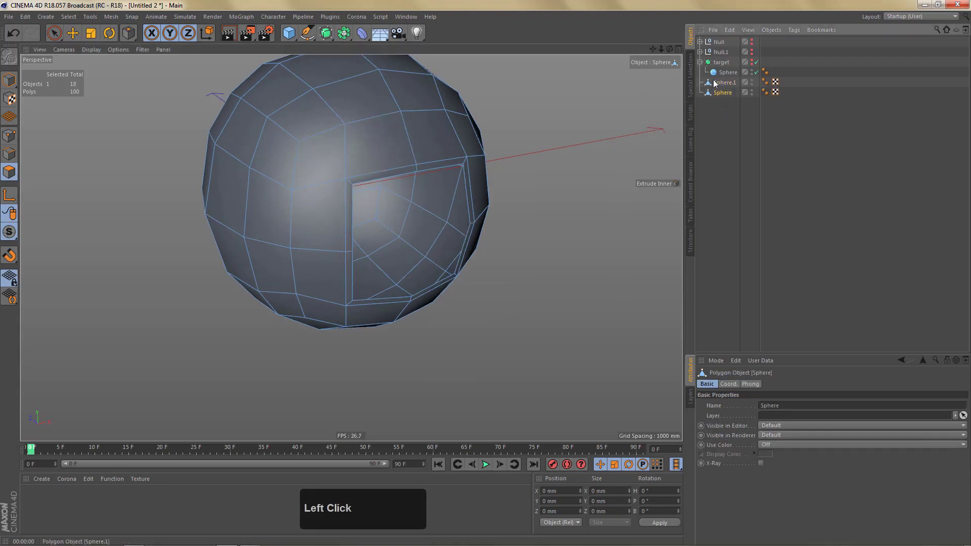
pyautogui.click(752, 75)
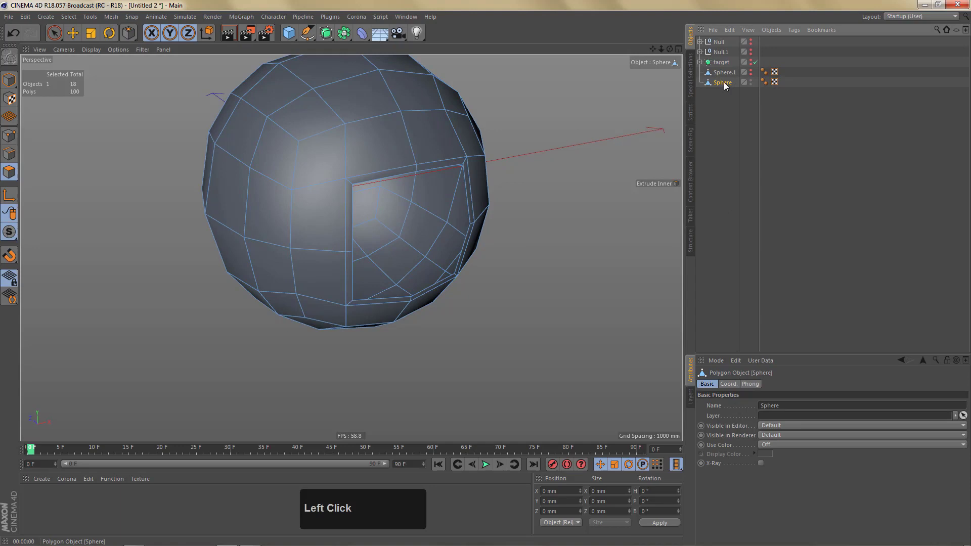
pyautogui.rightClick(346, 145)
pyautogui.click(362, 140)
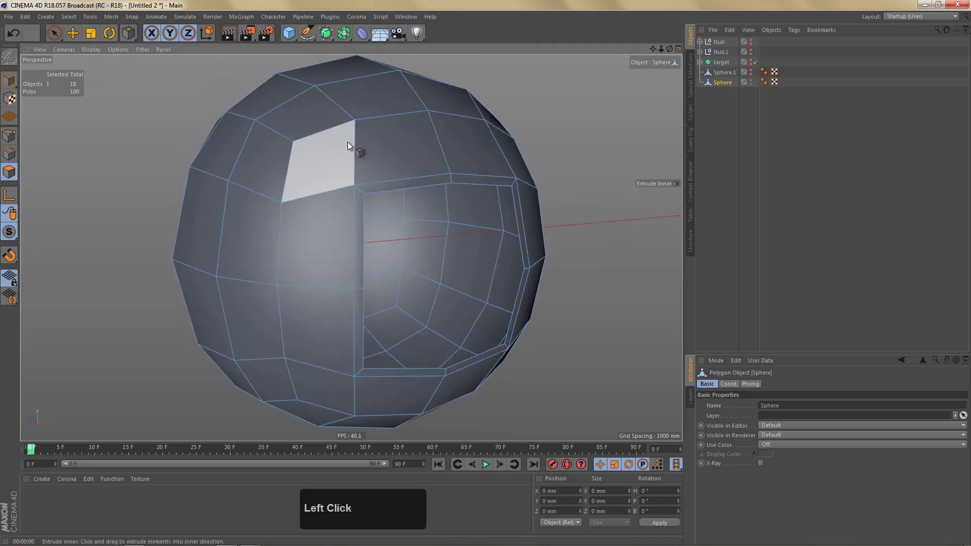
# Add loop cuts hugging each edge of the square opening with the Loop/Path Cut tool.
pyautogui.press('k')
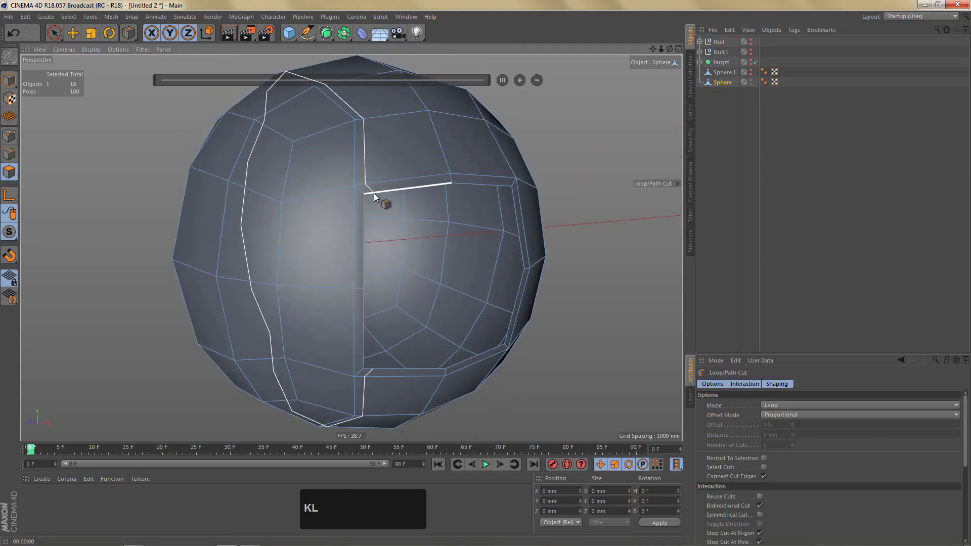
pyautogui.click(373, 195)
pyautogui.click(359, 206)
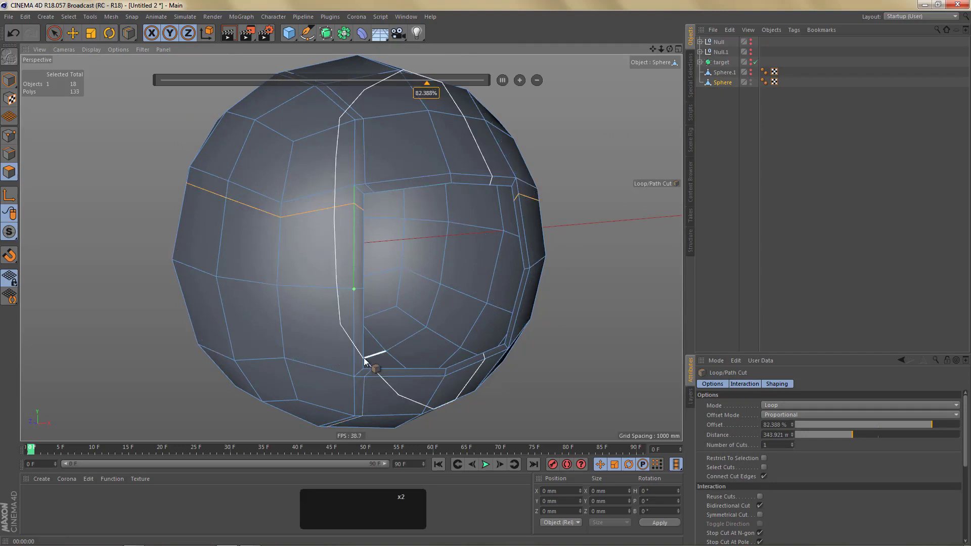
pyautogui.click(363, 365)
pyautogui.middleClick(339, 316)
pyautogui.click(370, 307)
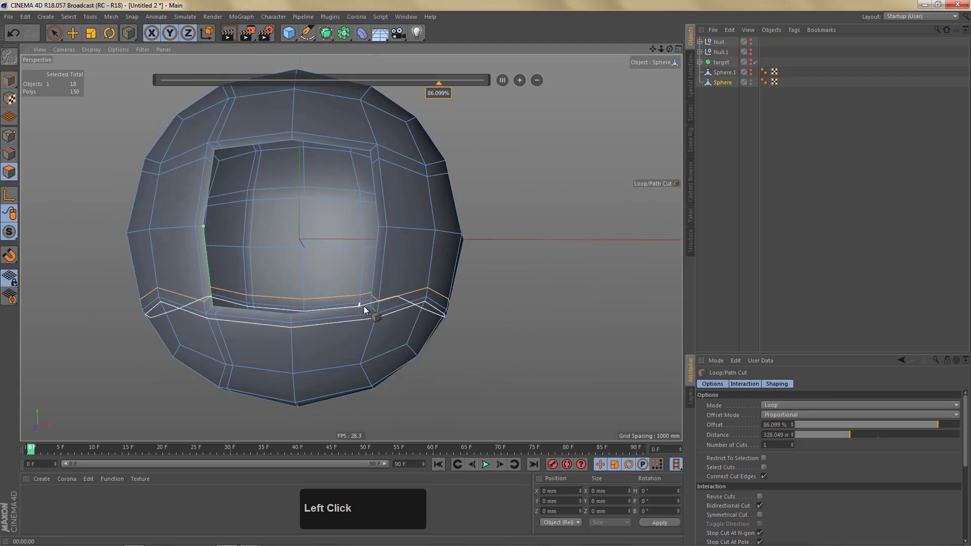
pyautogui.click(364, 312)
pyautogui.middleClick(421, 259)
pyautogui.click(415, 232)
pyautogui.middleClick(388, 206)
pyautogui.click(375, 198)
# Place Sphere under a new Subdivision Surface to round the opening.
pyautogui.rightClick(349, 202)
pyautogui.click(326, 36)
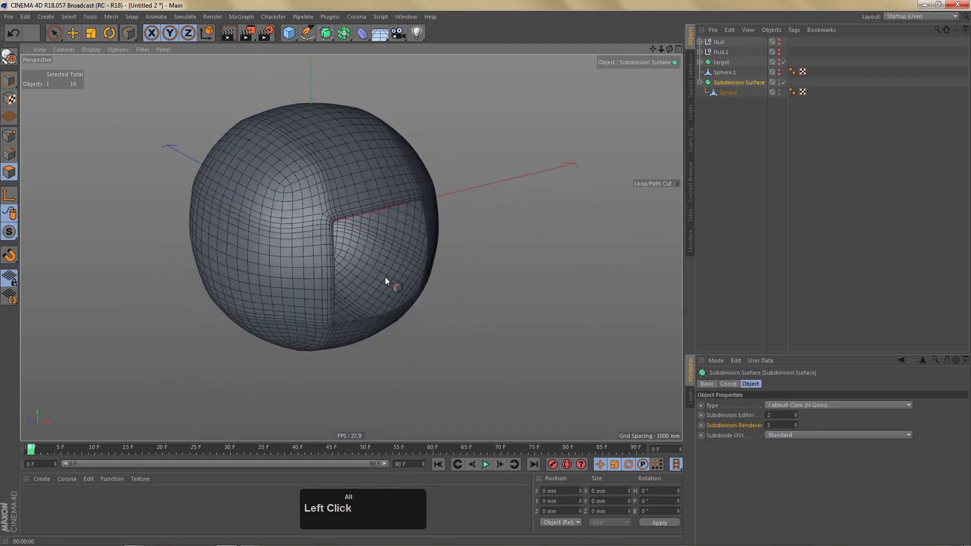
# Preview the smoothed sphere's rounded square opening, then select the Subdivision Surface for grouping.
pyautogui.press('ctrl+r')
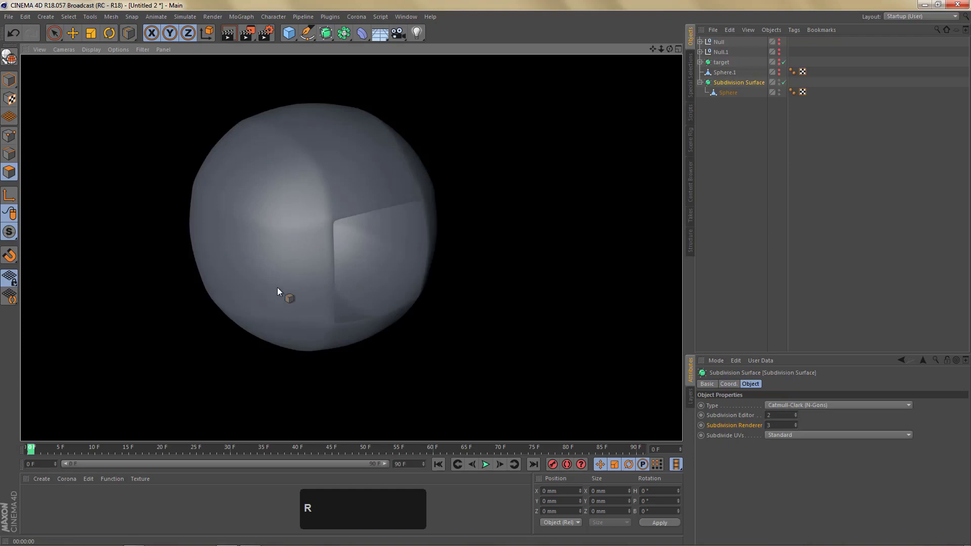
pyautogui.press('ctrl+z')
pyautogui.middleClick(391, 217)
pyautogui.click(331, 36)
pyautogui.press('e')
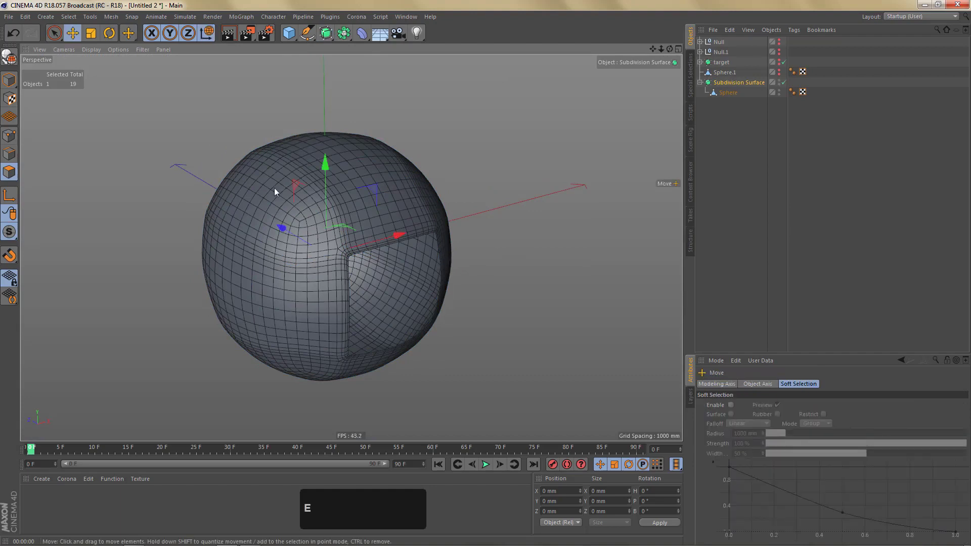
pyautogui.middleClick(314, 201)
pyautogui.rightClick(356, 207)
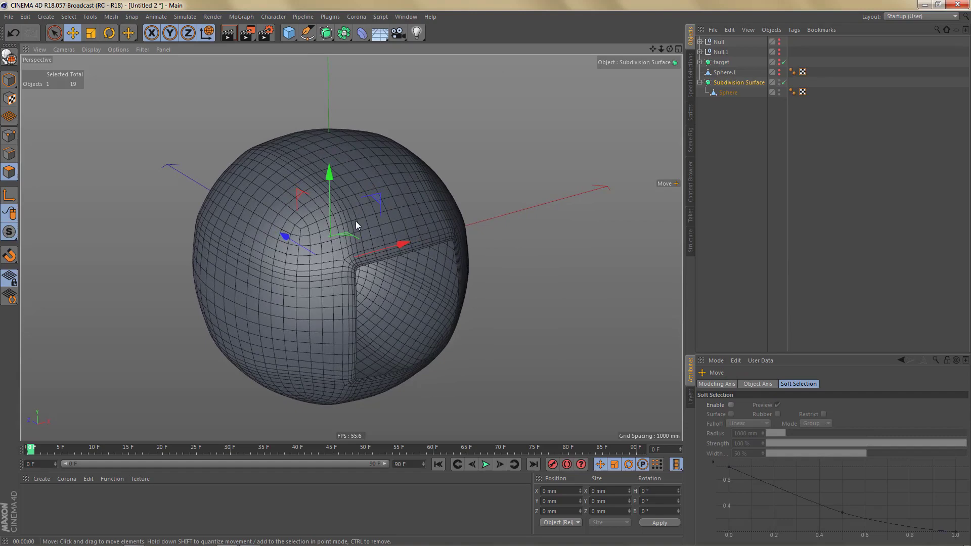
# Group the Subdivision Surface into Null.2 and add a Shrink Wrap deformer targeting 'target'.
pyautogui.press('alt+g')
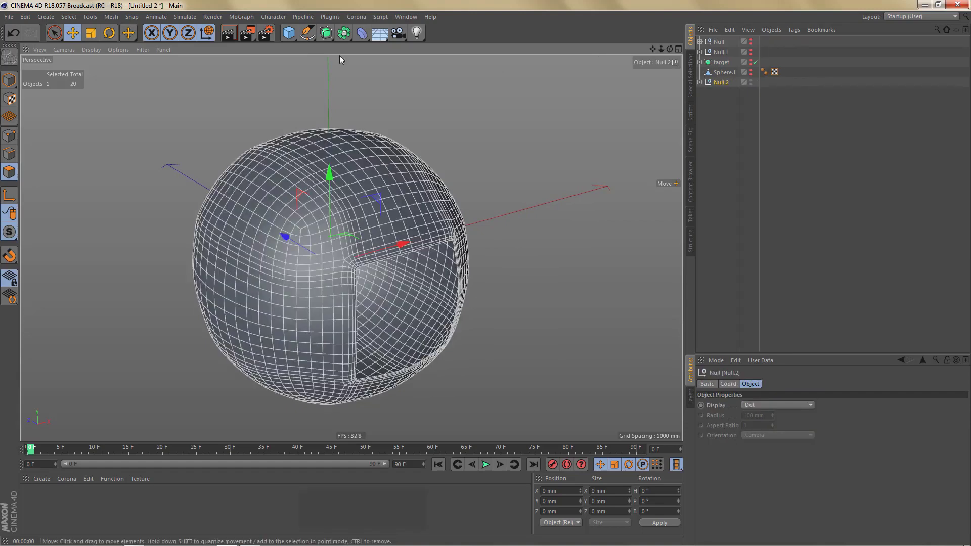
pyautogui.click(364, 36)
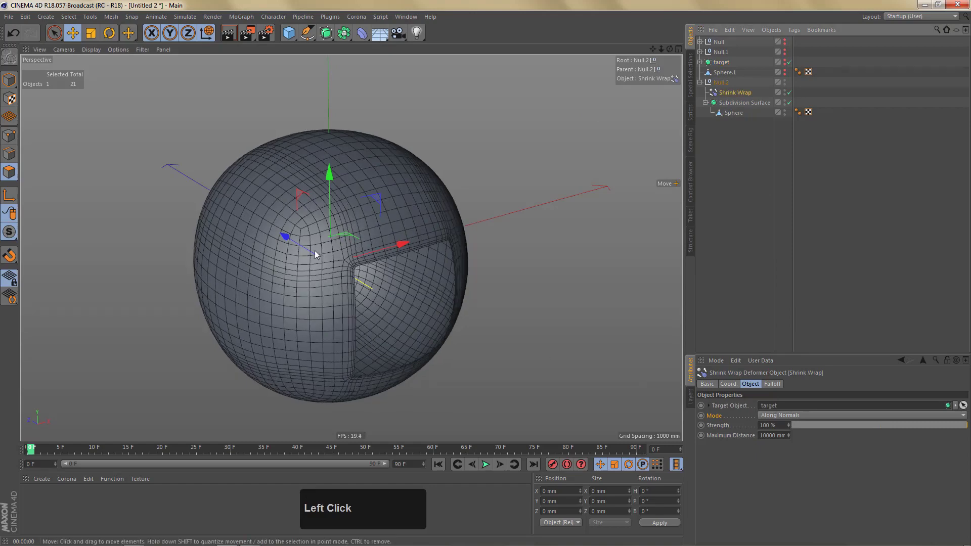
pyautogui.press('ctrl+r')
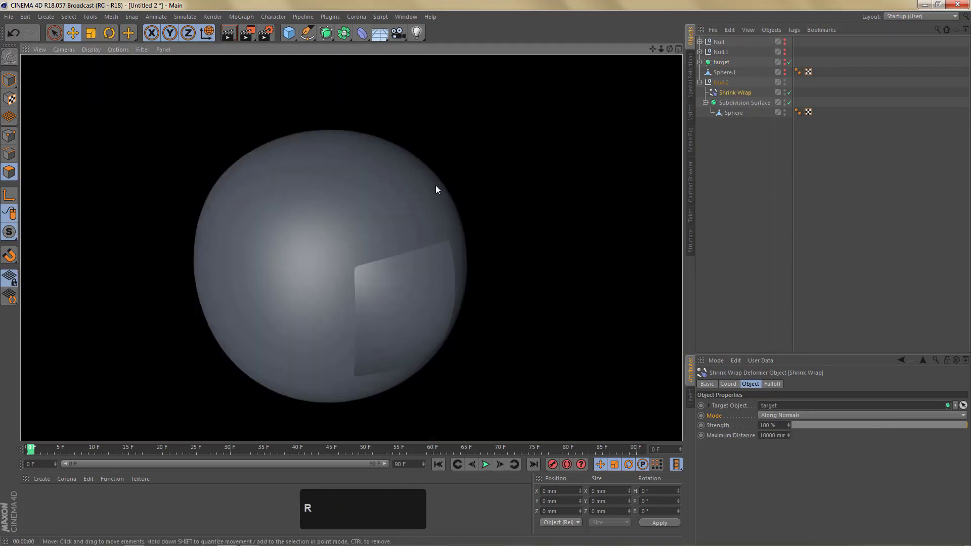
pyautogui.click(395, 192)
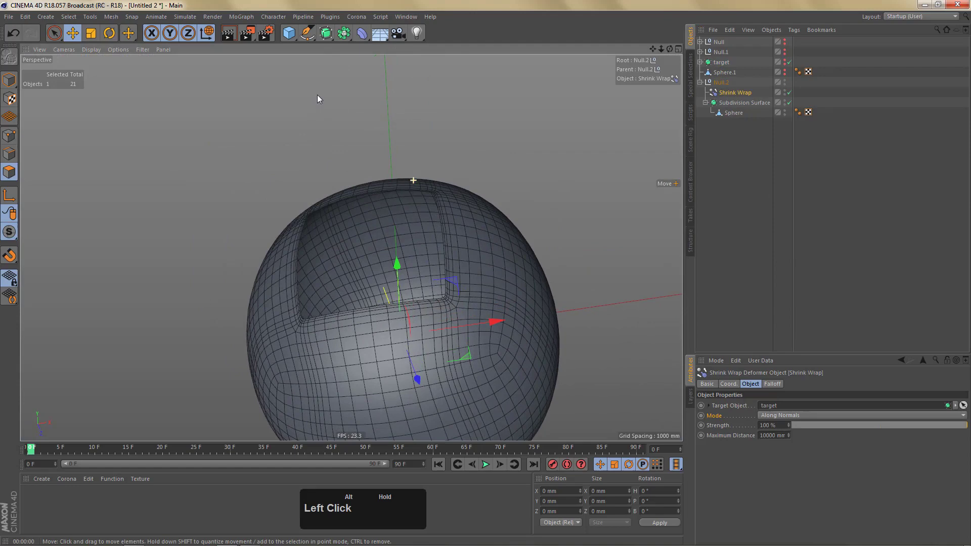
pyautogui.press('ctrl+r')
pyautogui.scroll(-3)
pyautogui.click(418, 229)
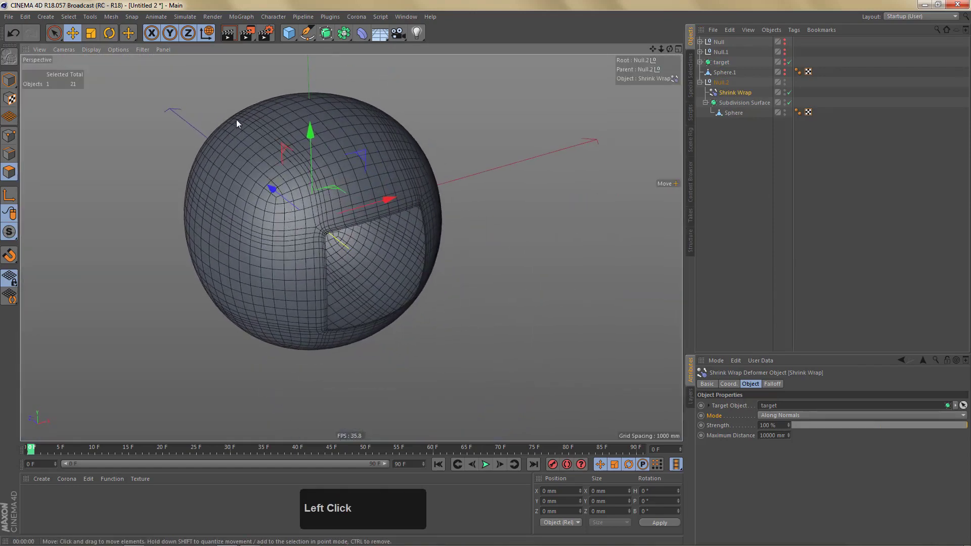
pyautogui.scroll(3)
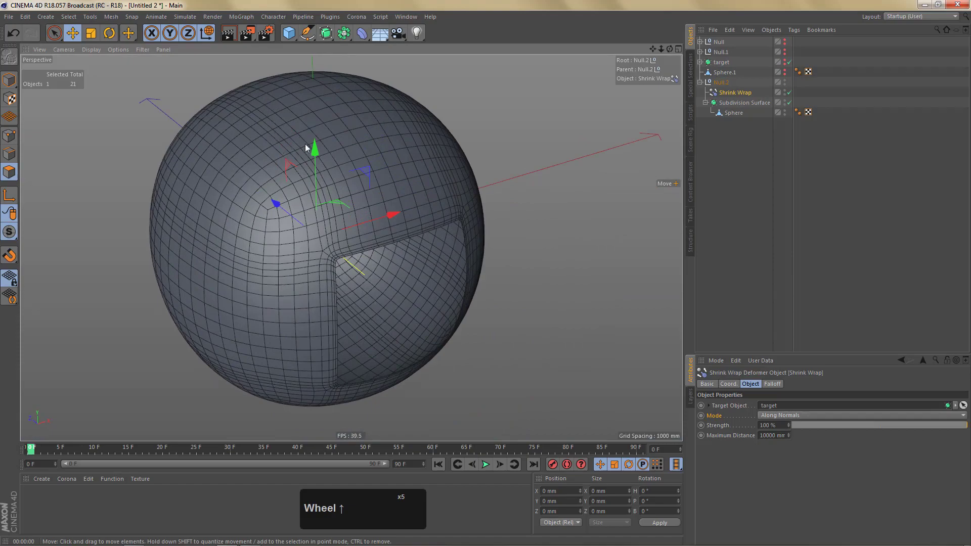
pyautogui.click(365, 224)
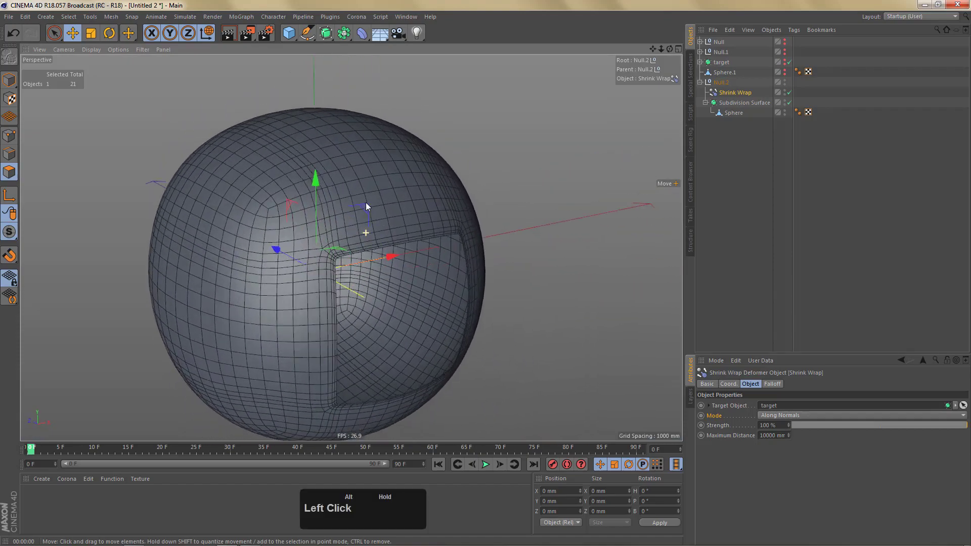
pyautogui.click(341, 200)
pyautogui.middleClick(393, 222)
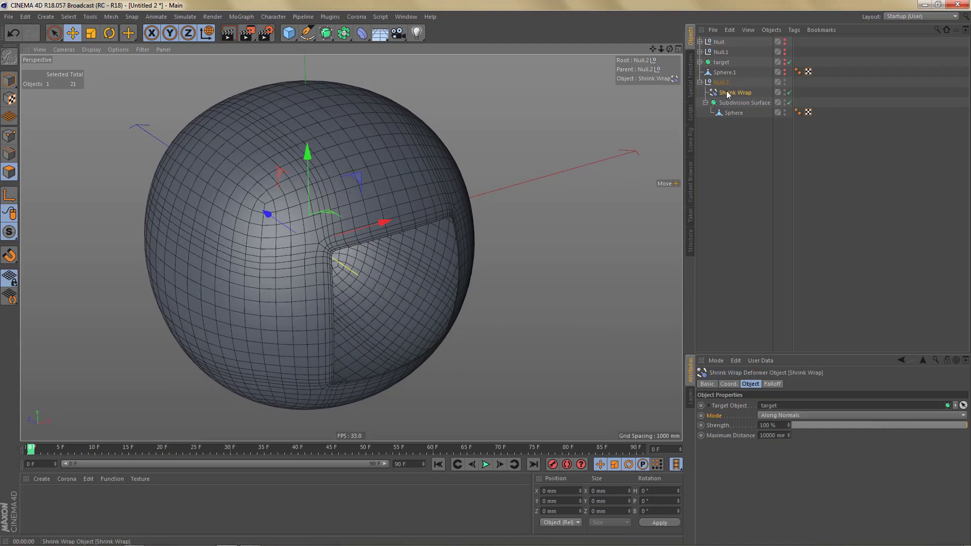
# Fold and hide Null.2 in the Object Manager and make Sphere.1 visible again.
pyautogui.click(703, 87)
pyautogui.click(752, 86)
pyautogui.click(753, 74)
pyautogui.click(724, 72)
pyautogui.click(720, 75)
pyautogui.click(729, 110)
pyautogui.click(754, 87)
# Select Sphere.1 and Line Cut from the upper vertex down to the opening's top-left corner.
pyautogui.click(339, 184)
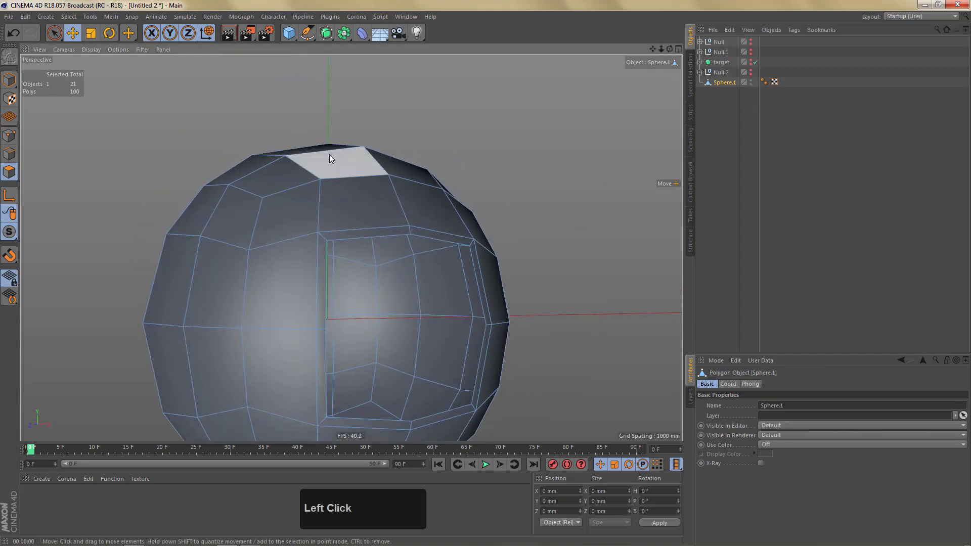
pyautogui.write('ell')
pyautogui.click(262, 201)
pyautogui.press('<')
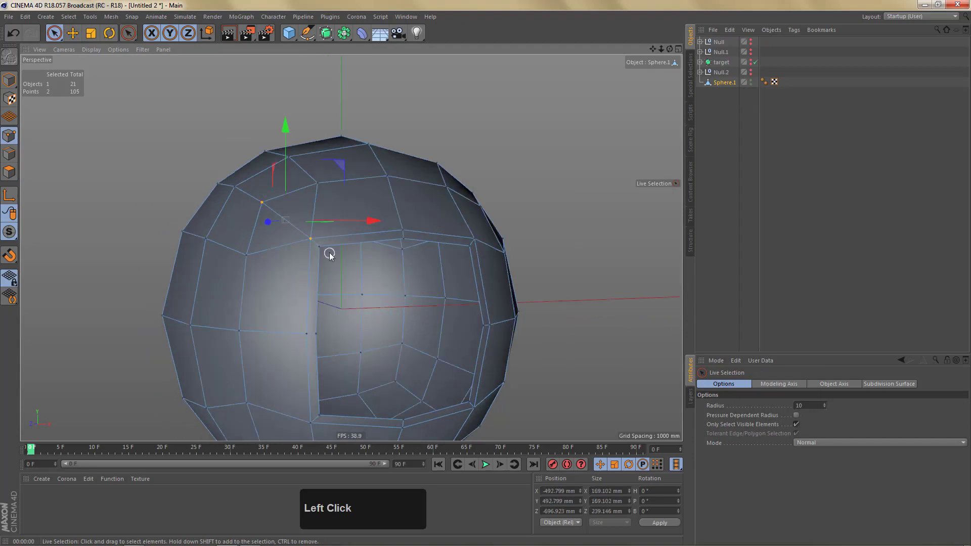
pyautogui.click(307, 160)
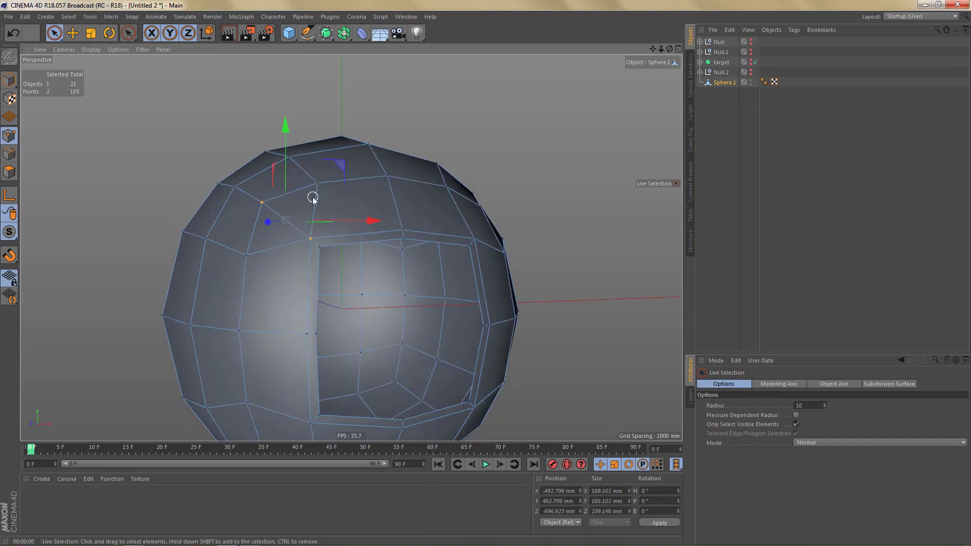
pyautogui.rightClick(317, 186)
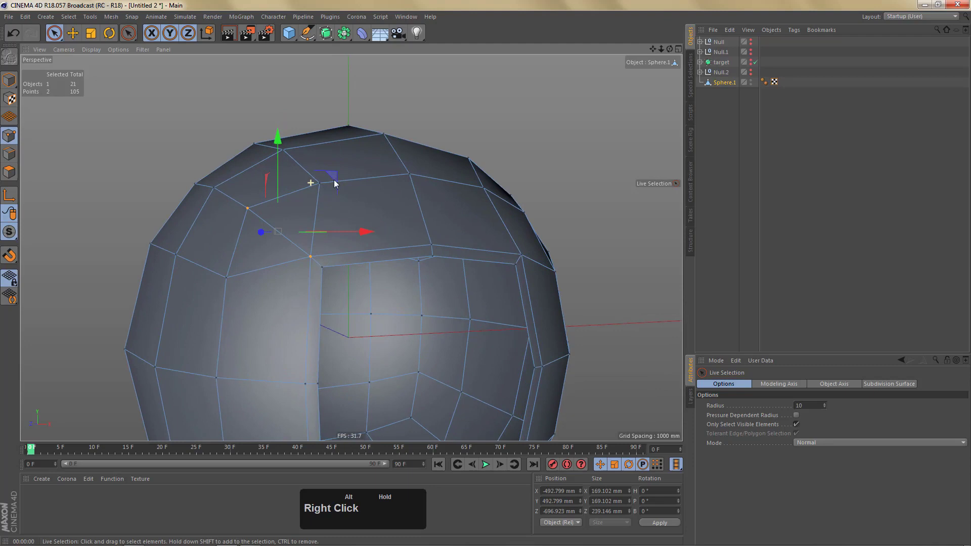
pyautogui.click(338, 186)
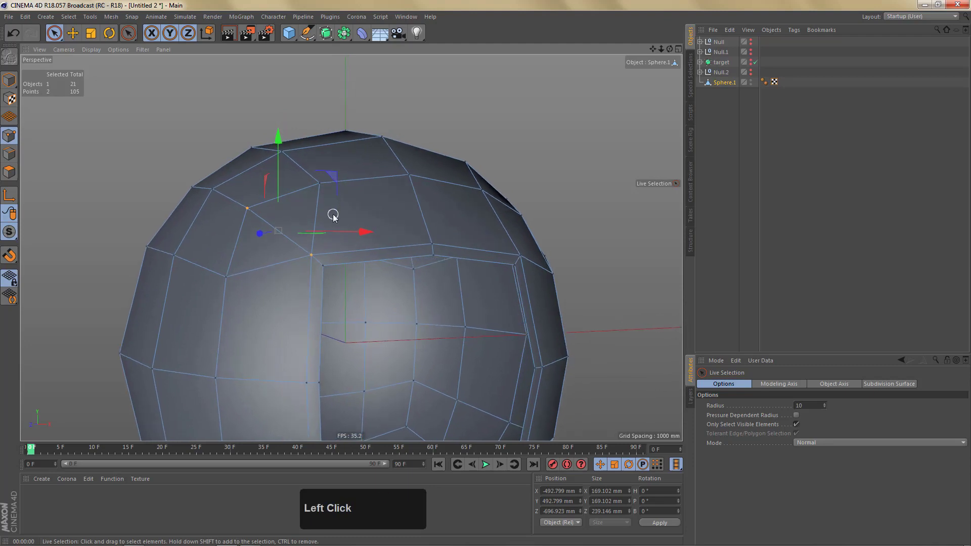
pyautogui.press('k')
pyautogui.press('k')
pyautogui.click(325, 191)
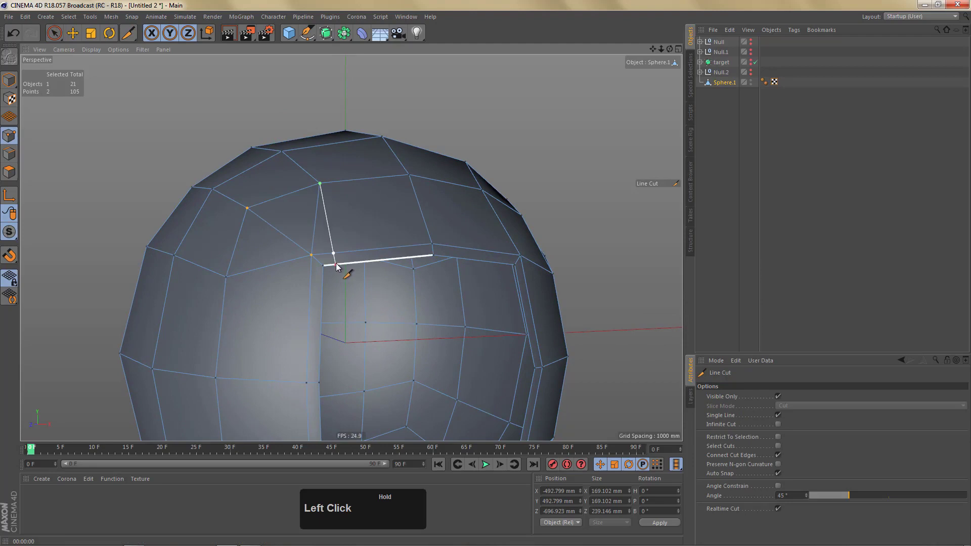
pyautogui.click(229, 282)
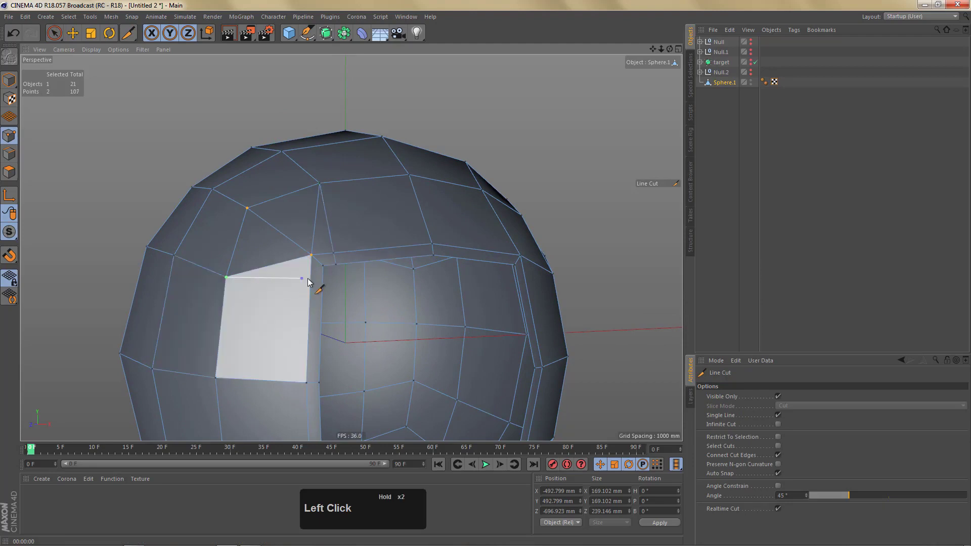
pyautogui.click(312, 288)
# In edge mode, select the trial cut edges and dissolve them, leaving the mesh at 211 edges.
pyautogui.press('Tab')
pyautogui.press('w')
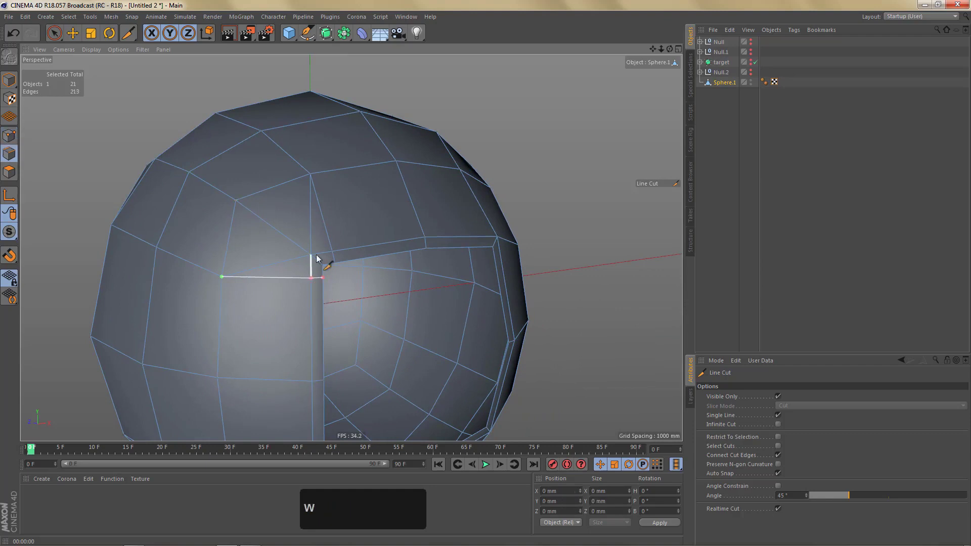
pyautogui.press('l')
pyautogui.write('ll')
pyautogui.click(308, 224)
pyautogui.press('shift+.')
pyautogui.click(283, 265)
pyautogui.press('shift+.')
pyautogui.scroll(-3)
pyautogui.click(334, 231)
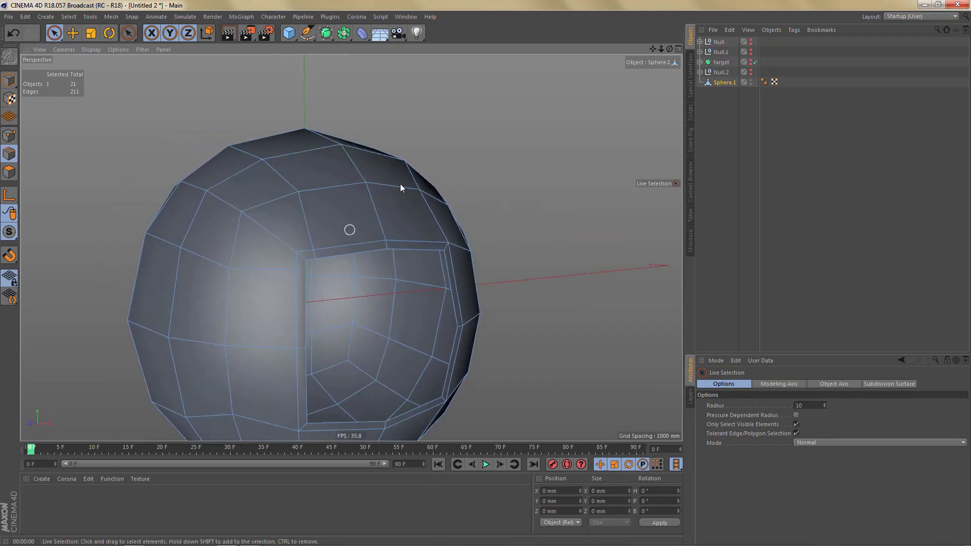
pyautogui.click(385, 203)
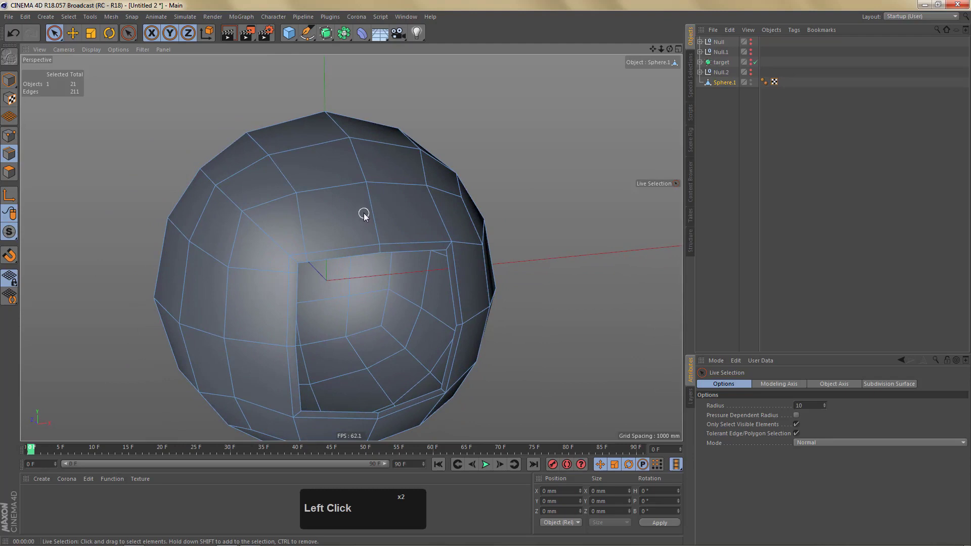
# Delete three quarters of the sphere's points in top and front views, leaving one quarter.
pyautogui.press('F2')
pyautogui.middleClick(376, 279)
pyautogui.write('elk')
pyautogui.click(398, 193)
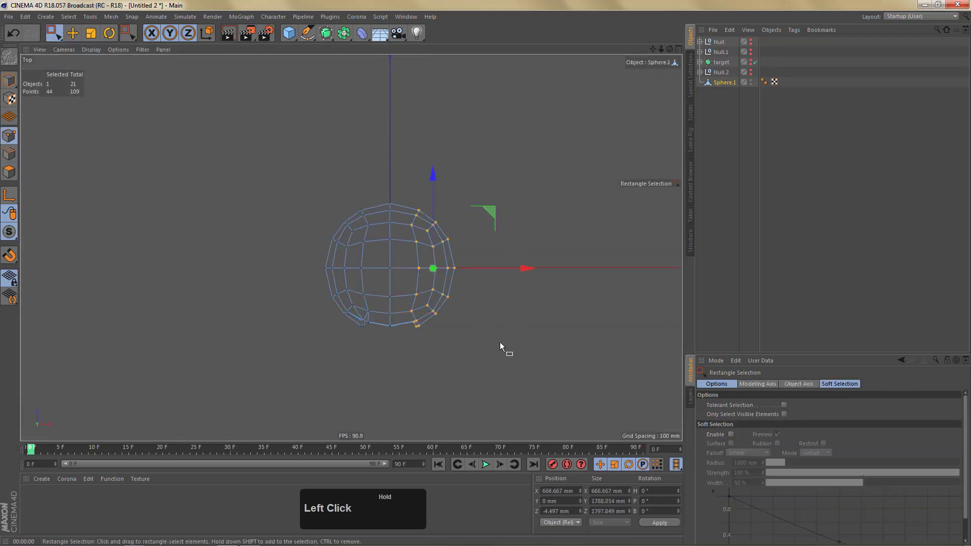
pyautogui.press('Delete')
pyautogui.middleClick(458, 348)
pyautogui.middleClick(448, 366)
pyautogui.click(326, 277)
pyautogui.press('Delete')
# Mirror the quarter back into a full holed sphere with two nested Symmetry objects.
pyautogui.click(356, 45)
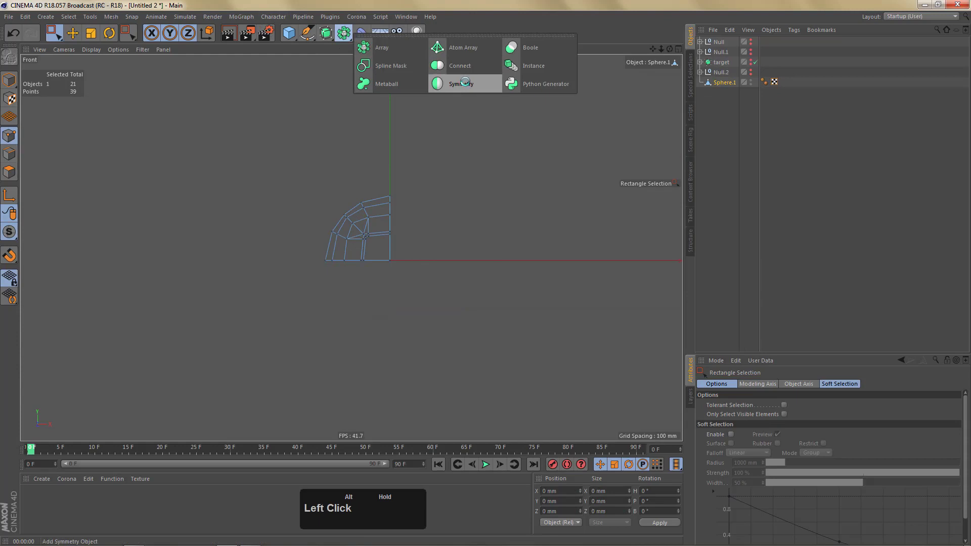
pyautogui.click(363, 52)
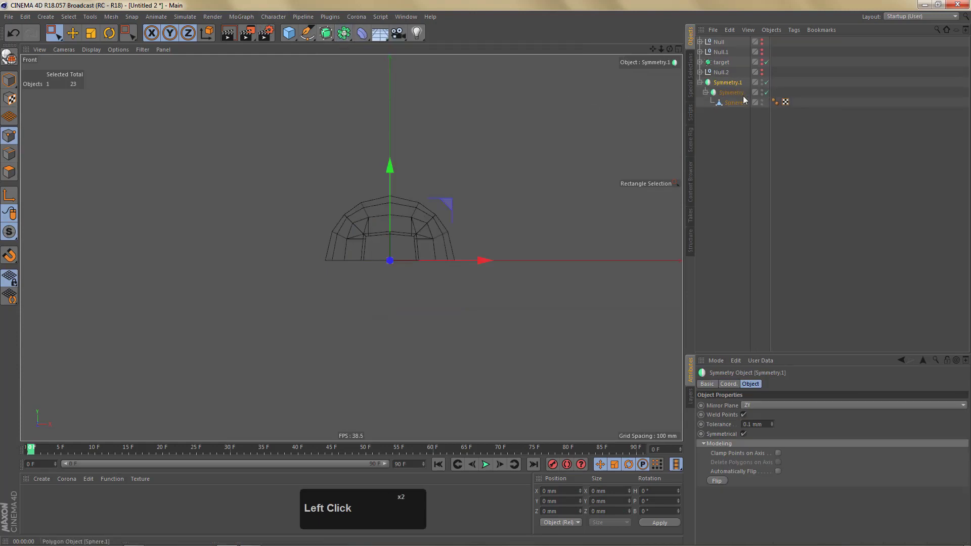
pyautogui.click(750, 406)
pyautogui.click(754, 440)
pyautogui.rightClick(409, 264)
pyautogui.press('F1')
pyautogui.click(720, 86)
pyautogui.press('c')
# Smooth Sphere.1 with a Subdivision Surface and group it under a new Null.3.
pyautogui.click(704, 86)
pyautogui.click(722, 107)
pyautogui.click(720, 85)
pyautogui.press('Delete')
pyautogui.click(720, 89)
pyautogui.click(328, 34)
pyautogui.middleClick(444, 206)
pyautogui.press('alt+g')
pyautogui.click(380, 206)
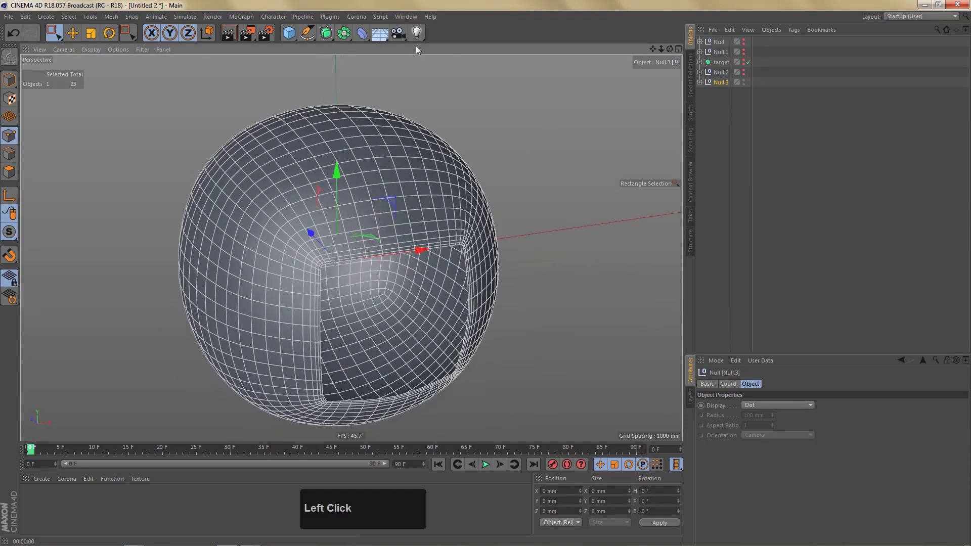
# Add a Shrink Wrap aimed at 'target' inside Null.3 and check it with a quick render preview.
pyautogui.click(360, 38)
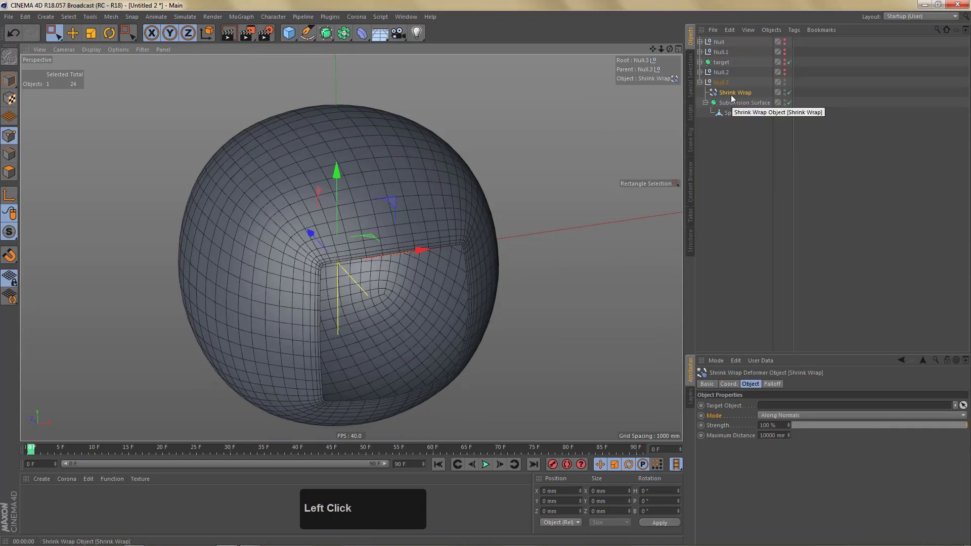
pyautogui.click(719, 65)
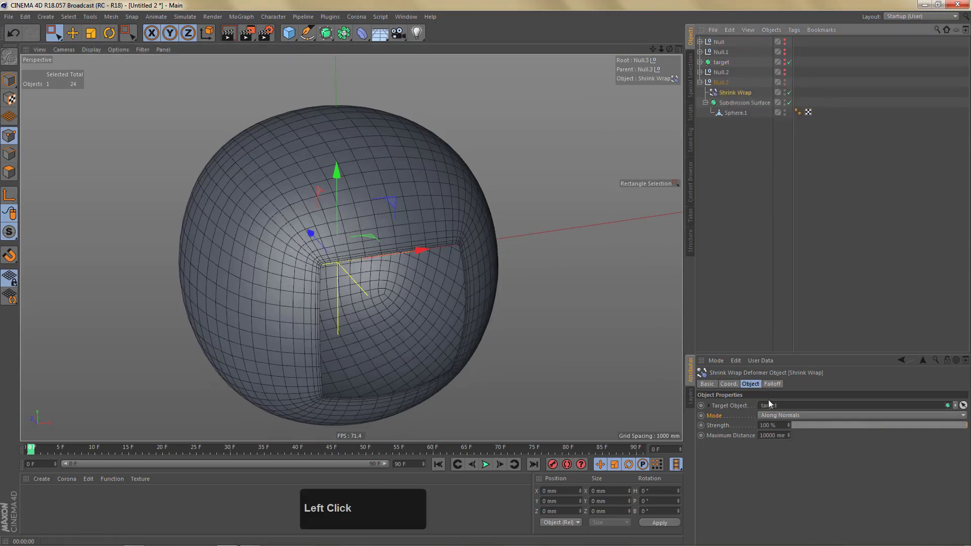
pyautogui.rightClick(306, 147)
pyautogui.click(317, 157)
pyautogui.press('ctrl+r')
pyautogui.click(337, 201)
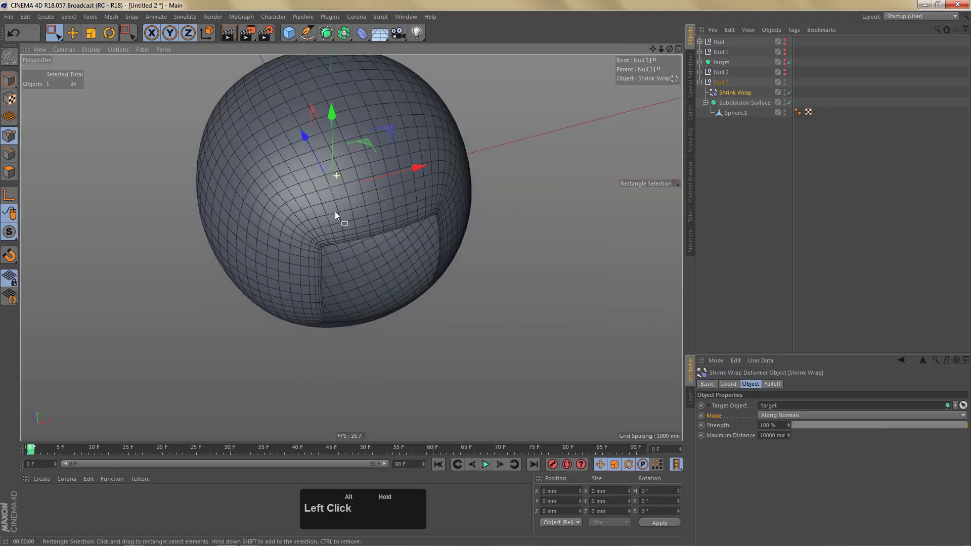
pyautogui.press('ctrl+r')
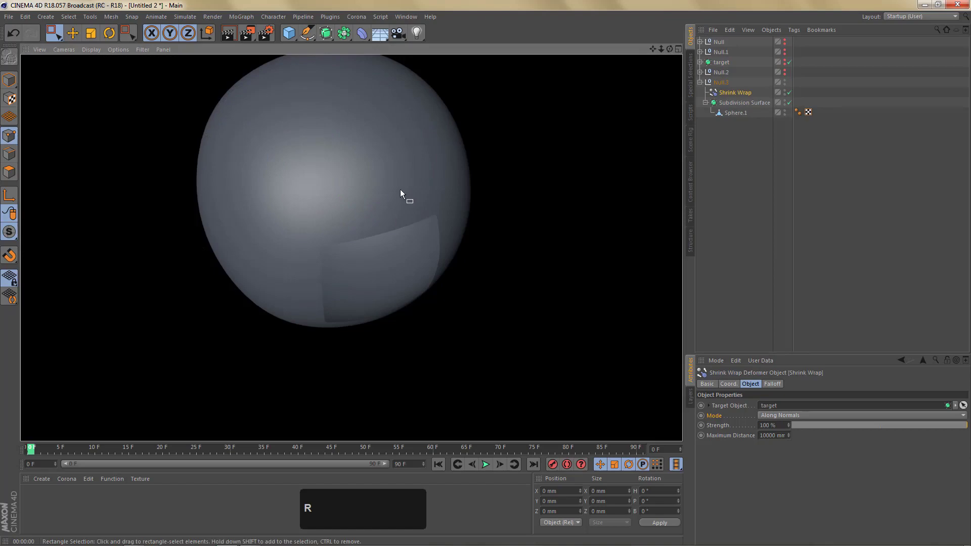
pyautogui.rightClick(382, 176)
pyautogui.click(385, 172)
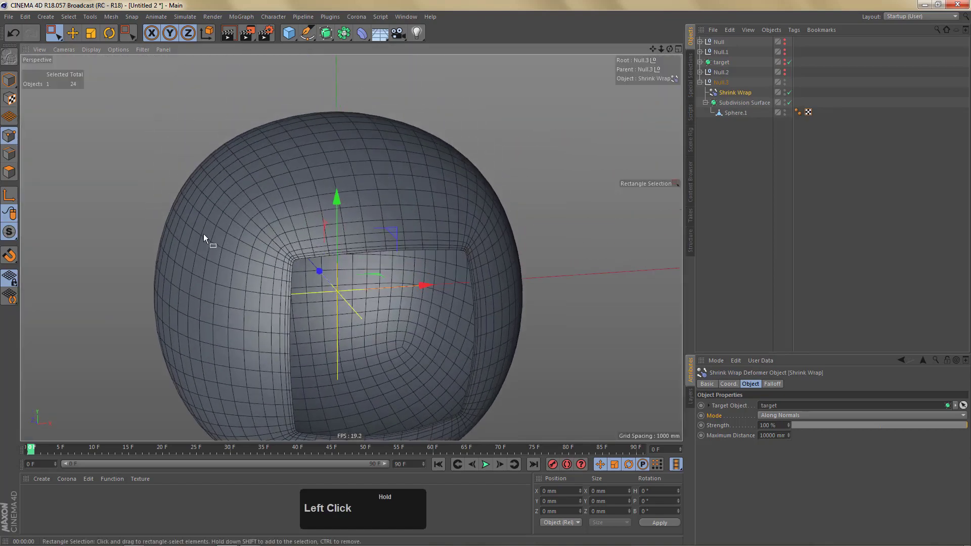
# Inspect the opening, compare the mesh with and without smoothing, then collapse the group.
pyautogui.middleClick(321, 198)
pyautogui.click(332, 147)
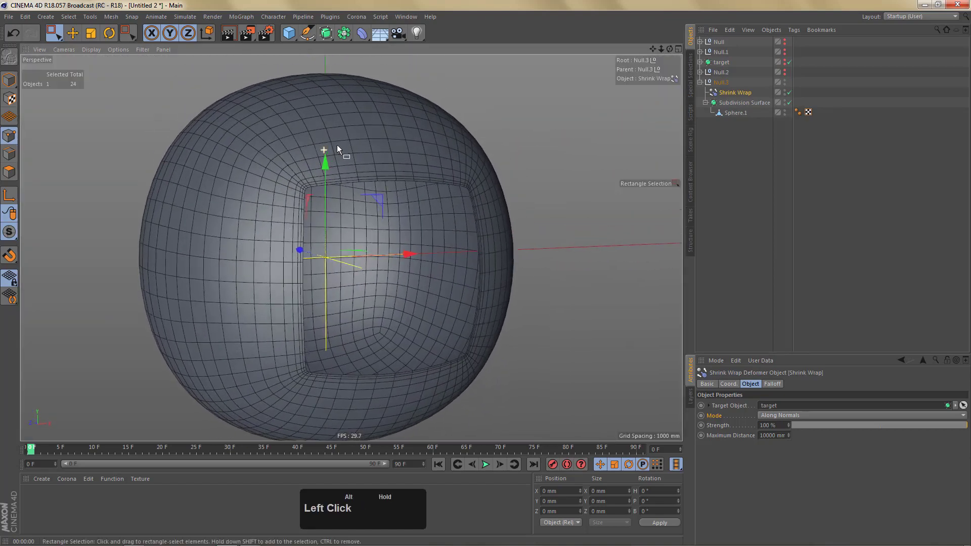
pyautogui.write('ni')
pyautogui.scroll(-3)
pyautogui.click(307, 201)
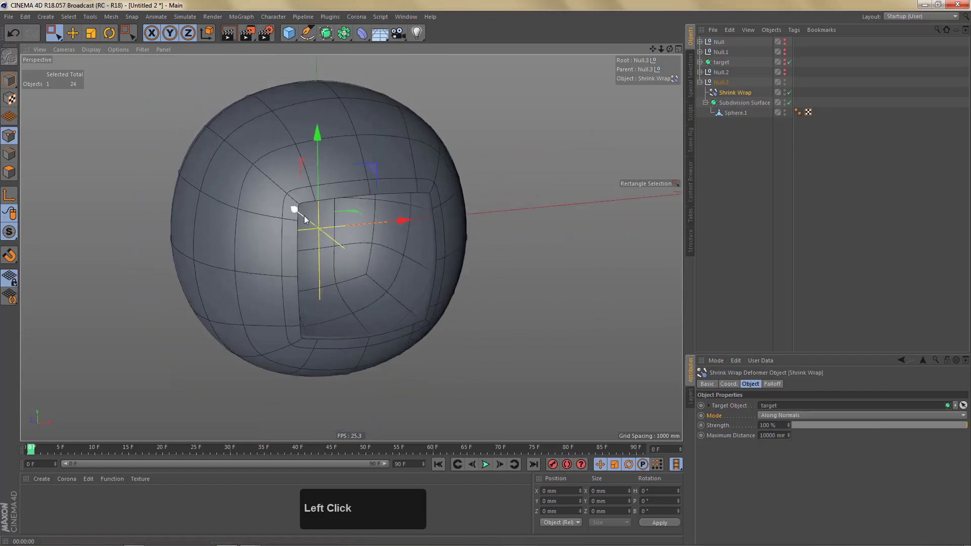
pyautogui.write('nh')
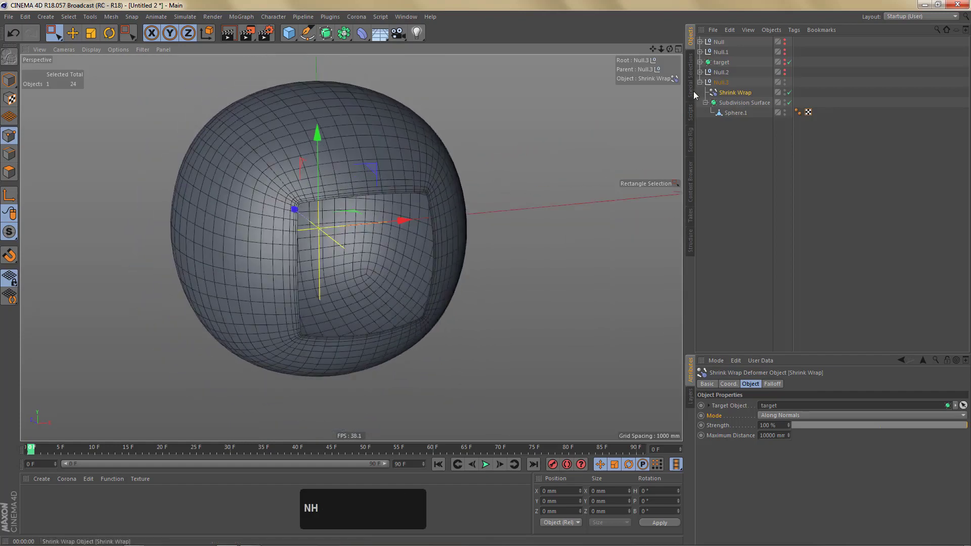
pyautogui.click(703, 88)
pyautogui.click(721, 90)
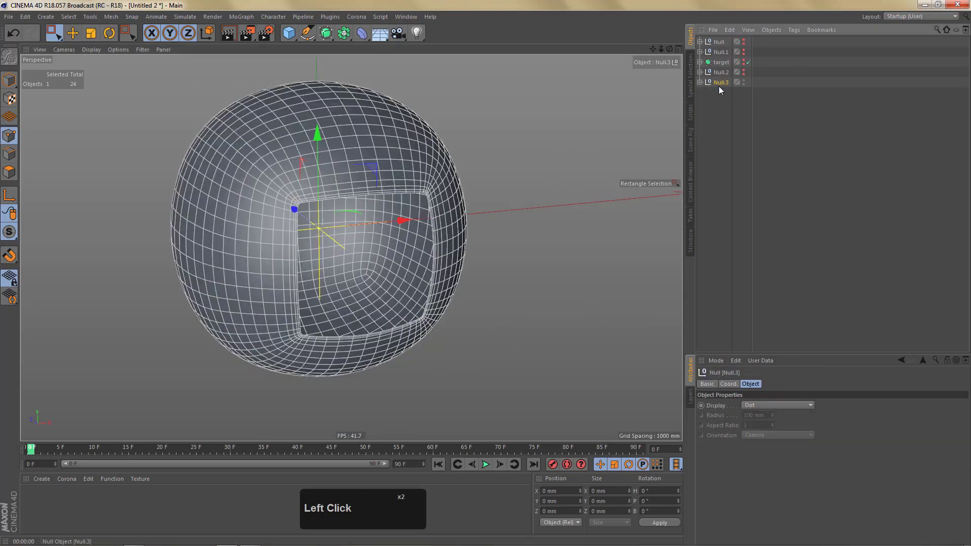
# Bake Null.3 with Current State to Object, inspect the result and delete that first copy.
pyautogui.rightClick(722, 92)
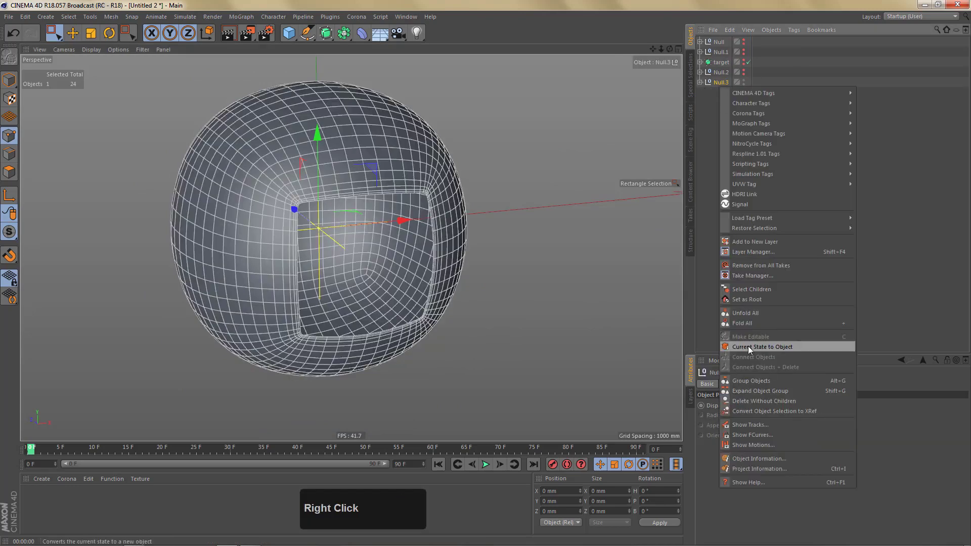
pyautogui.click(751, 352)
pyautogui.click(715, 97)
pyautogui.click(701, 98)
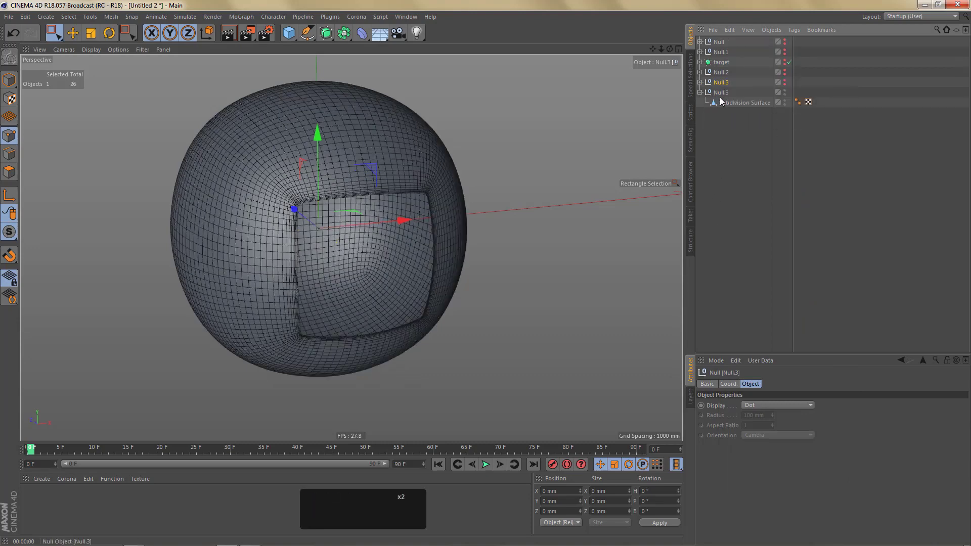
pyautogui.click(723, 98)
pyautogui.press('Delete')
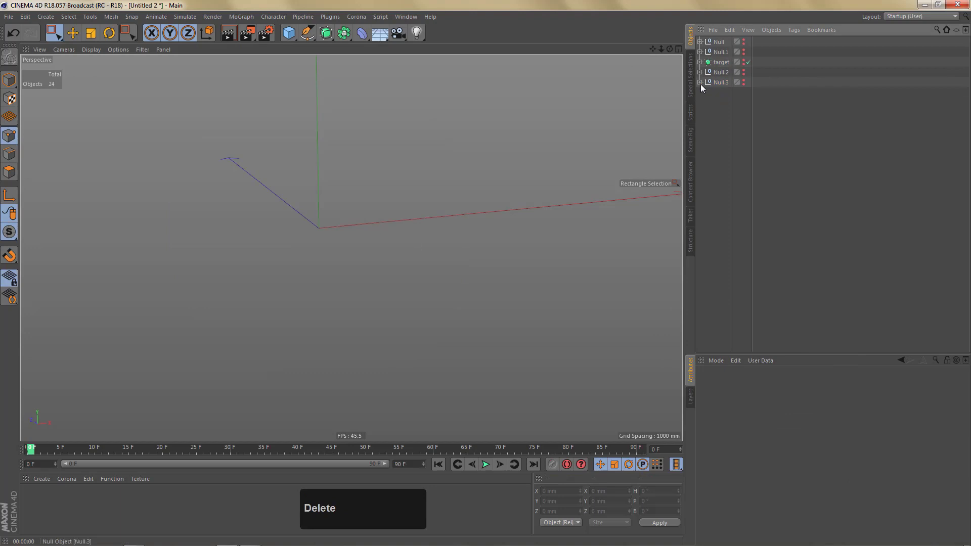
# Lower the Subdivision Renderer level to 2 and bake Null.3 again into a single object.
pyautogui.click(703, 88)
pyautogui.click(728, 107)
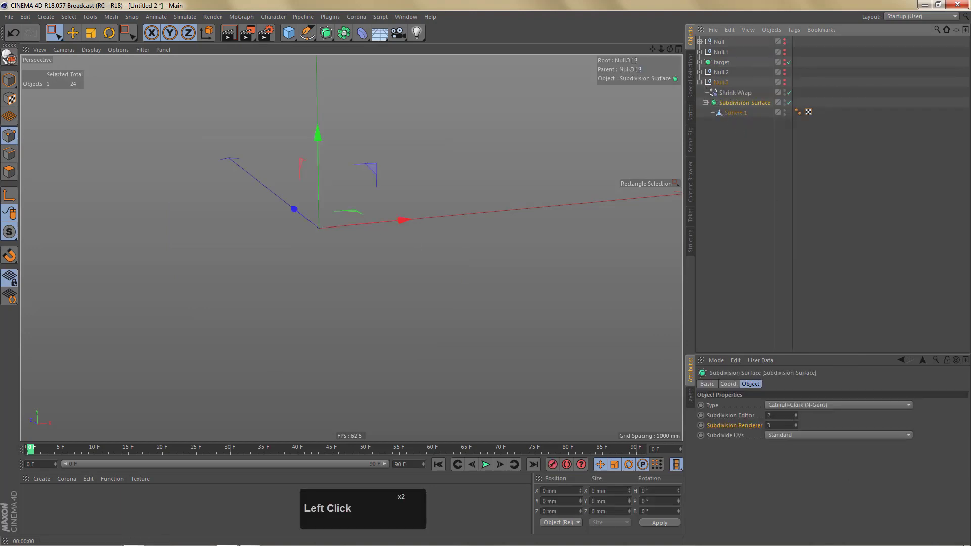
pyautogui.click(798, 430)
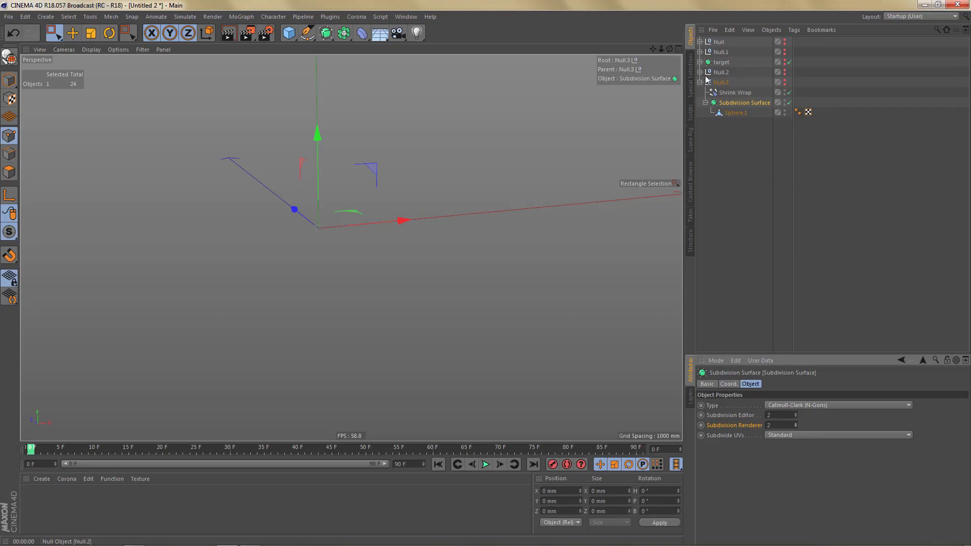
pyautogui.click(703, 84)
pyautogui.click(718, 84)
pyautogui.rightClick(718, 85)
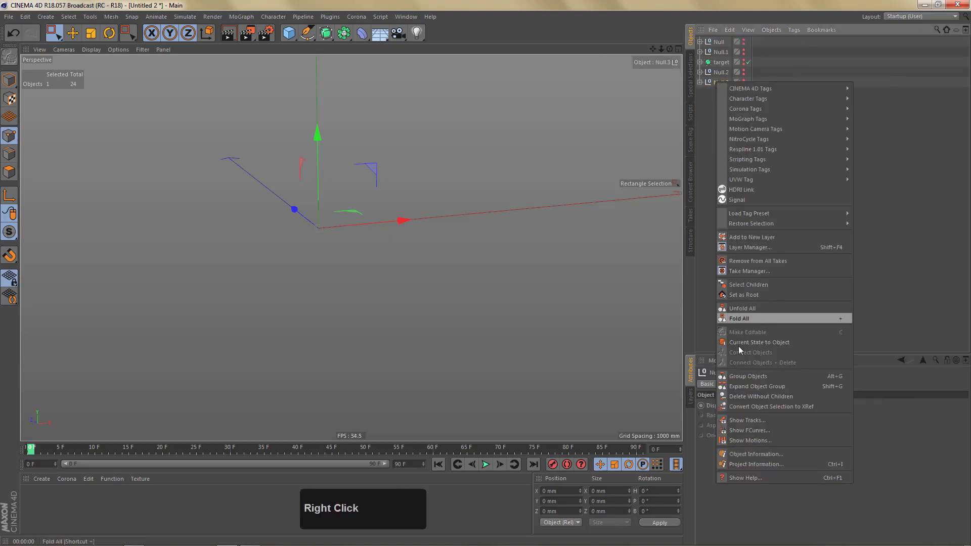
pyautogui.click(756, 346)
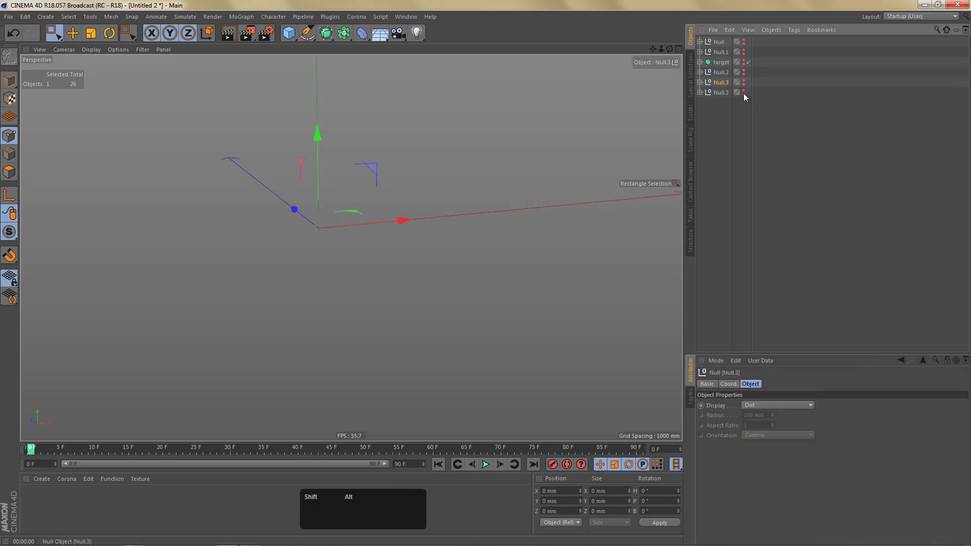
# Pull the baked Subdivision Surface polygon mesh to the root and delete the leftover empty null.
pyautogui.click(746, 96)
pyautogui.click(721, 108)
pyautogui.click(723, 97)
pyautogui.press('Delete')
pyautogui.click(730, 95)
pyautogui.rightClick(334, 142)
pyautogui.moveTo(314, 156); pyautogui.dragTo(328, 175)
pyautogui.rightClick(335, 185)
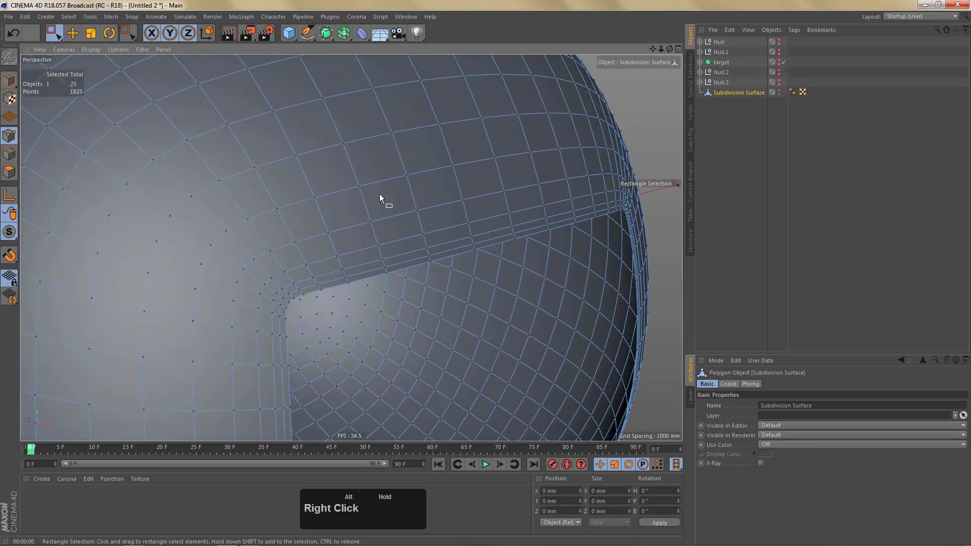
pyautogui.press('Tab')
pyautogui.write('we')
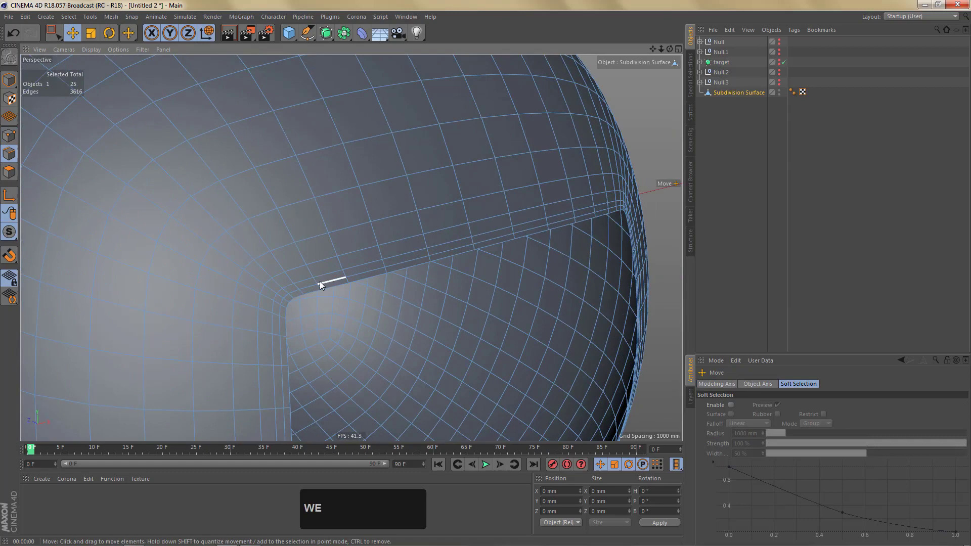
pyautogui.click(323, 288)
pyautogui.doubleClick(323, 288)
pyautogui.press('shift+.')
pyautogui.doubleClick(324, 283)
pyautogui.press('shift+.')
pyautogui.scroll(-3)
pyautogui.click(325, 201)
pyautogui.rightClick(305, 211)
pyautogui.middleClick(294, 217)
pyautogui.rightClick(279, 230)
pyautogui.click(270, 242)
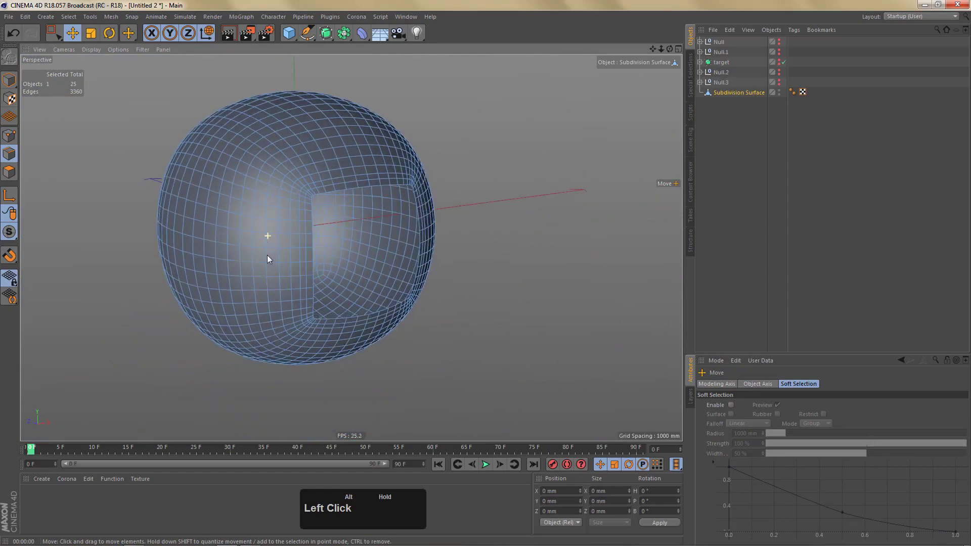